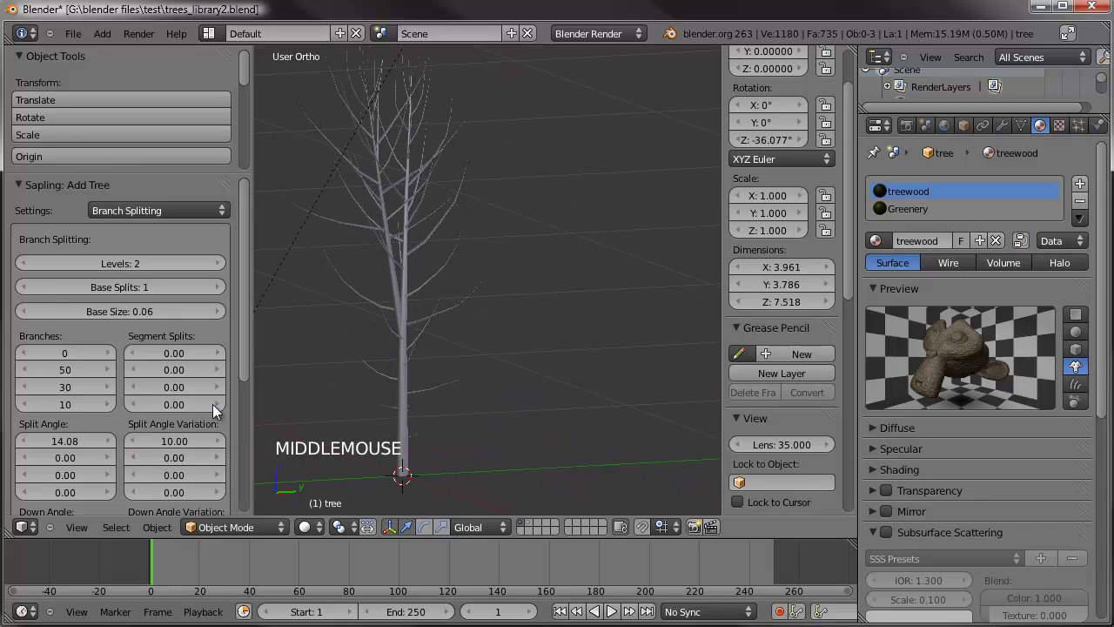
- Widen the first split angle to 29.12 and raise Base Splits to 2
click(78, 454)
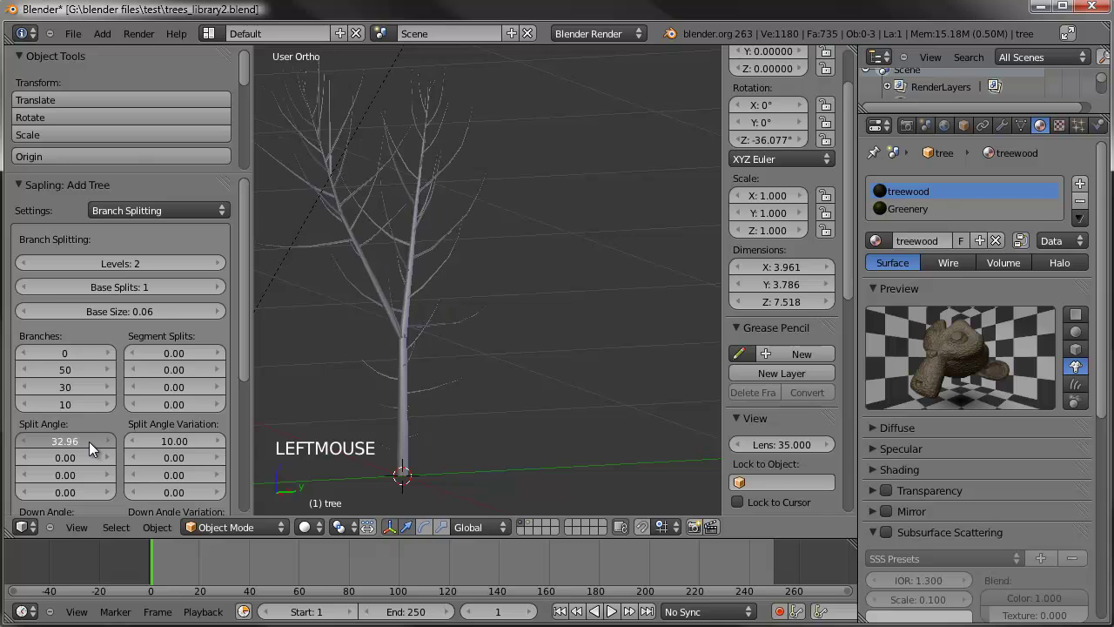
middle_click(405, 306)
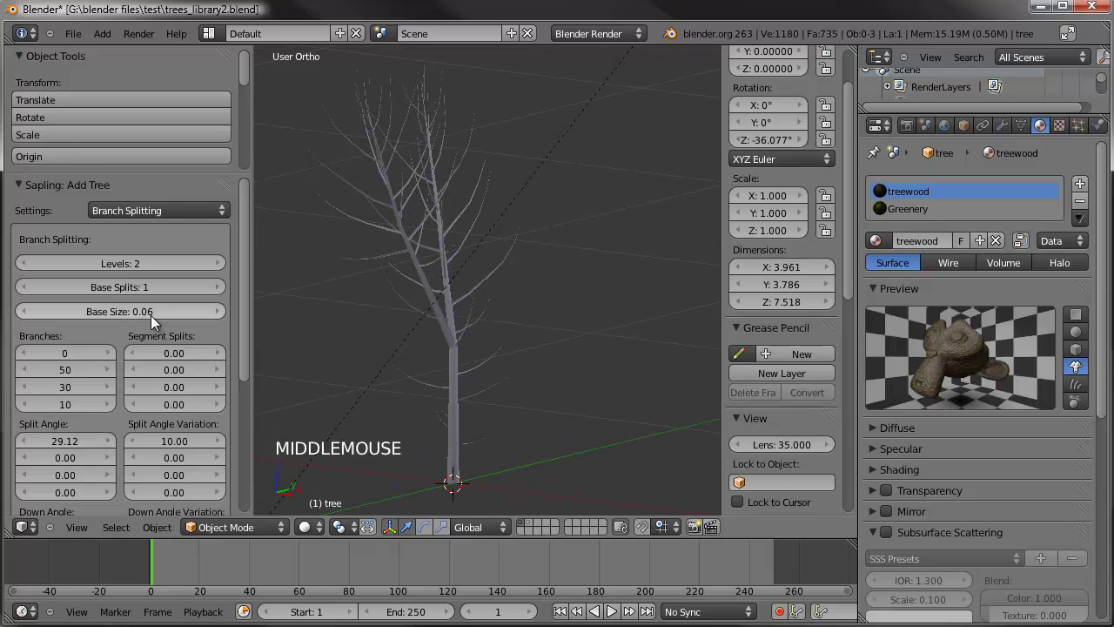
click(222, 292)
middle_click(483, 297)
scroll(down, 3)
middle_click(415, 279)
scroll(up, 3)
middle_click(446, 316)
middle_click(459, 300)
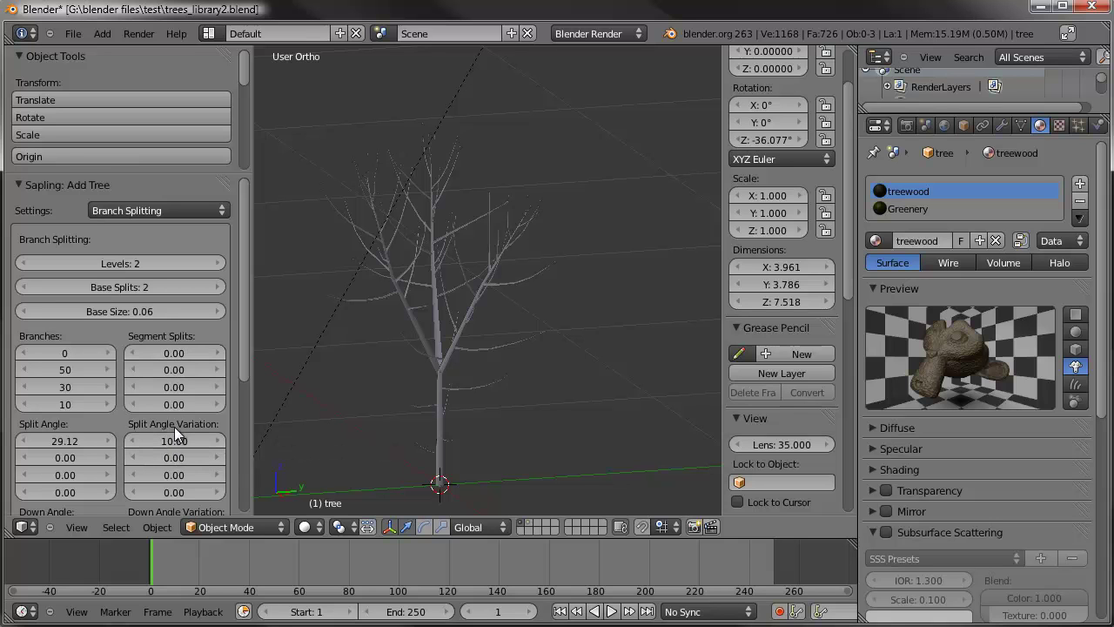
- Set split angle variation to 21.79 and zero the second-level split angle and variation
click(228, 450)
click(181, 450)
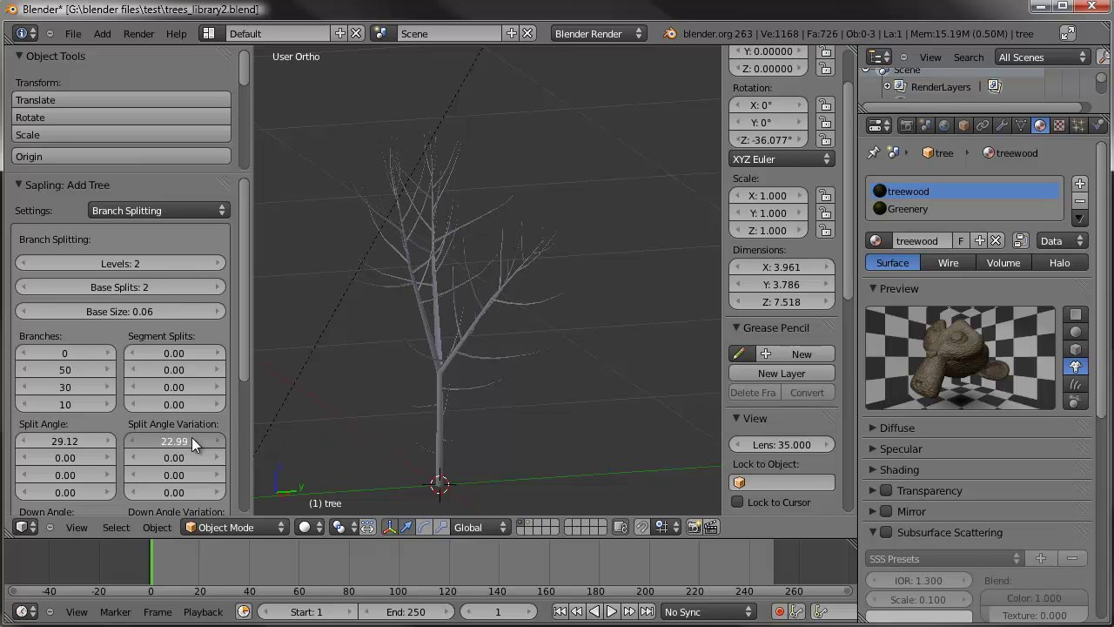
click(173, 469)
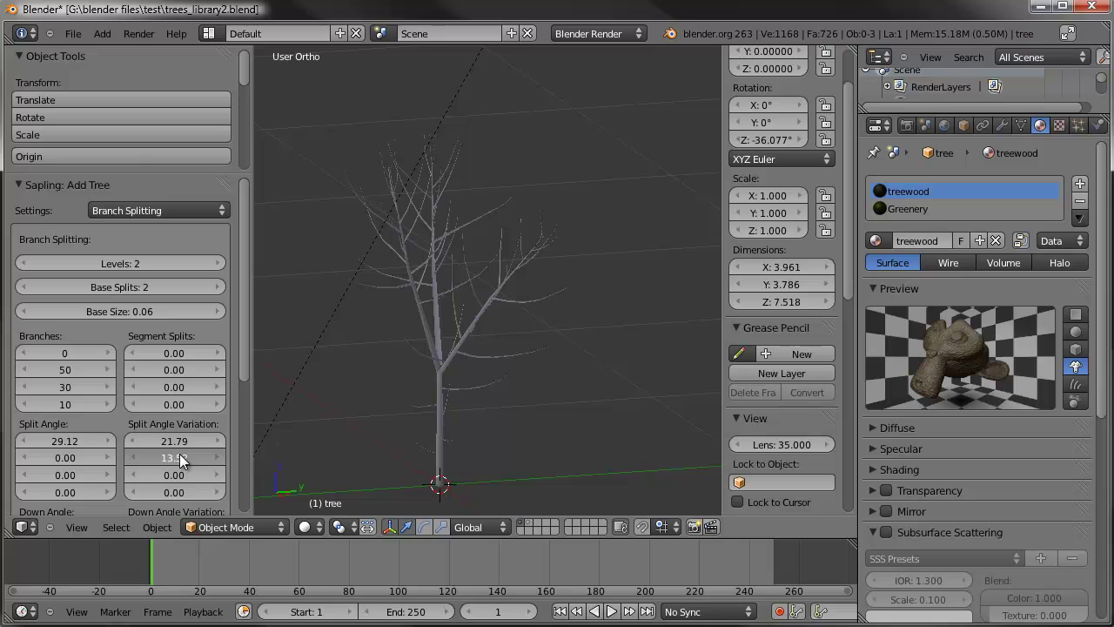
click(71, 470)
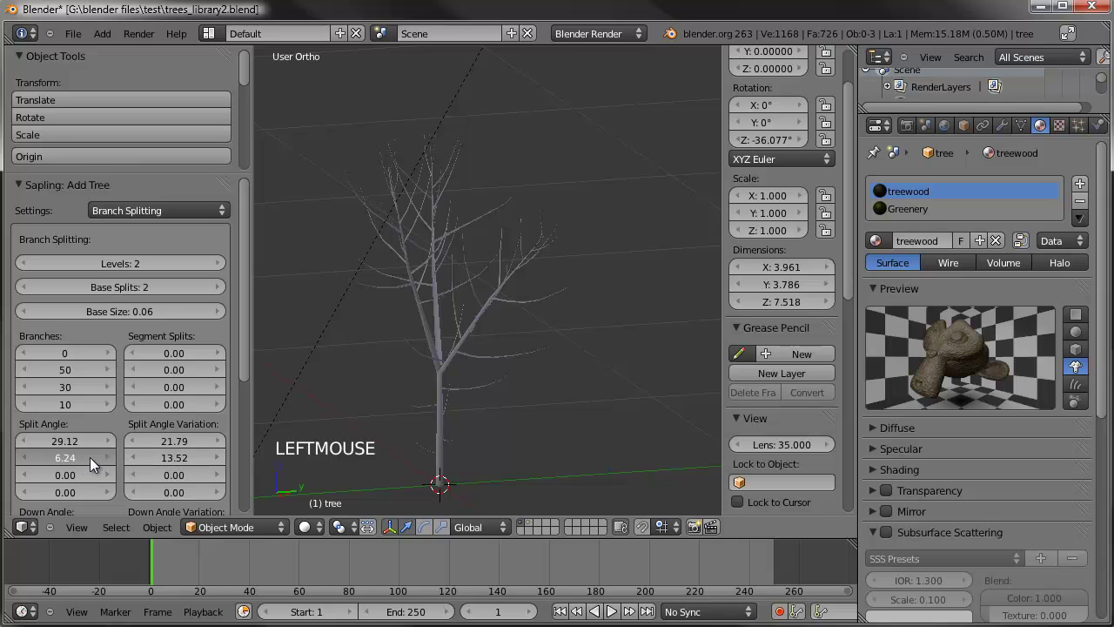
click(79, 466)
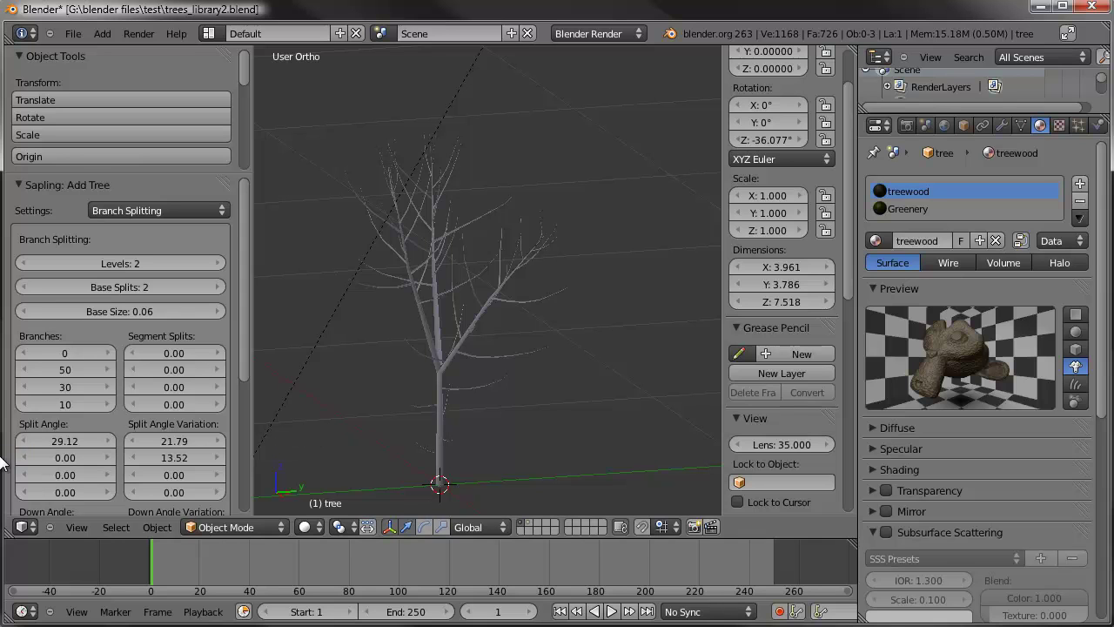
click(170, 469)
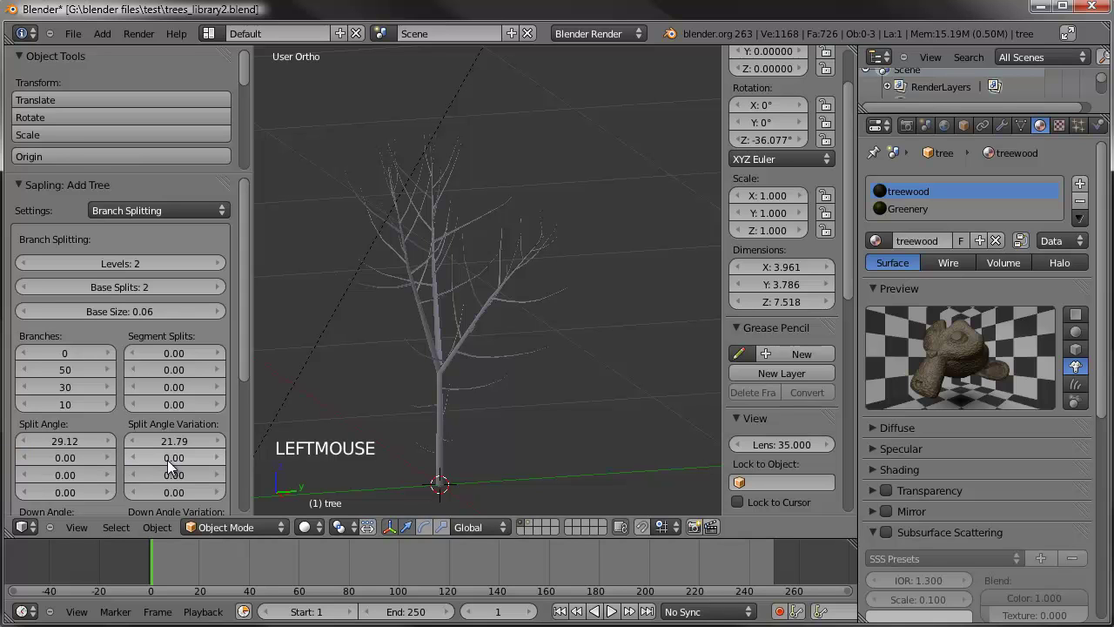
middle_click(382, 256)
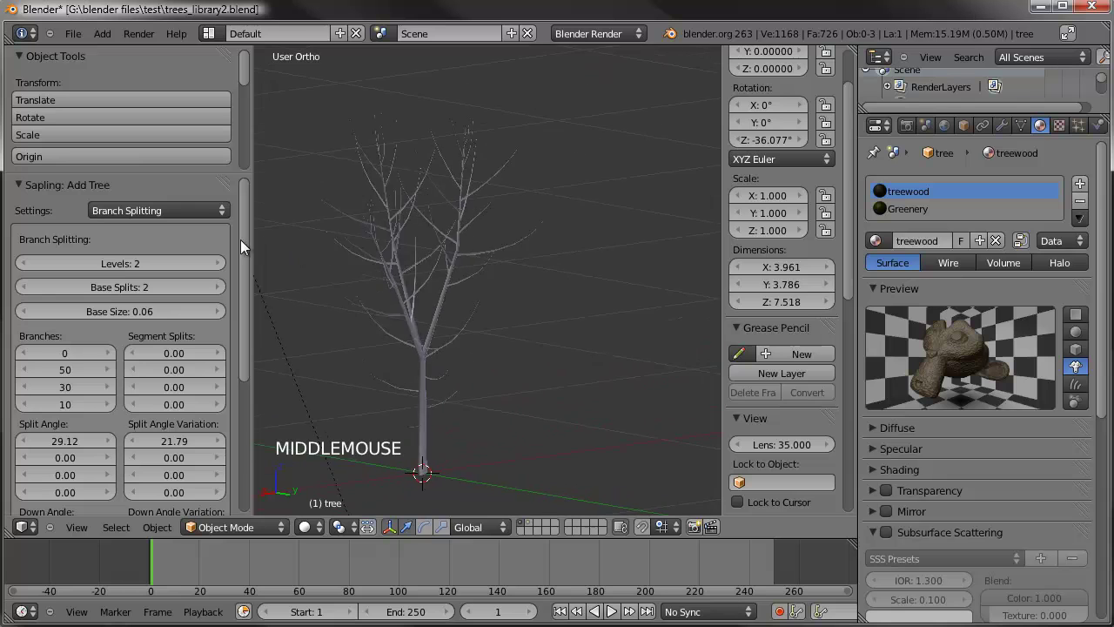
middle_click(484, 289)
- Raise branching Levels to 3 with second- and third-level branch counts of 35 and 10
scroll(up, 3)
scroll(up, 3)
click(224, 267)
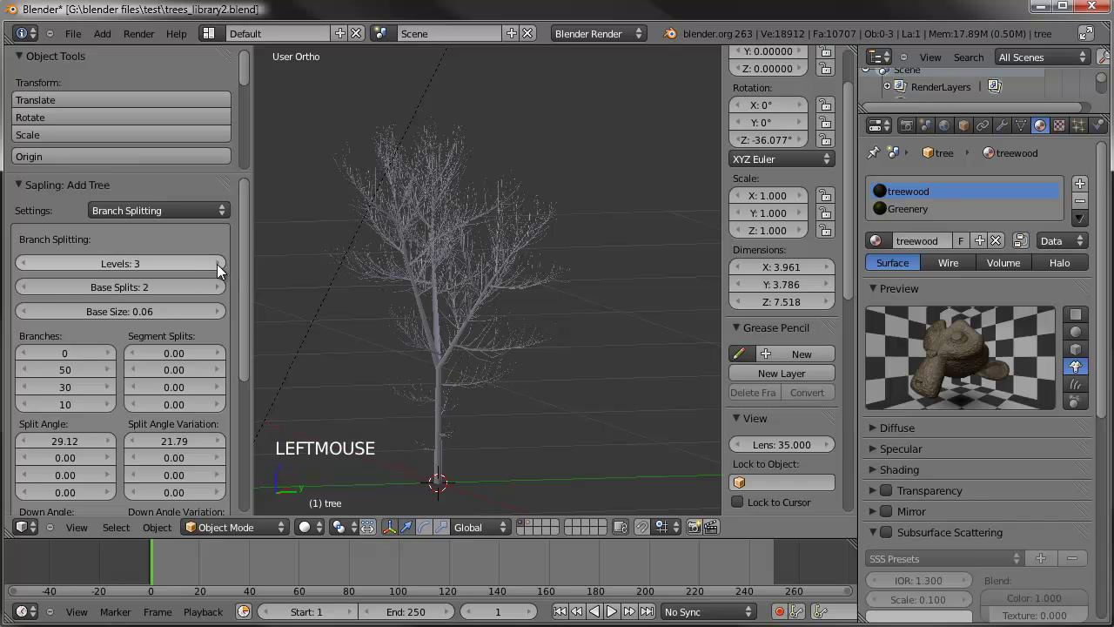
middle_click(489, 245)
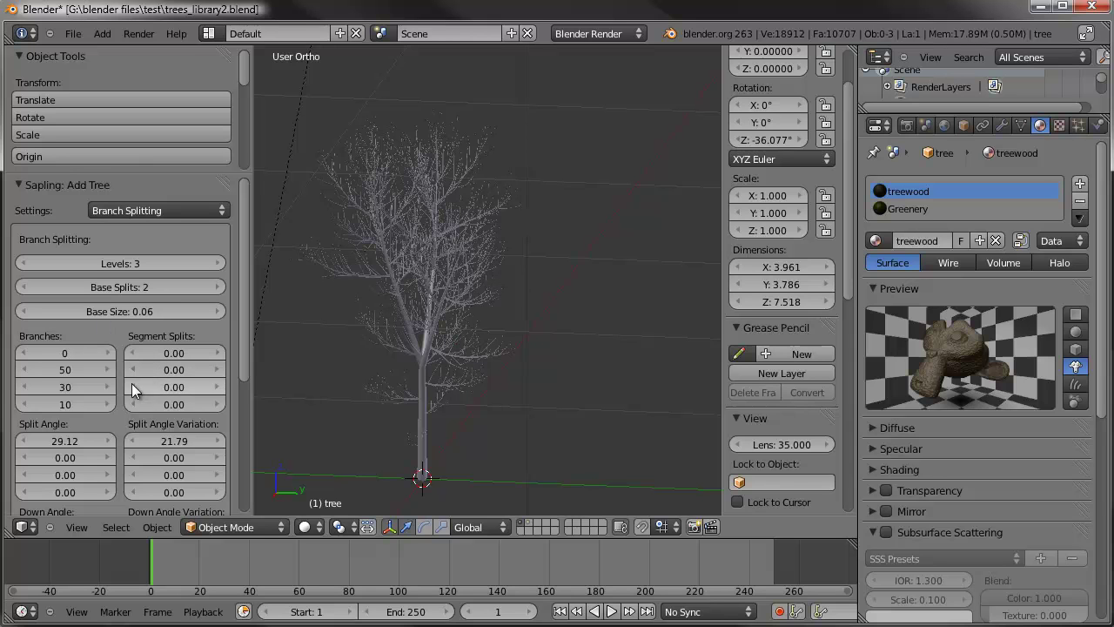
scroll(up, 3)
scroll(down, 3)
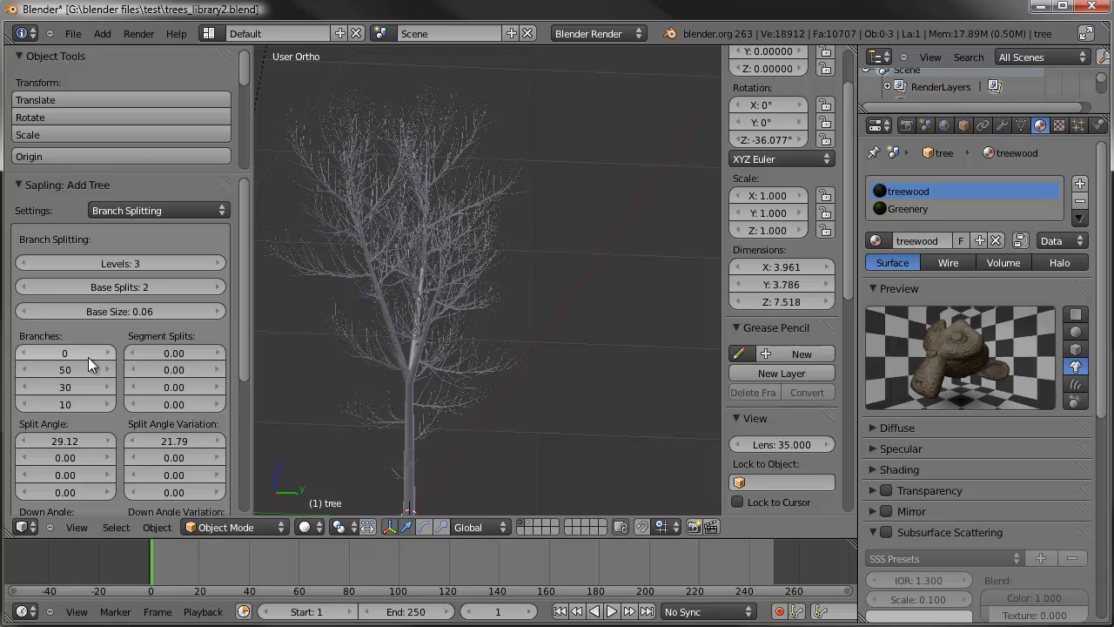
click(39, 399)
click(68, 394)
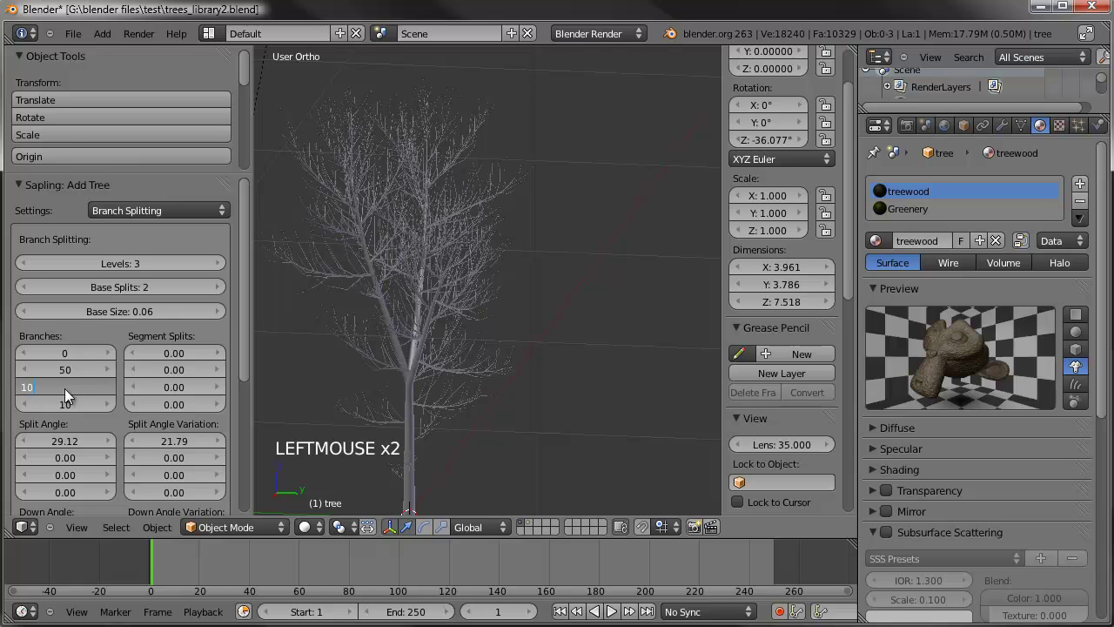
click(71, 373)
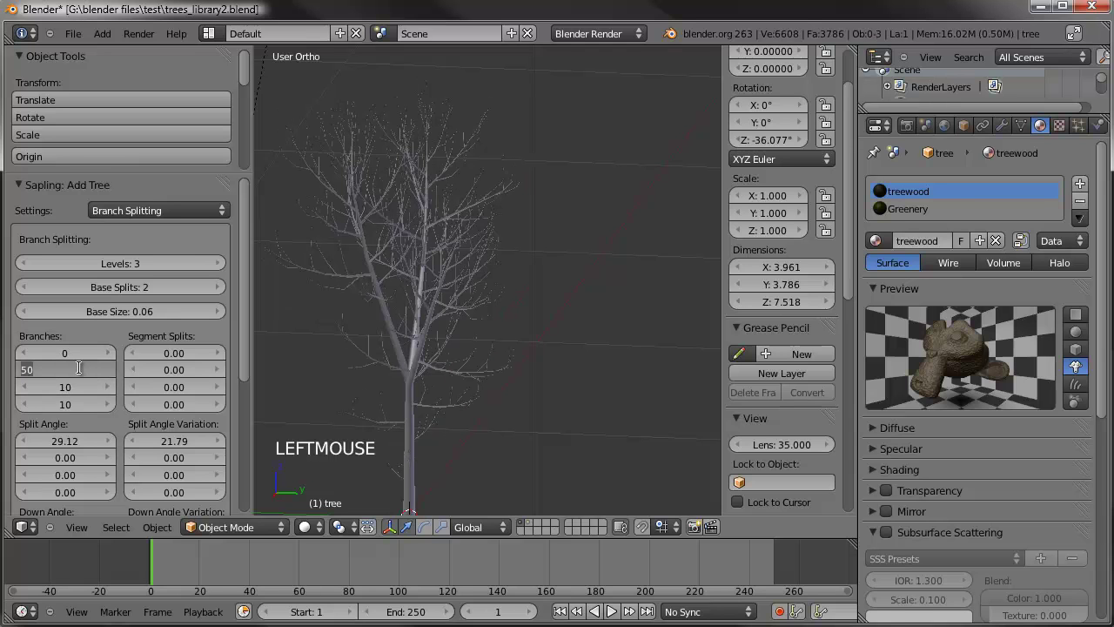
middle_click(434, 204)
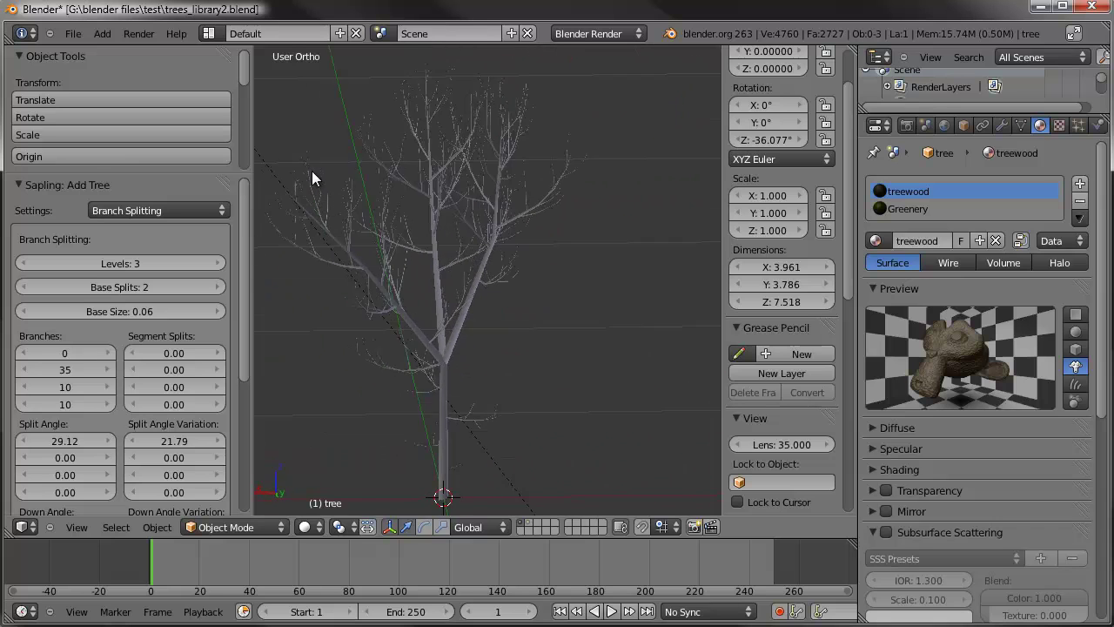
- In Branch Growth, adjust the first and second Length Variation values
scroll(up, 3)
click(137, 217)
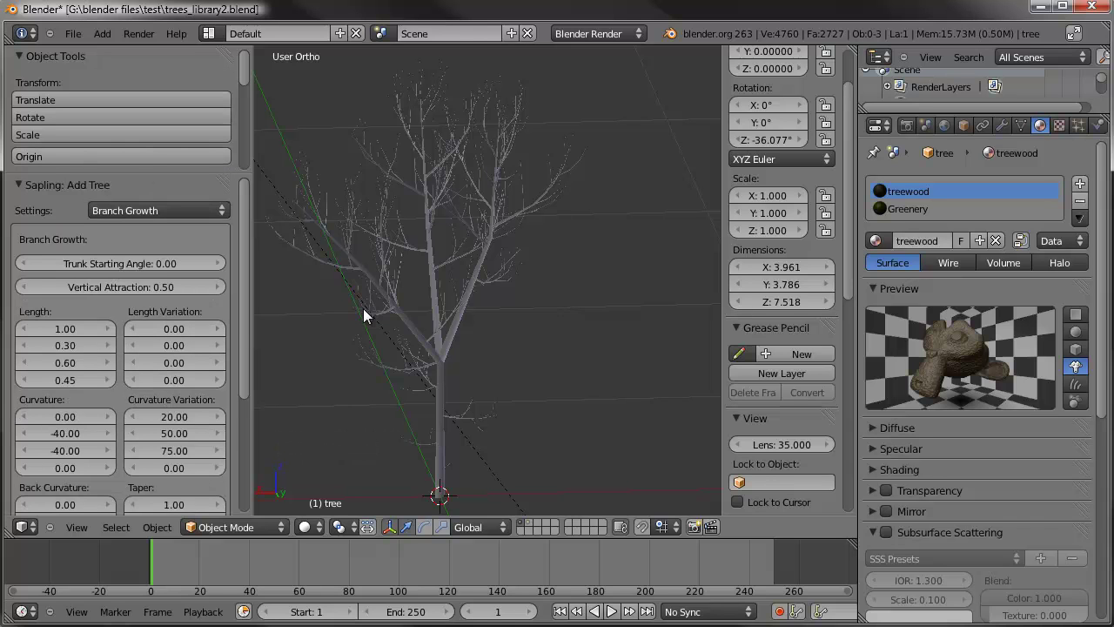
middle_click(338, 302)
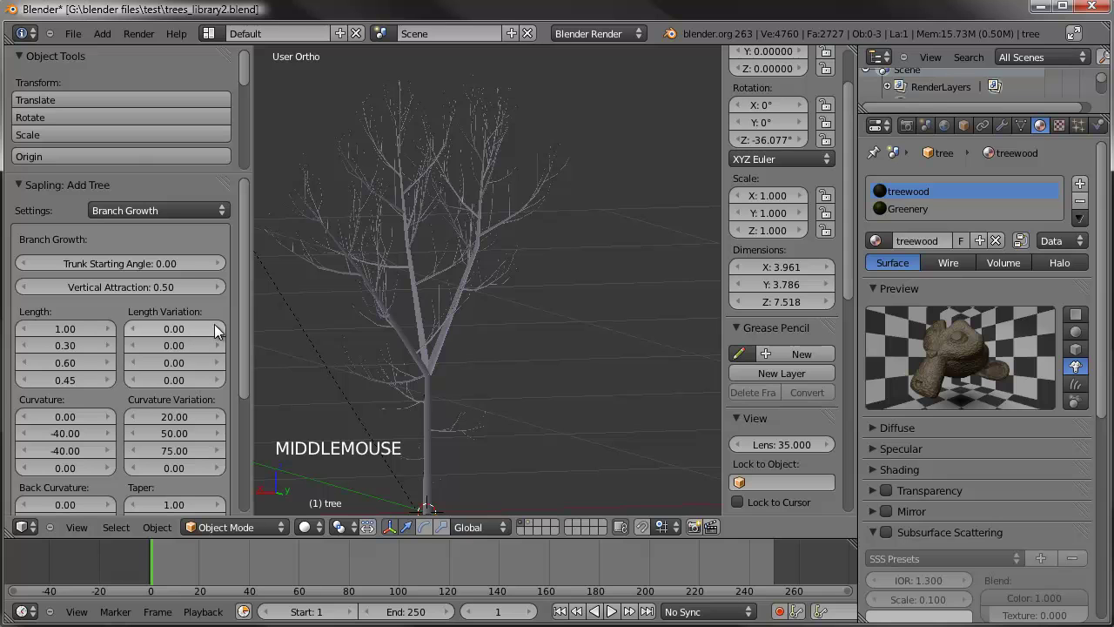
click(223, 334)
click(223, 334)
click(223, 334)
double_click(223, 335)
click(200, 332)
middle_click(506, 307)
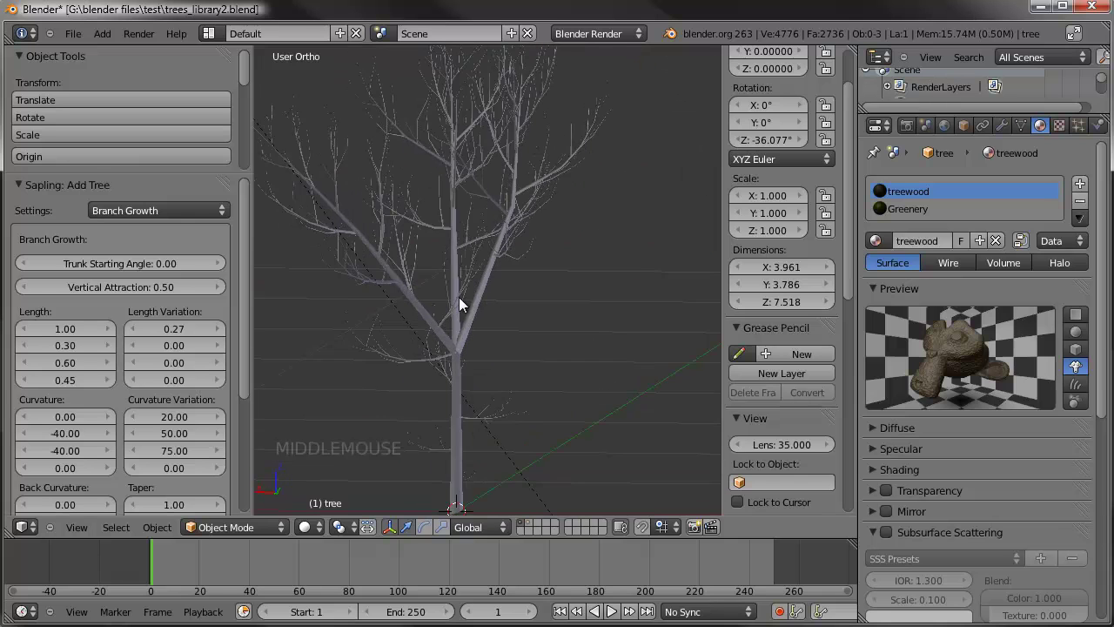
click(182, 351)
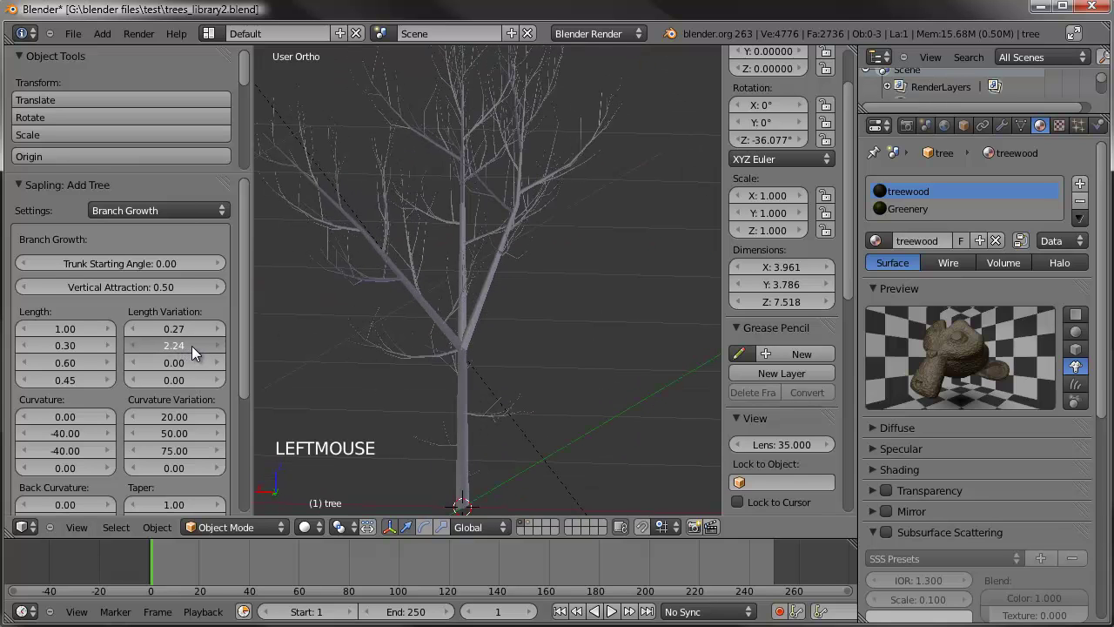
click(182, 350)
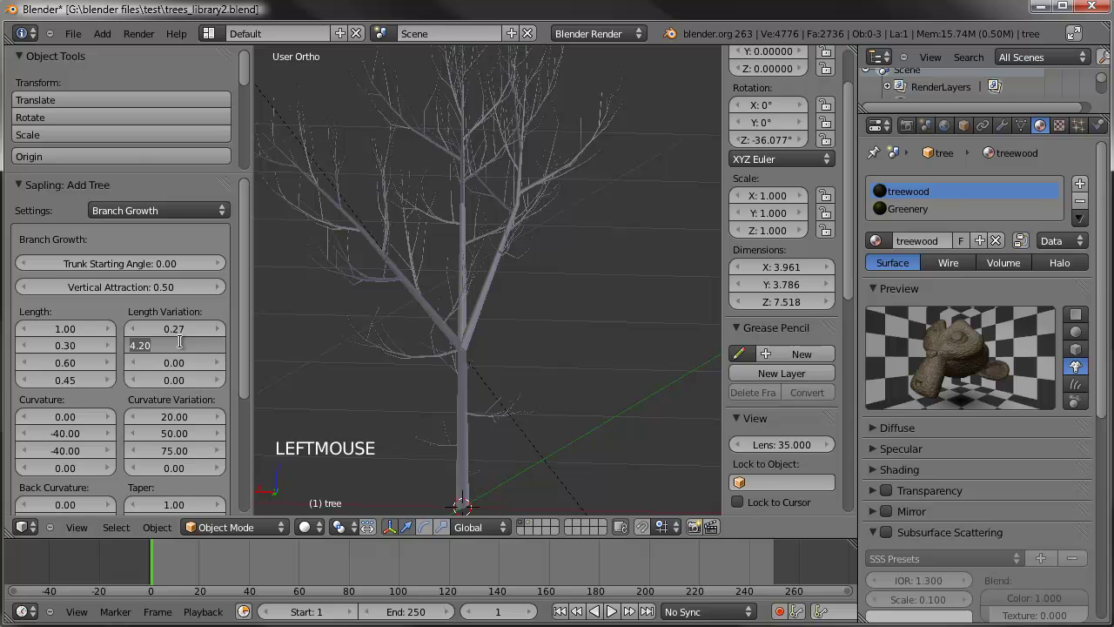
click(173, 337)
- Soften Curvature to -22 and -20 and raise Curvature Variation to 78.08
scroll(down, 3)
middle_click(531, 273)
scroll(up, 3)
middle_click(471, 341)
scroll(down, 3)
middle_click(485, 300)
middle_click(514, 314)
scroll(up, 3)
middle_click(487, 353)
scroll(down, 3)
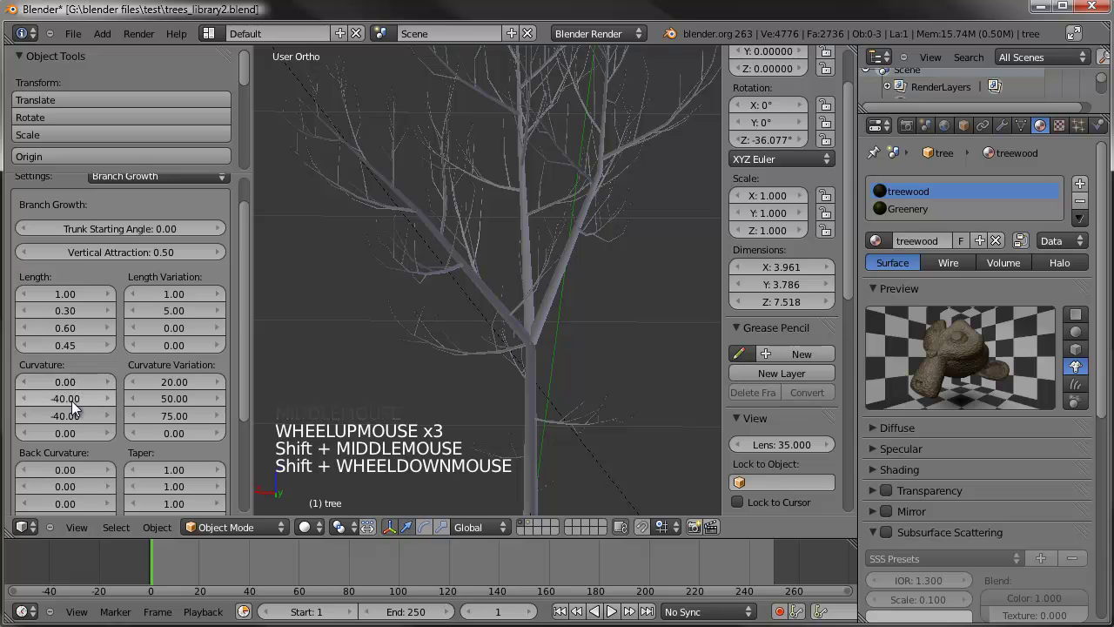
click(71, 405)
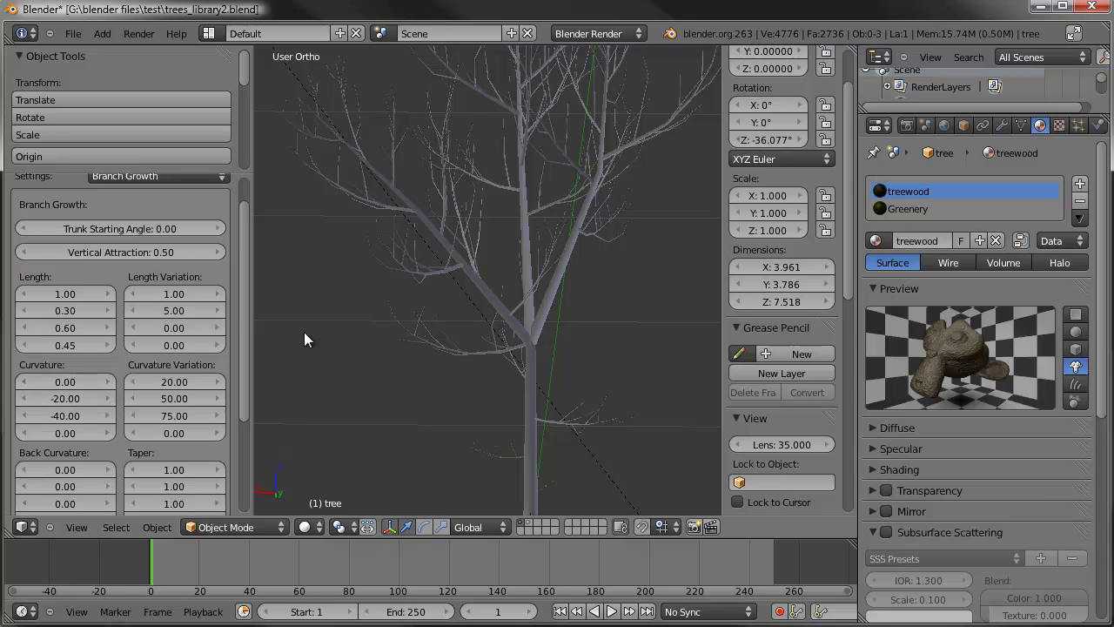
click(65, 421)
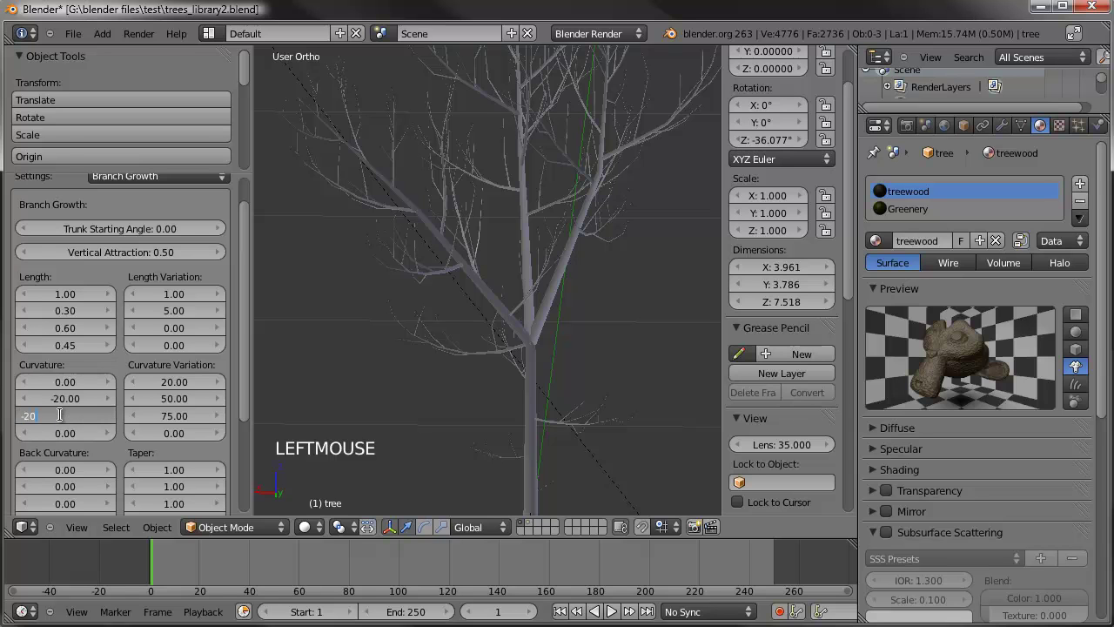
scroll(down, 3)
middle_click(513, 238)
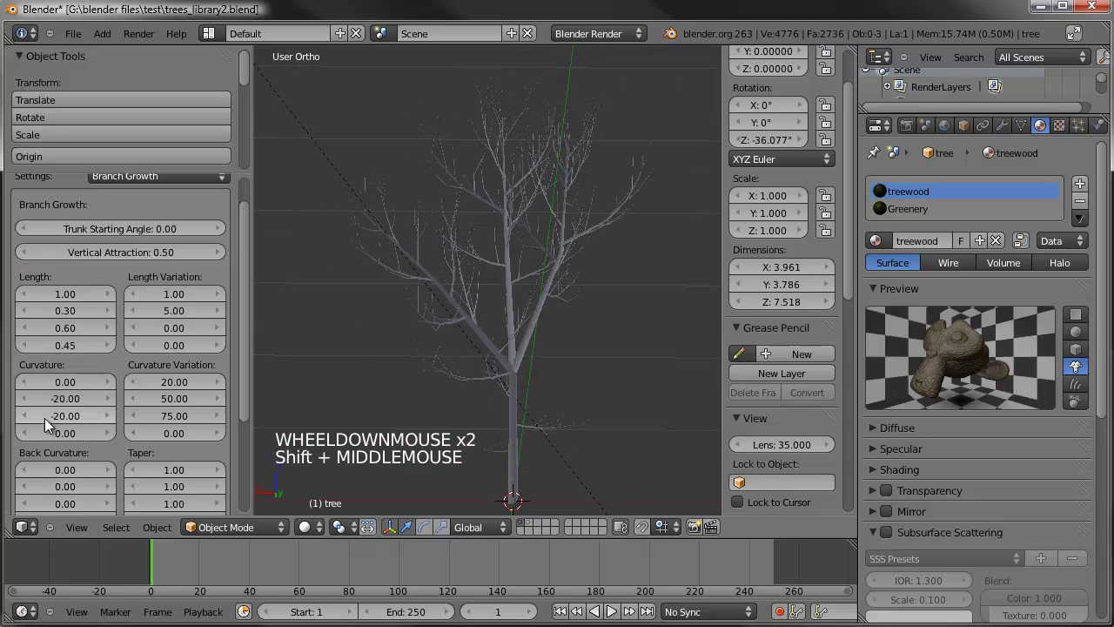
click(63, 406)
click(185, 403)
scroll(down, 3)
scroll(up, 3)
scroll(up, 3)
- Lengthen second- and third-level branches to 2.20 and 5.68
click(76, 354)
click(70, 351)
scroll(up, 3)
click(110, 353)
click(111, 353)
click(110, 353)
click(110, 353)
double_click(111, 354)
click(61, 374)
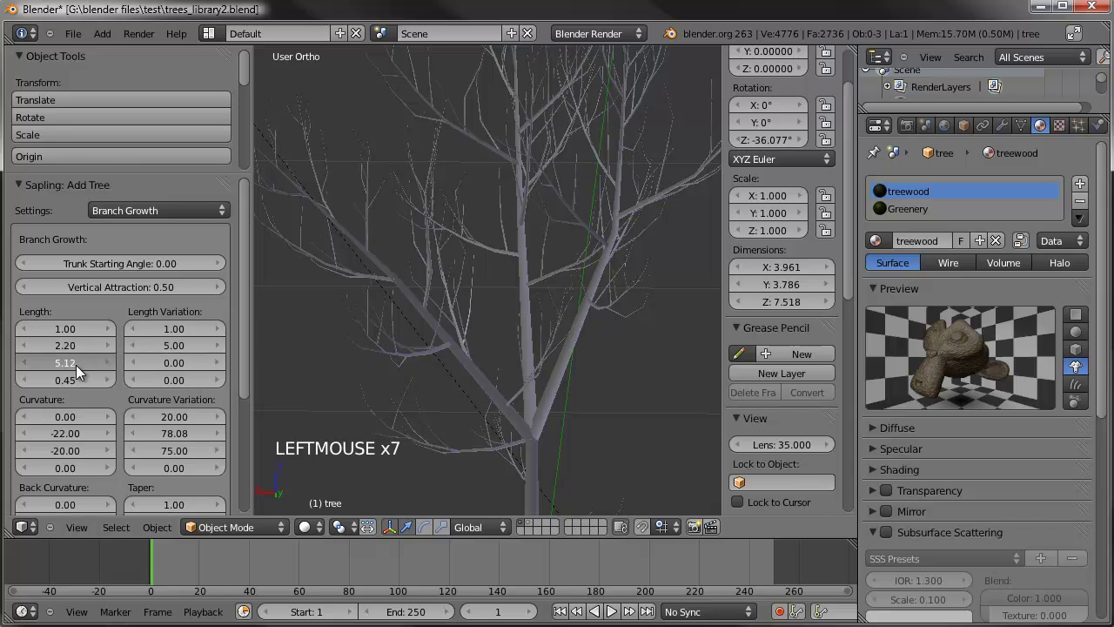
scroll(down, 3)
- Finalize the grown tree as tree.001 and delete the leftover selected object
middle_click(457, 297)
right_click(492, 307)
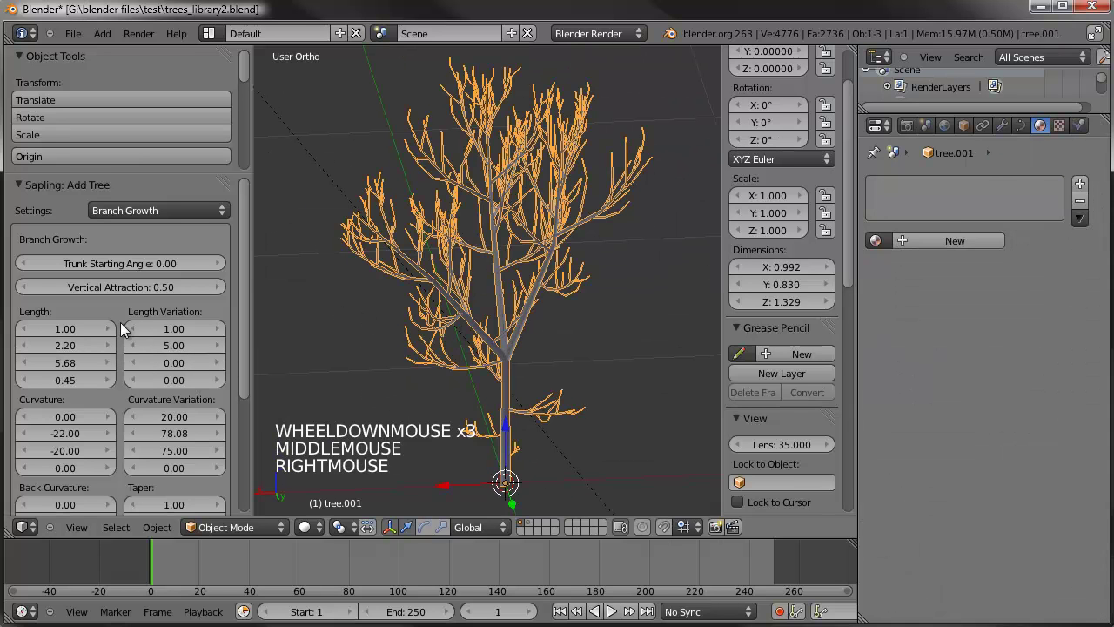
key(a)
right_click(503, 280)
middle_click(493, 335)
scroll(down, 3)
scroll(up, 3)
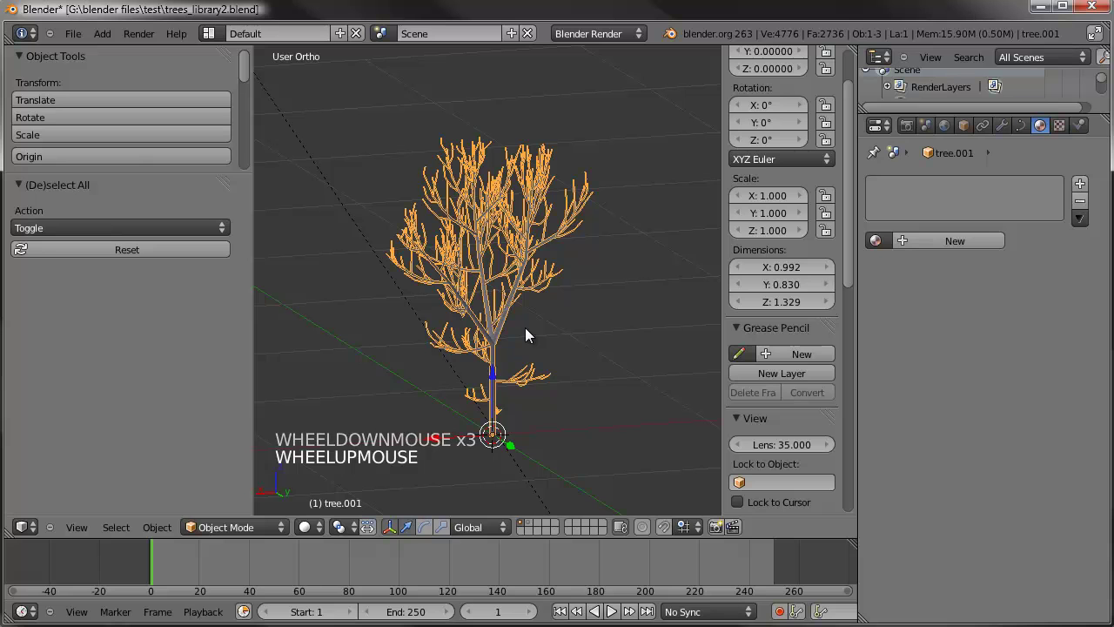
middle_click(515, 340)
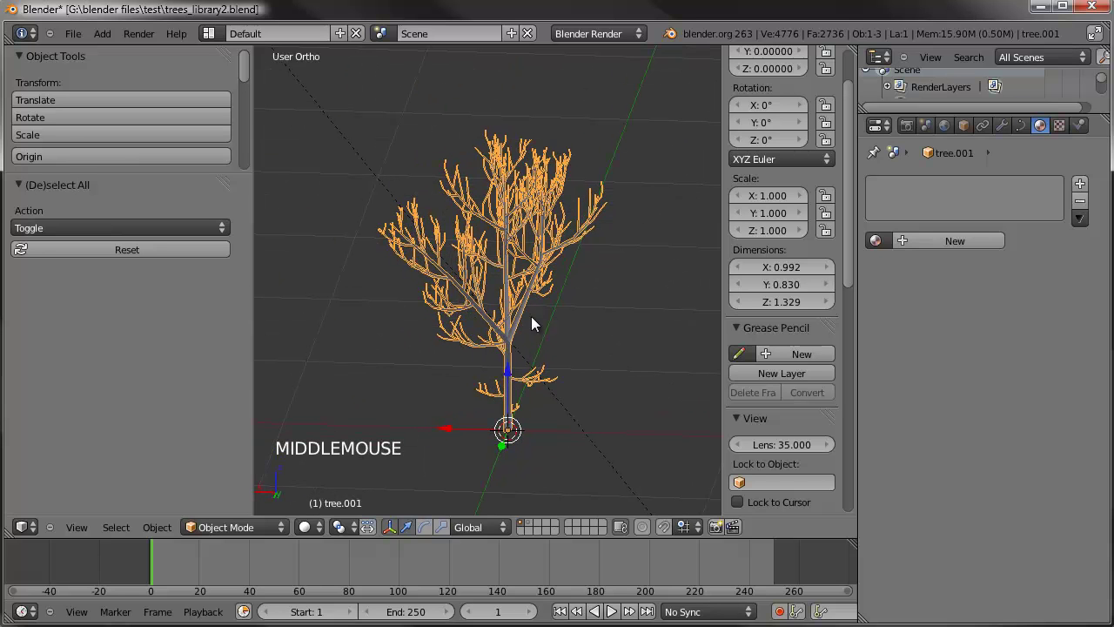
middle_click(428, 344)
key(Delete)
- Add a fresh Sapling tree with Shift+A, showing its Geometry settings
key(shift+a)
scroll(down, 3)
scroll(up, 3)
scroll(up, 3)
- Enable Bevel, make the tree shape Spherical and set Random Seed to 19
click(64, 414)
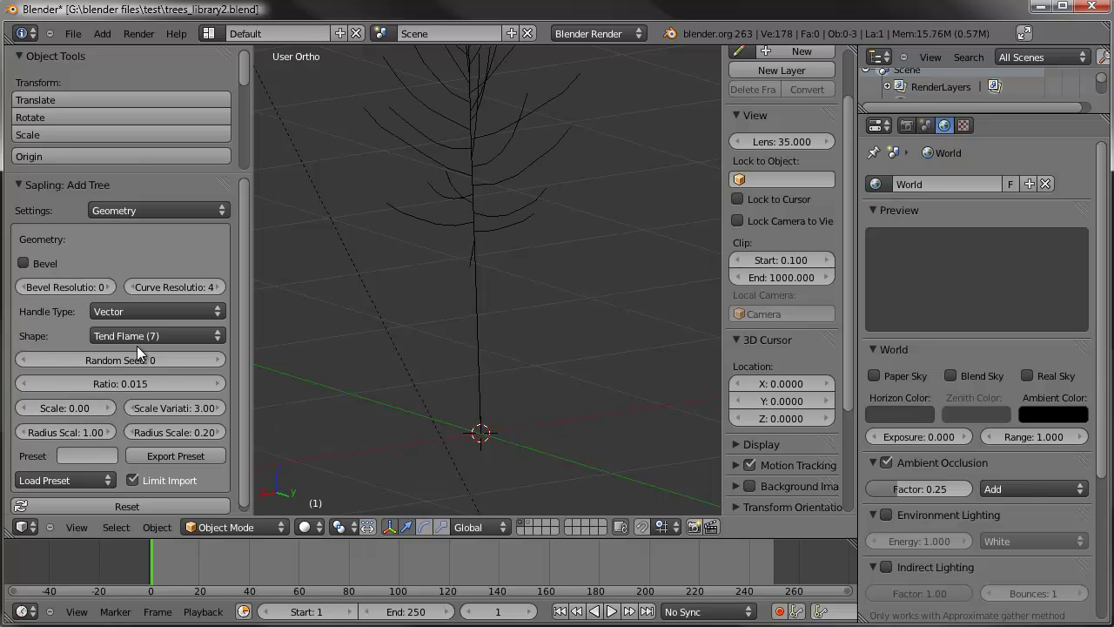
click(143, 348)
click(144, 347)
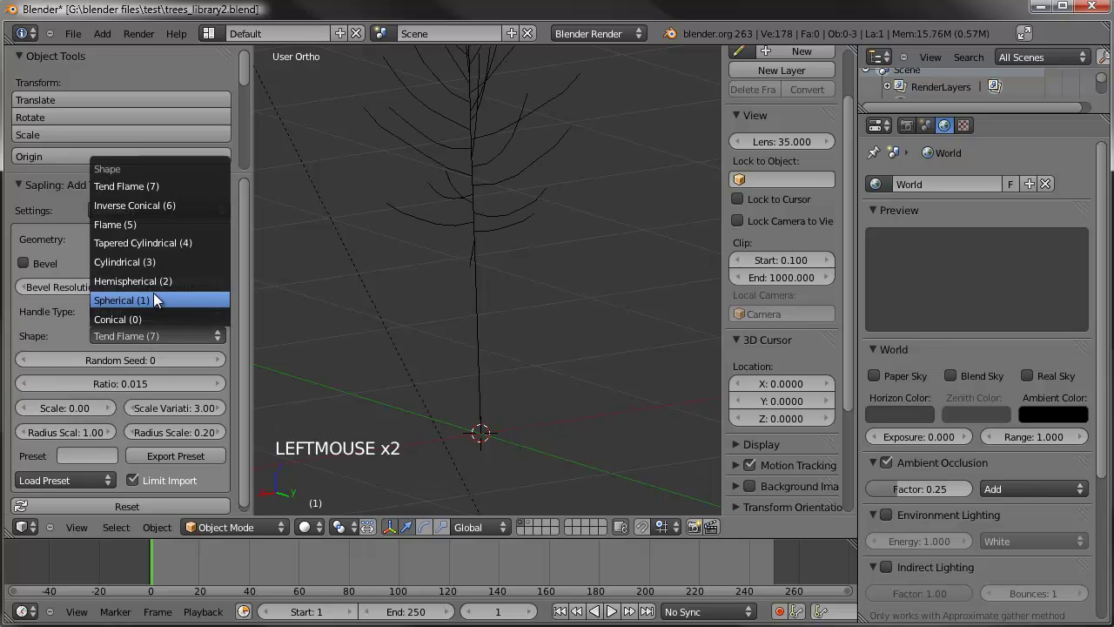
click(24, 271)
scroll(down, 3)
scroll(up, 3)
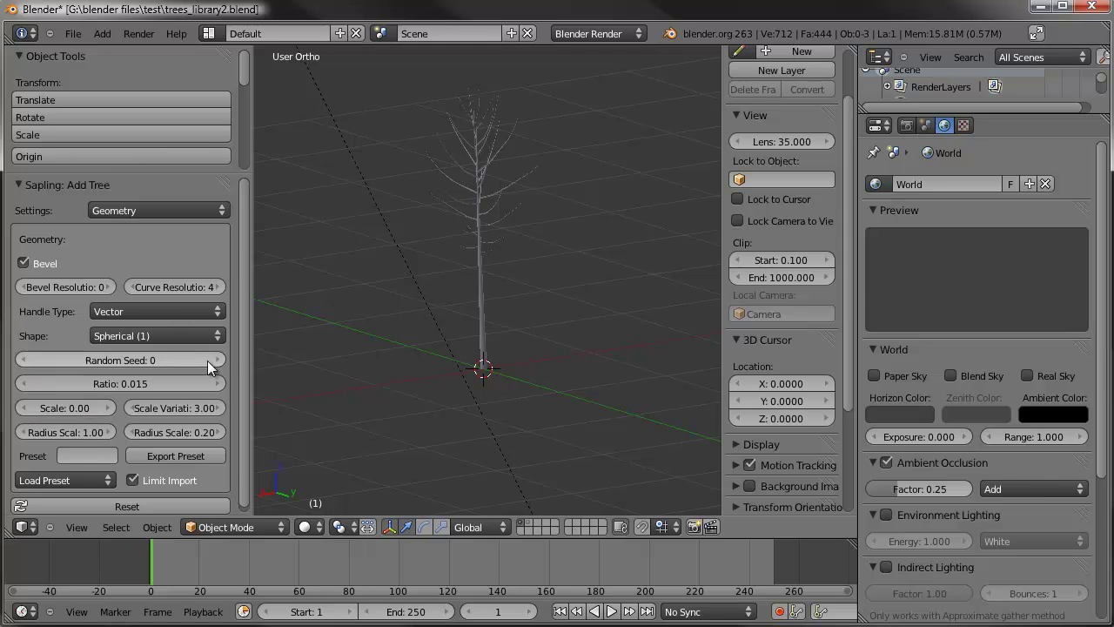
click(155, 364)
scroll(up, 3)
- In Branch Splitting, set first-level Branches to 1 and begin widening the split angle and variation
click(199, 221)
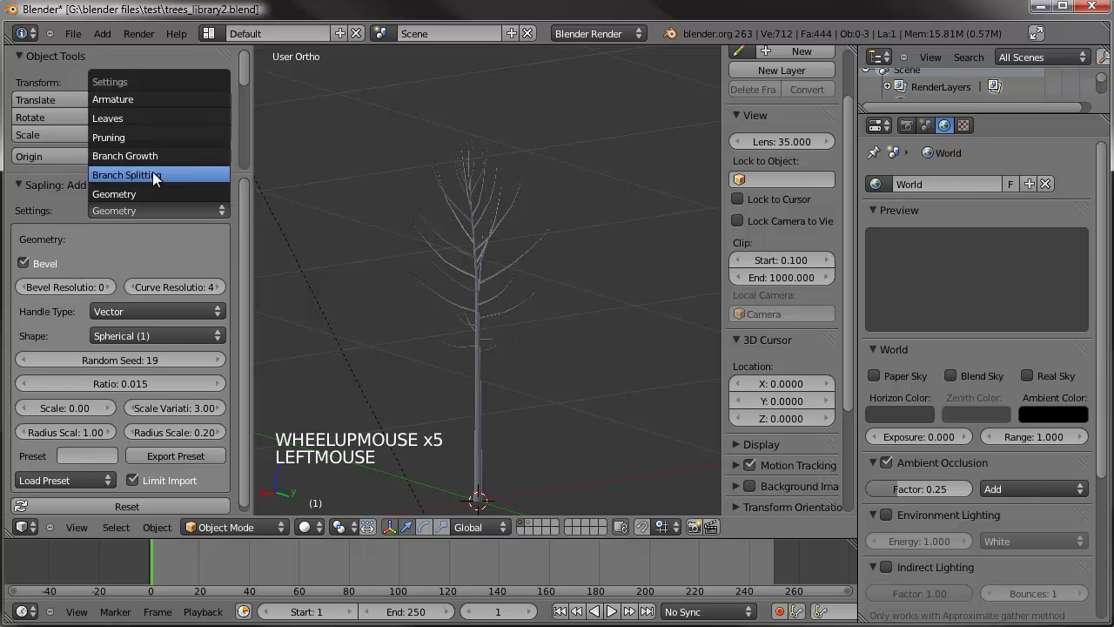
click(224, 294)
click(222, 290)
click(223, 291)
click(26, 292)
middle_click(466, 305)
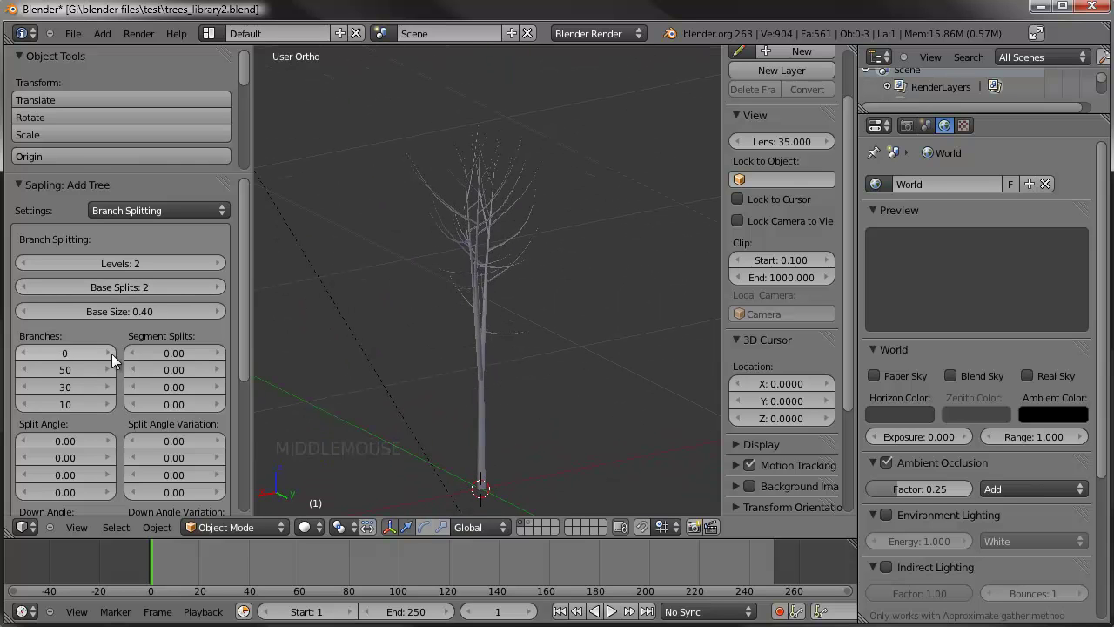
click(112, 358)
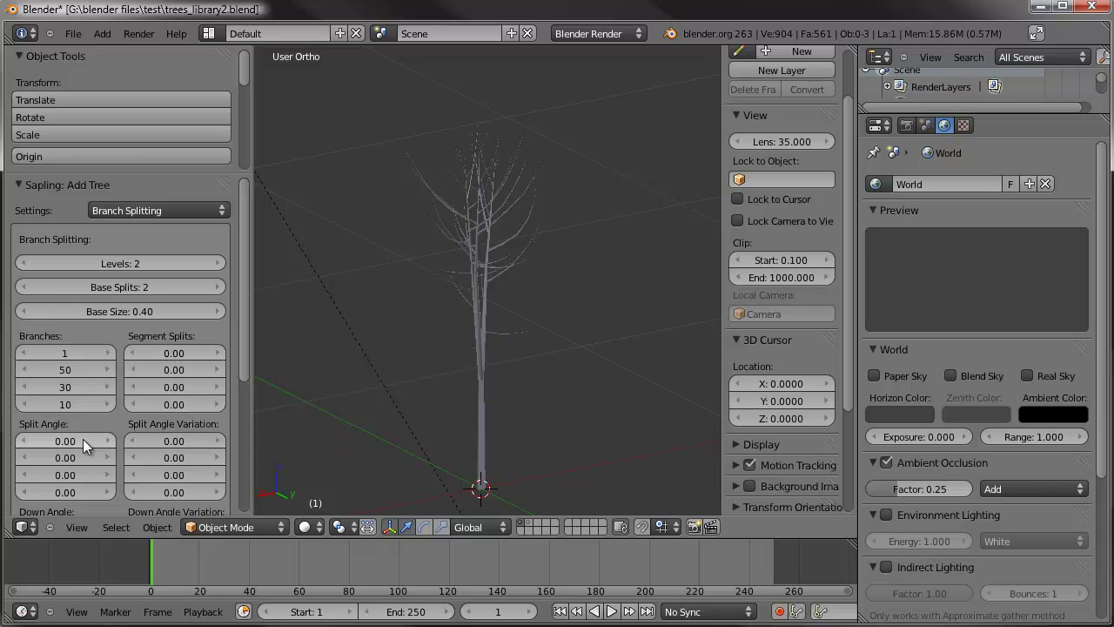
click(173, 445)
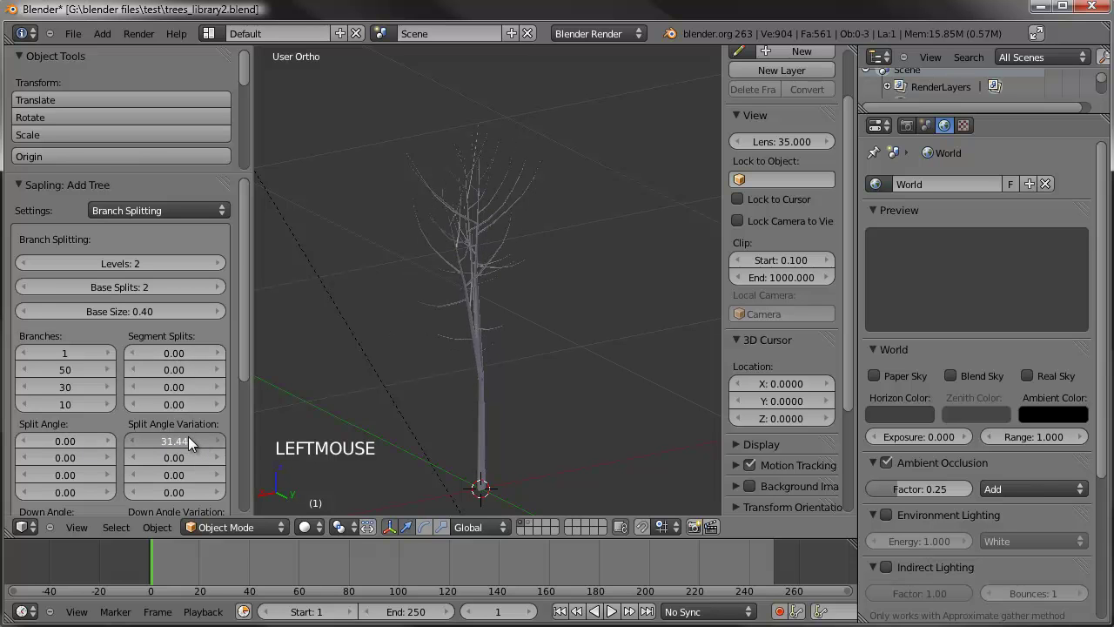
middle_click(511, 251)
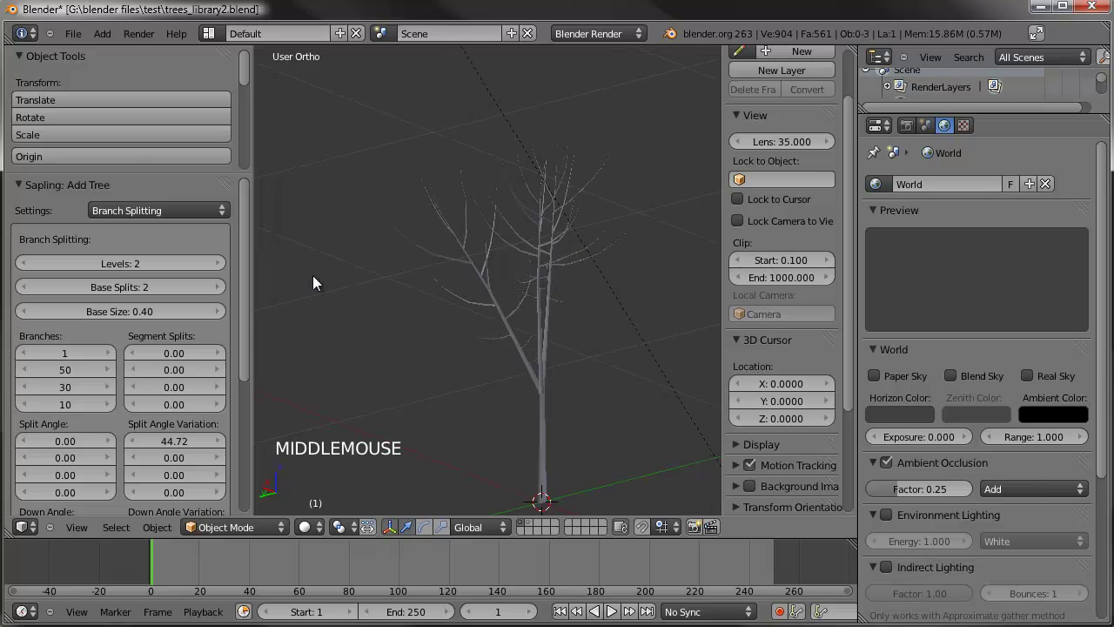
click(70, 447)
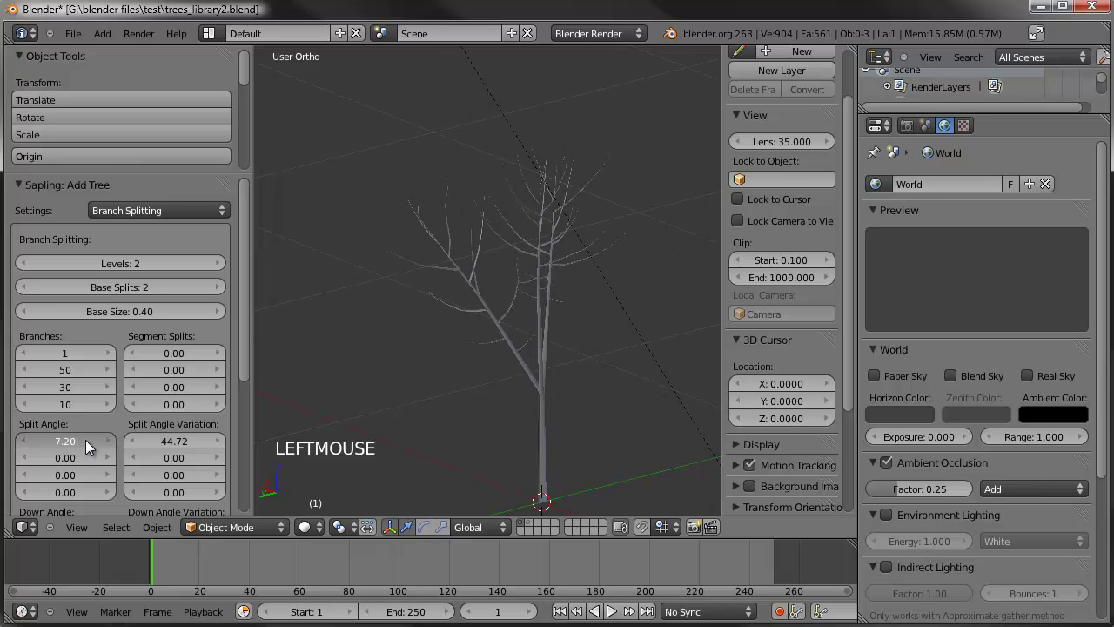
middle_click(550, 232)
- Set Base Size to 0.01 and Base Splits to 3
click(137, 323)
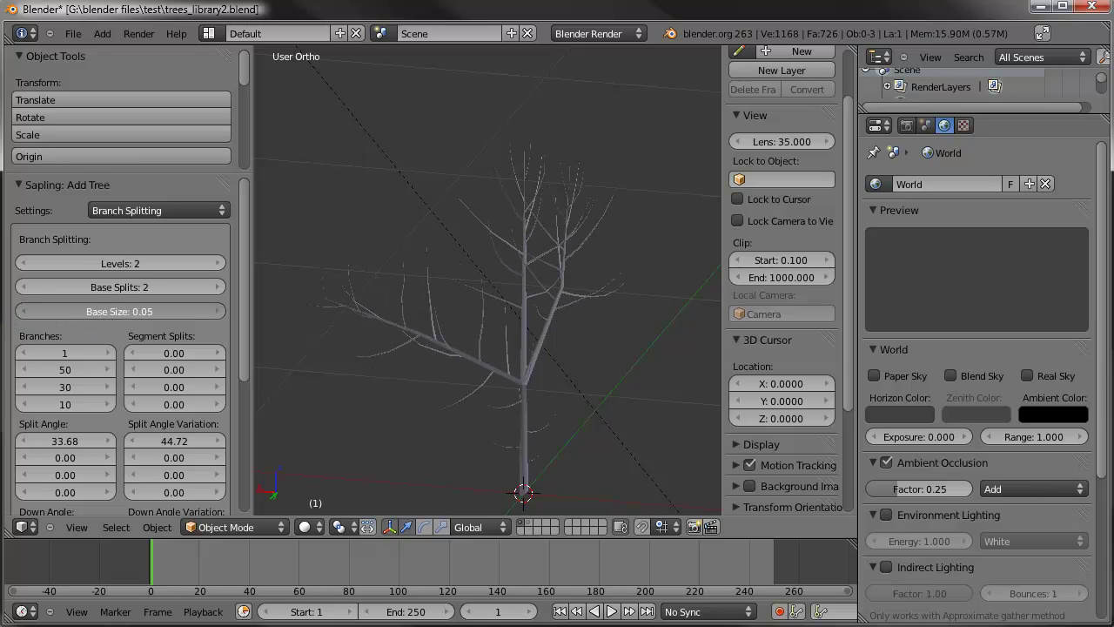
click(124, 315)
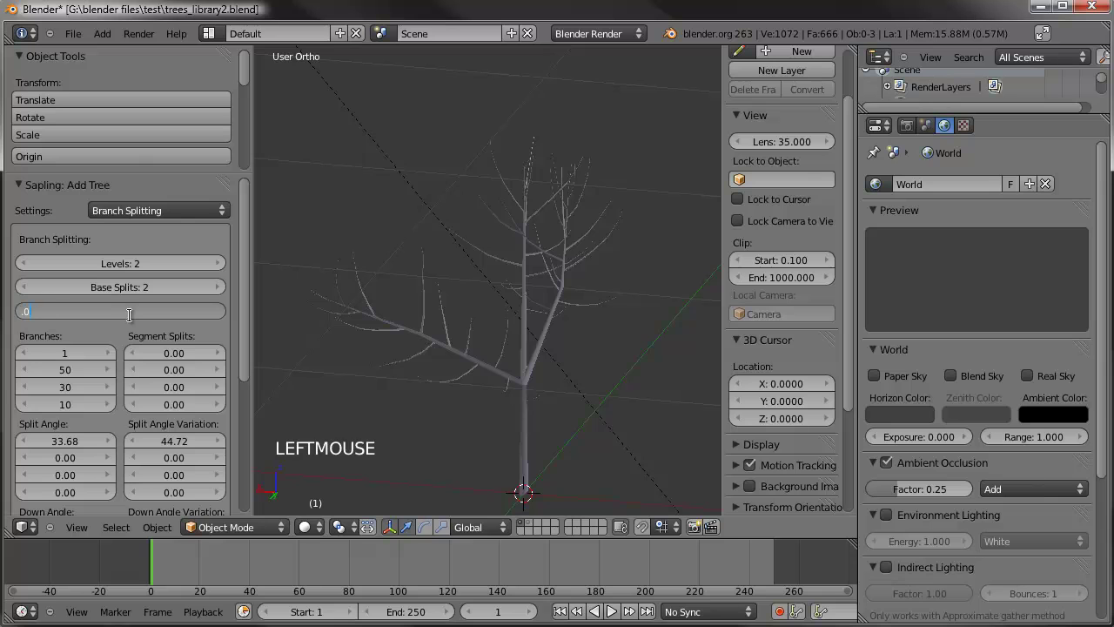
middle_click(487, 313)
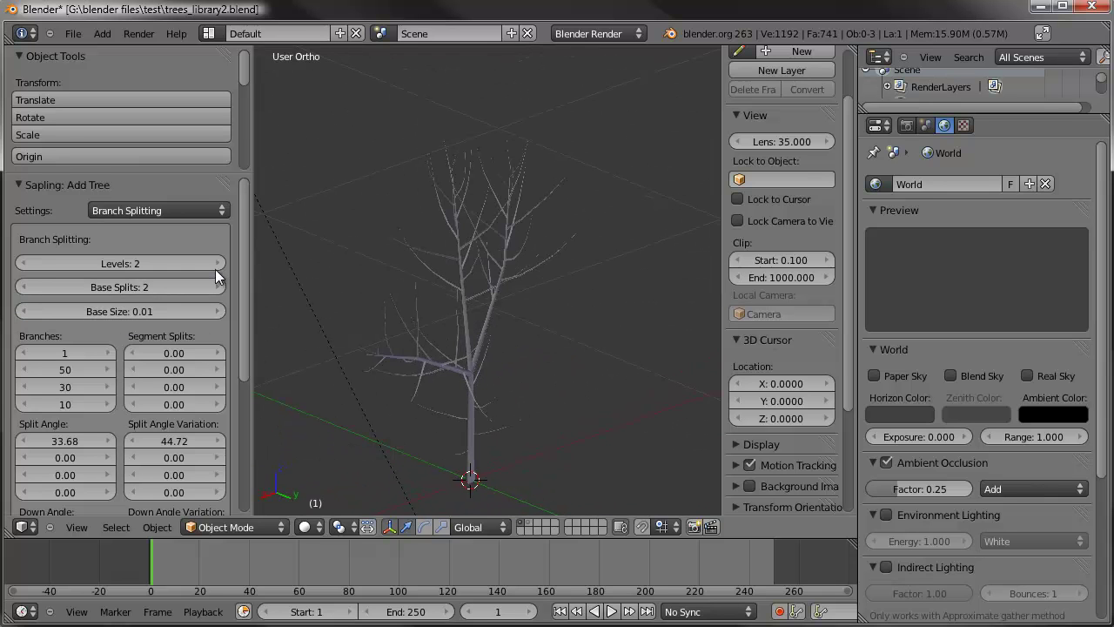
click(223, 292)
middle_click(467, 305)
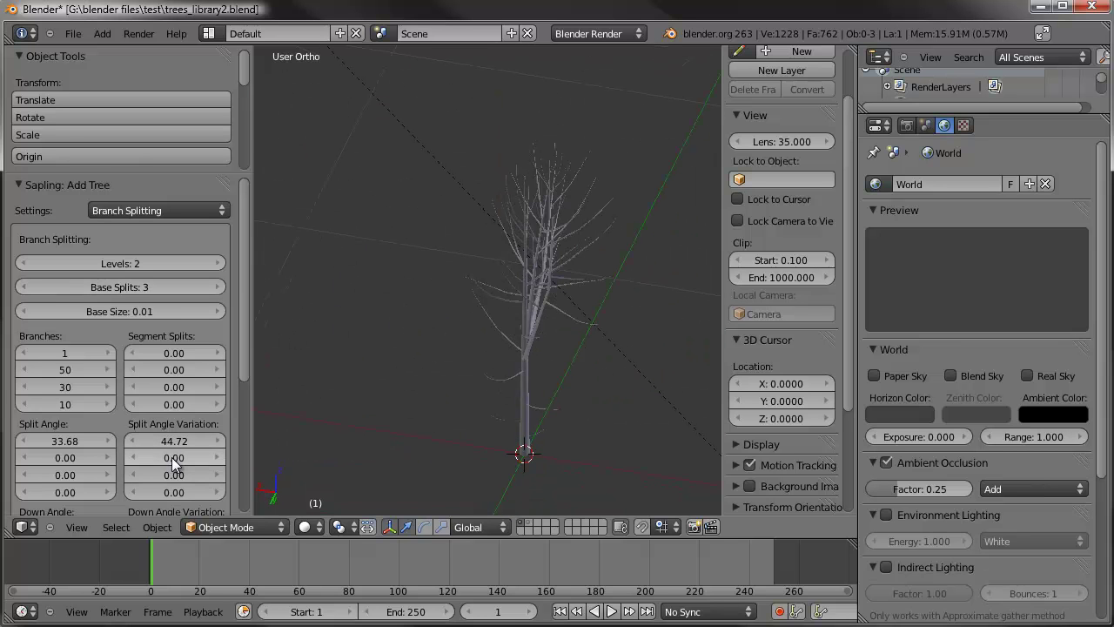
click(178, 359)
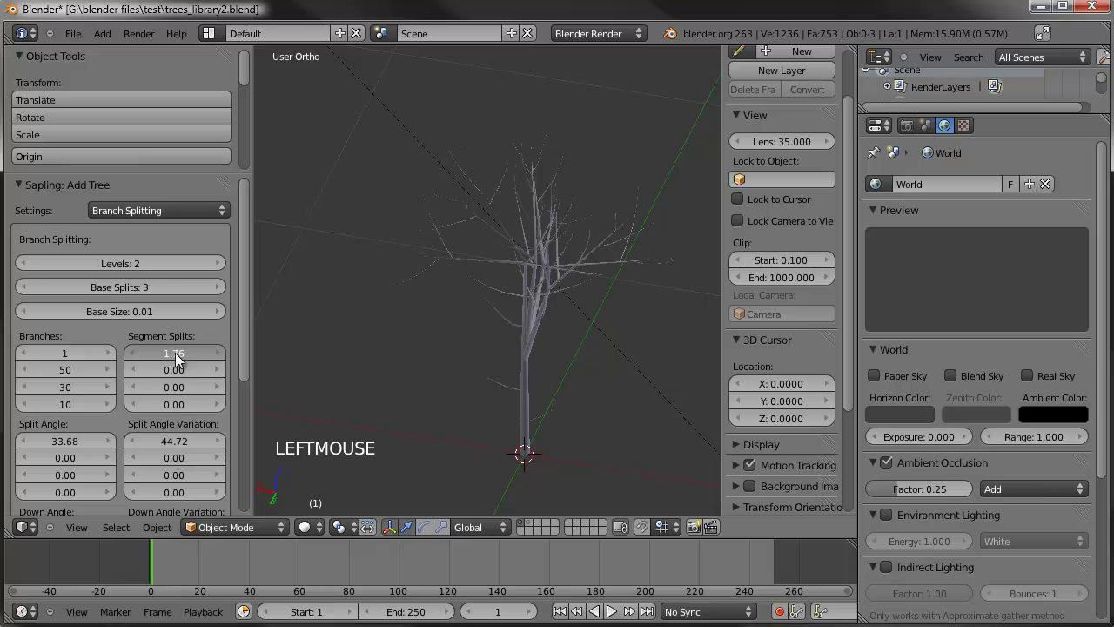
middle_click(482, 325)
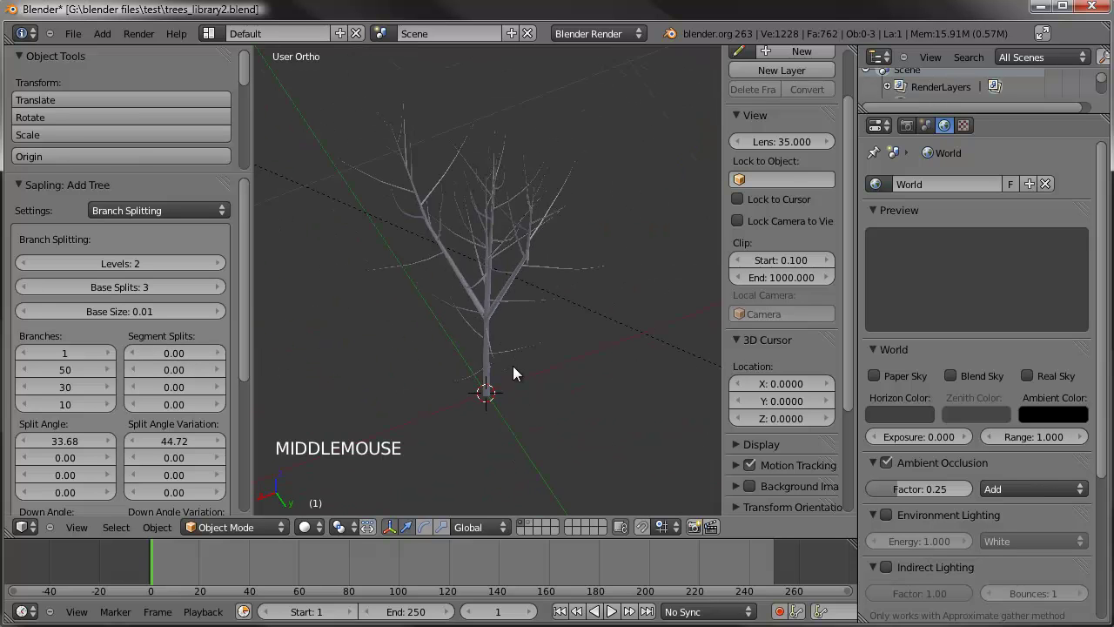
scroll(up, 3)
middle_click(478, 261)
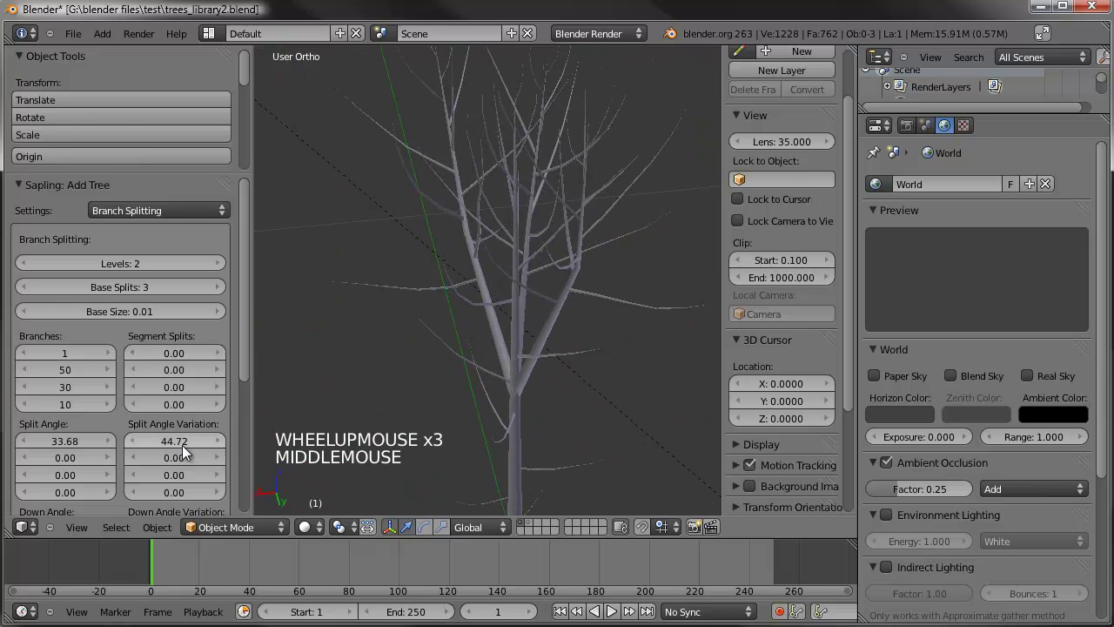
- Set Split Angle to 61.60 and Split Angle Variation to 58.96
click(182, 451)
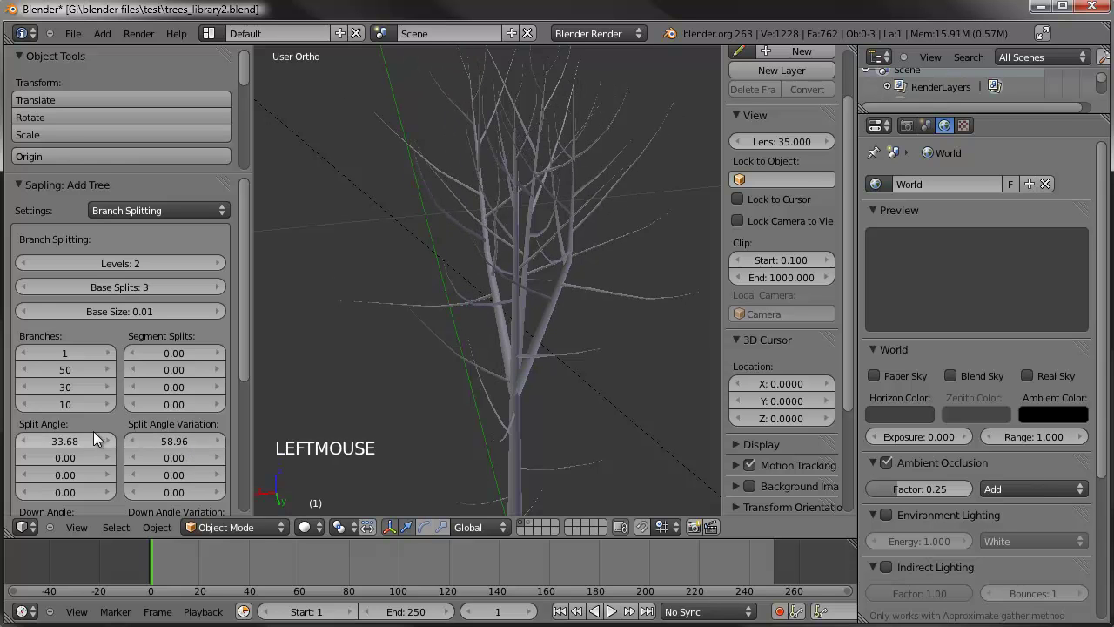
click(81, 452)
click(91, 449)
middle_click(599, 323)
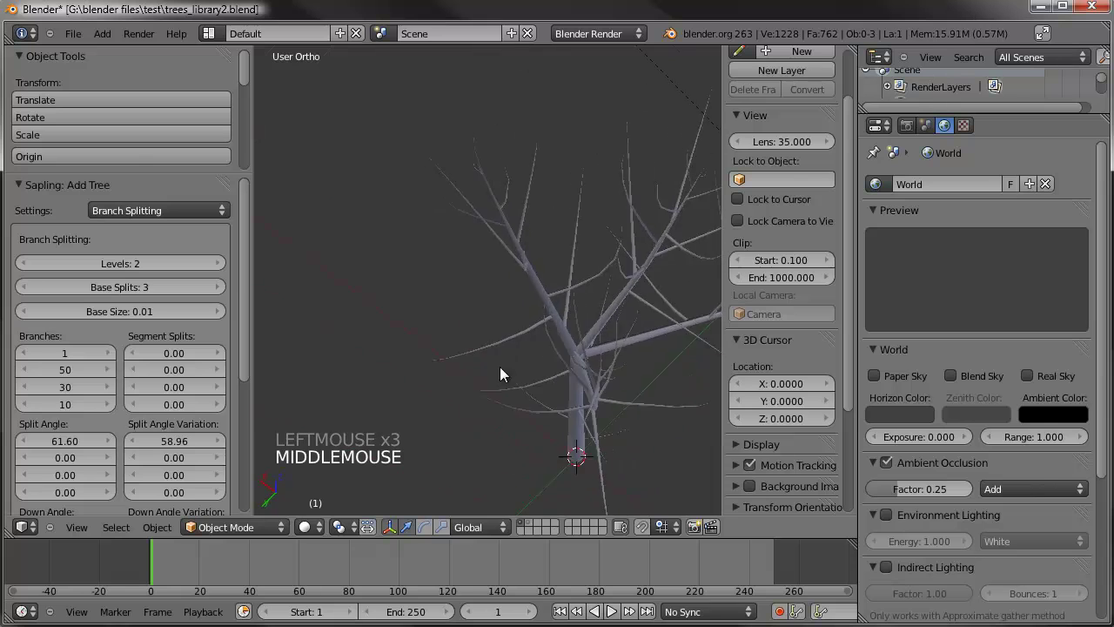
scroll(down, 3)
middle_click(528, 296)
scroll(up, 3)
middle_click(547, 243)
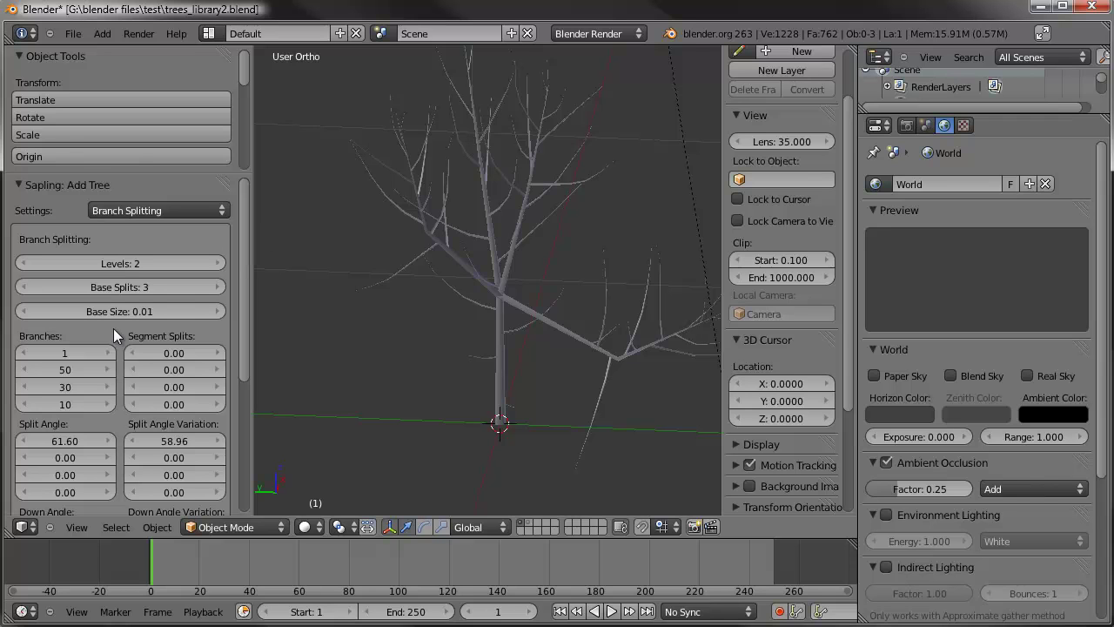
- In Branch Growth, set the first two Curvature Variation values to -0.24 and -50.08
click(197, 207)
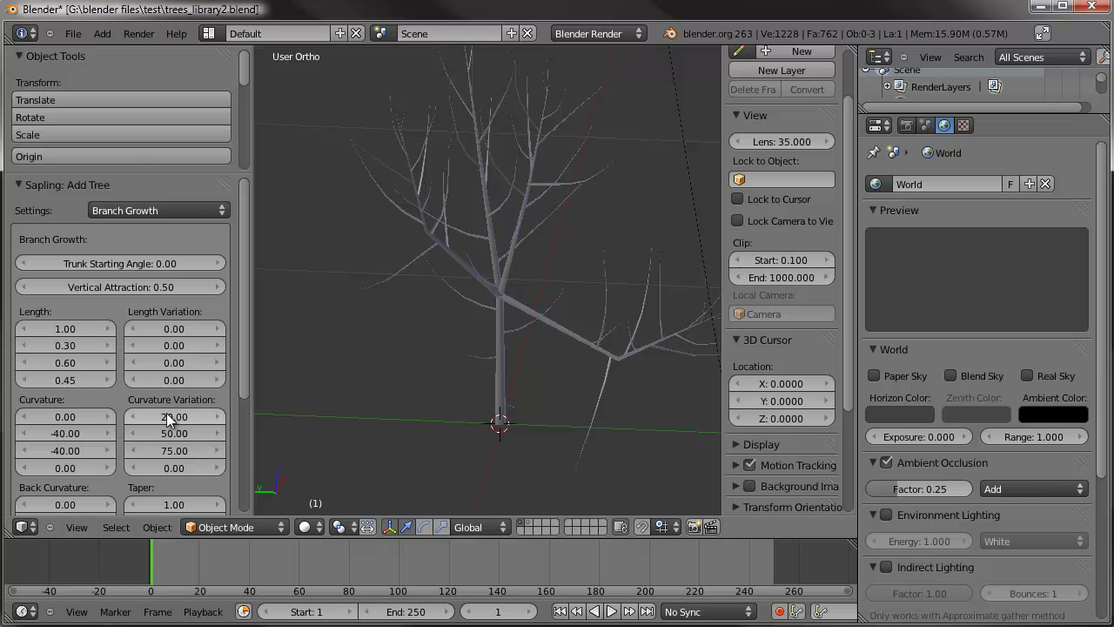
click(178, 421)
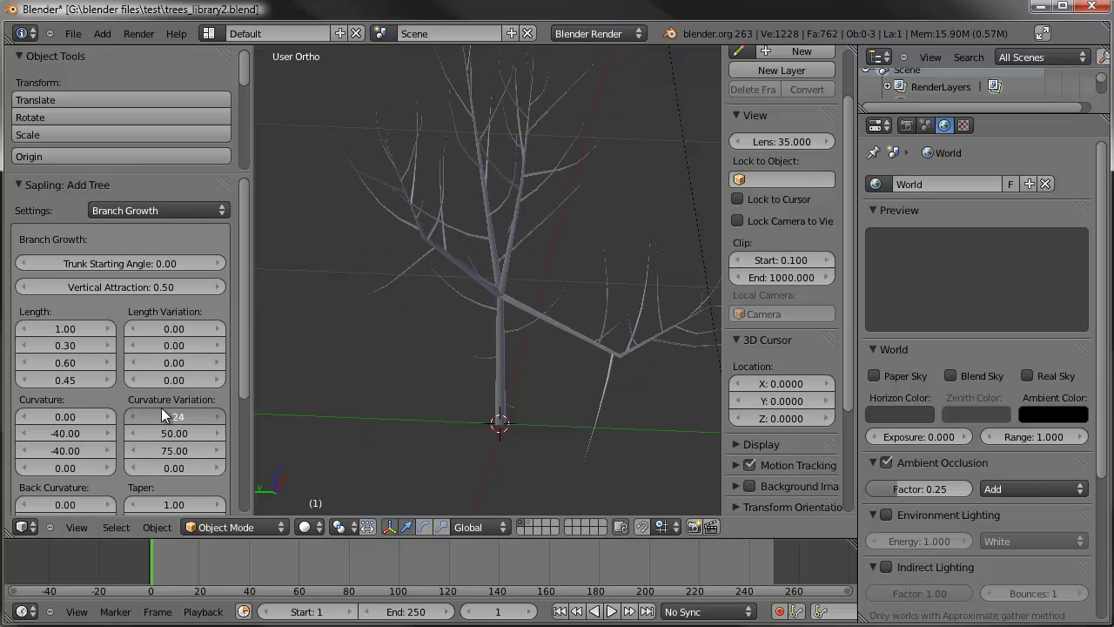
click(183, 437)
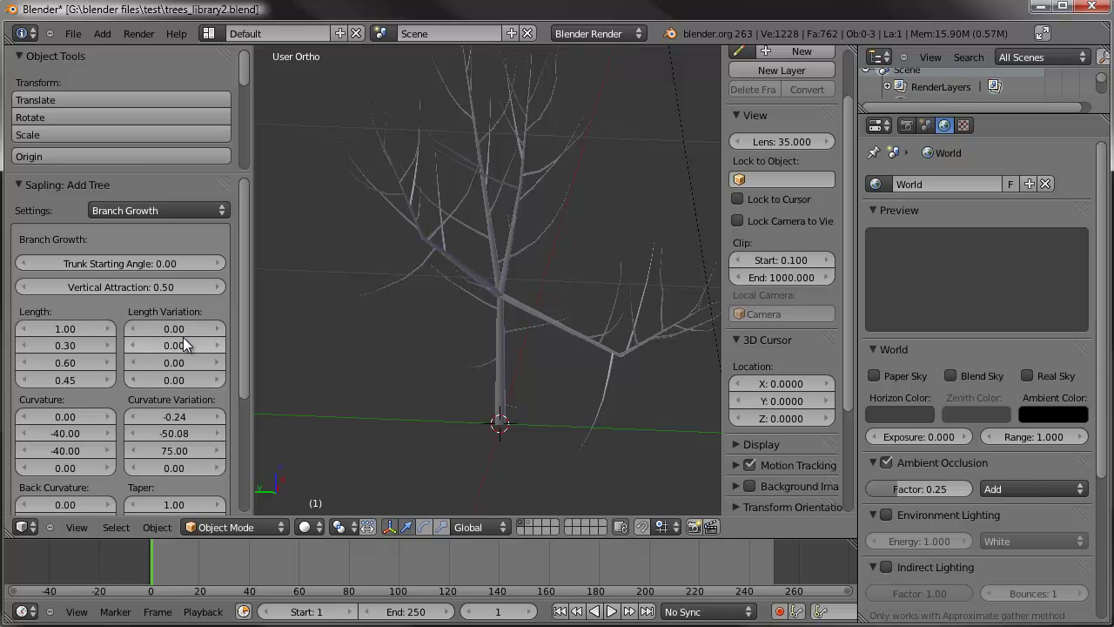
click(182, 351)
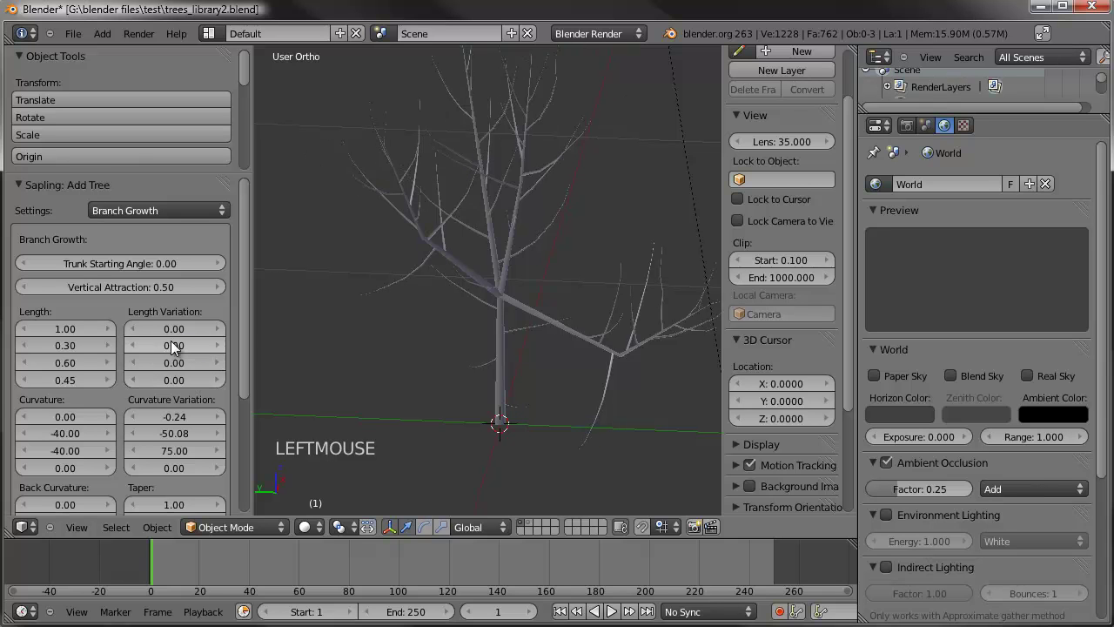
middle_click(387, 261)
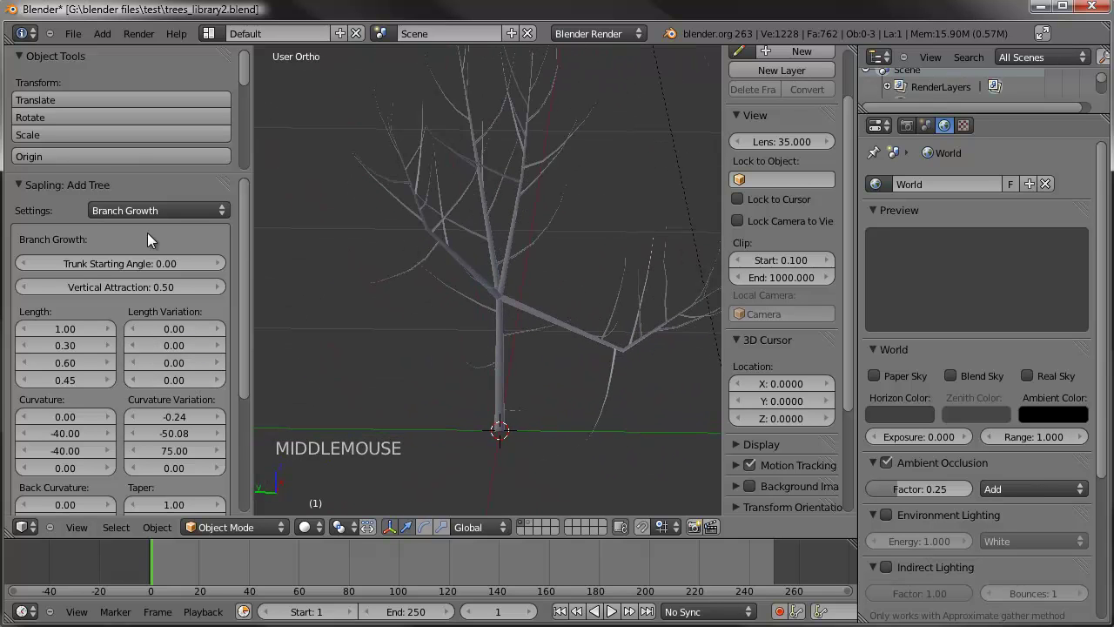
scroll(up, 3)
- In Branch Splitting, raise Levels to 3 with branch counts 35 and 10 for levels two and three
click(167, 216)
scroll(up, 3)
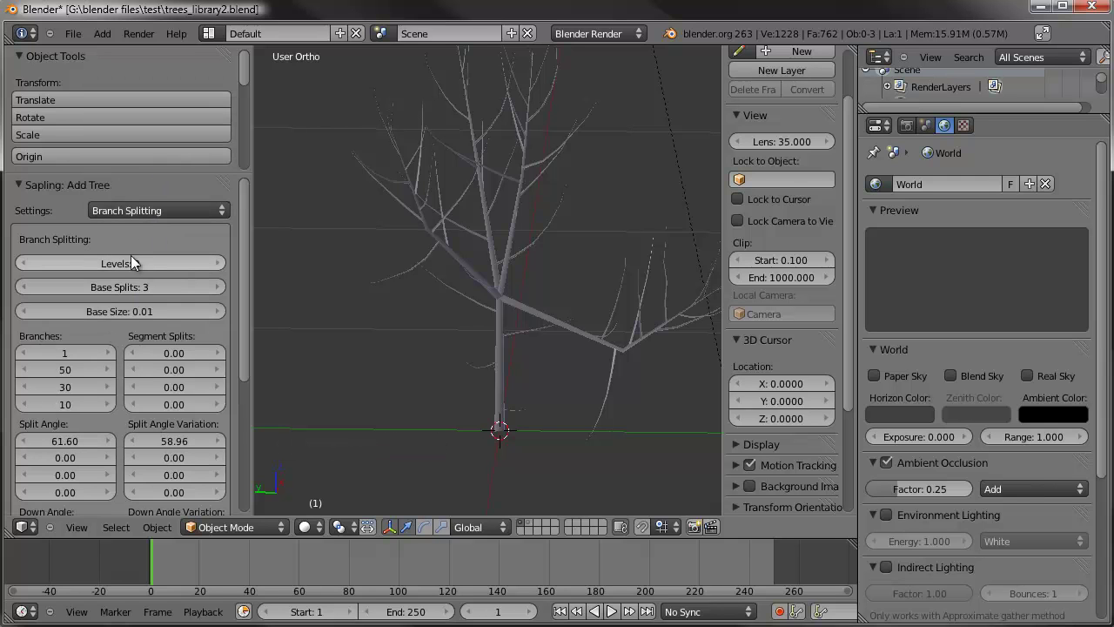
click(225, 270)
middle_click(467, 215)
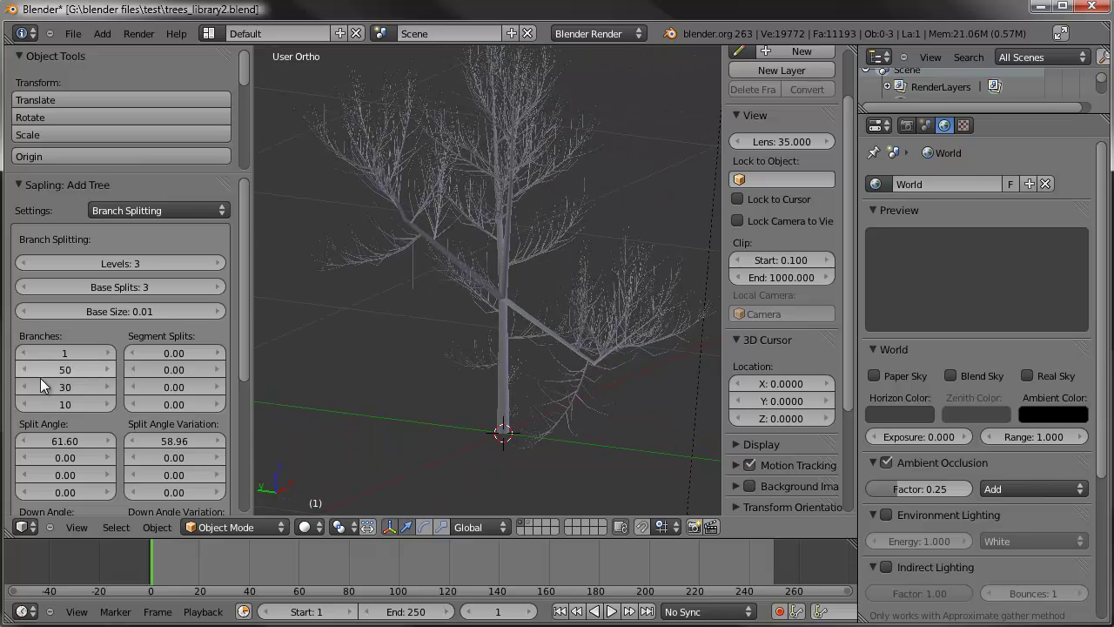
click(66, 389)
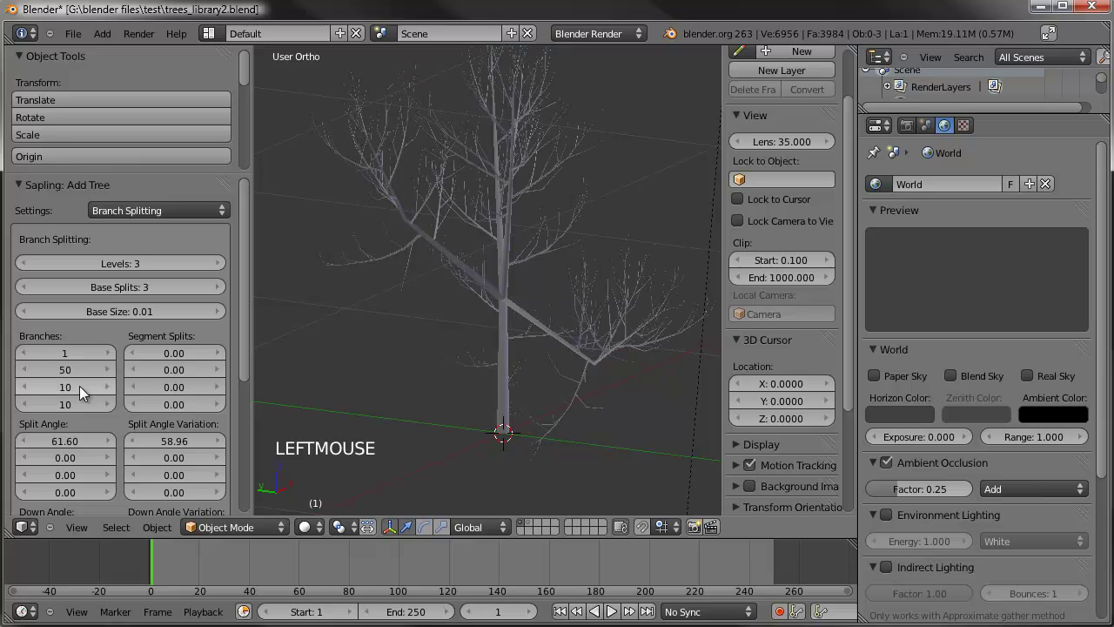
click(57, 371)
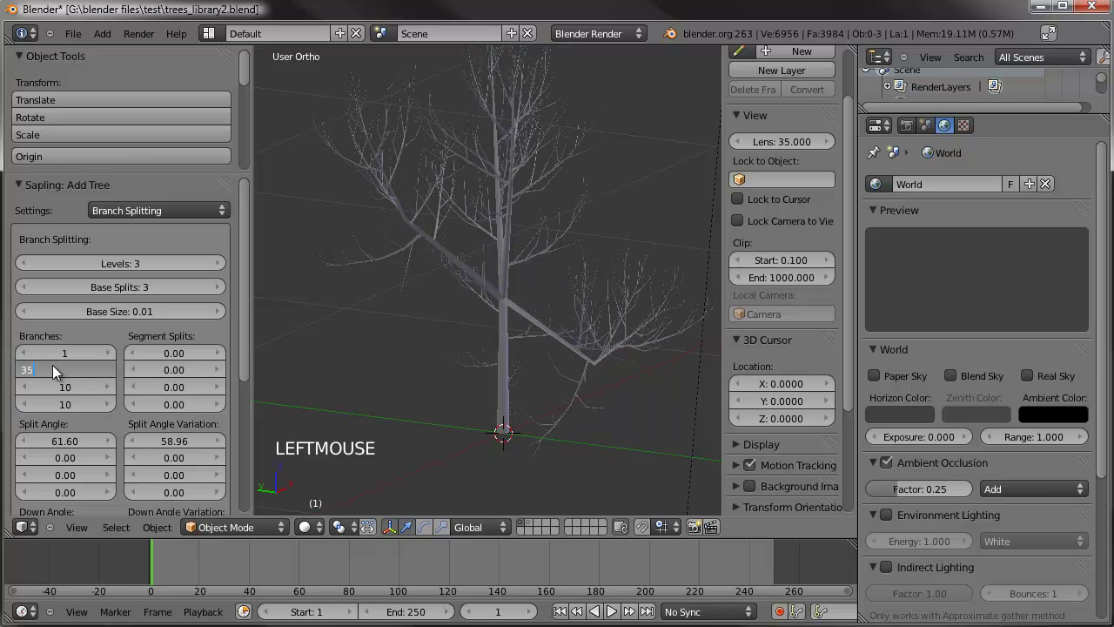
- Show the Sapling Leaves settings, turn leaves on and start reducing leaf scale and leaf scale X
click(175, 214)
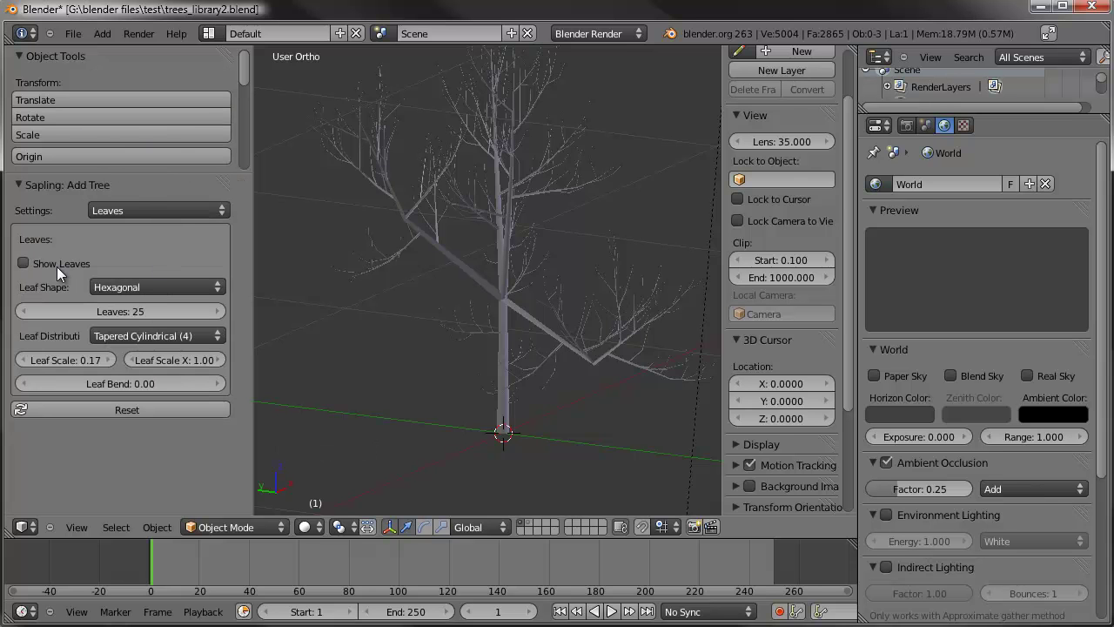
click(62, 273)
middle_click(533, 300)
scroll(down, 3)
middle_click(493, 285)
scroll(up, 3)
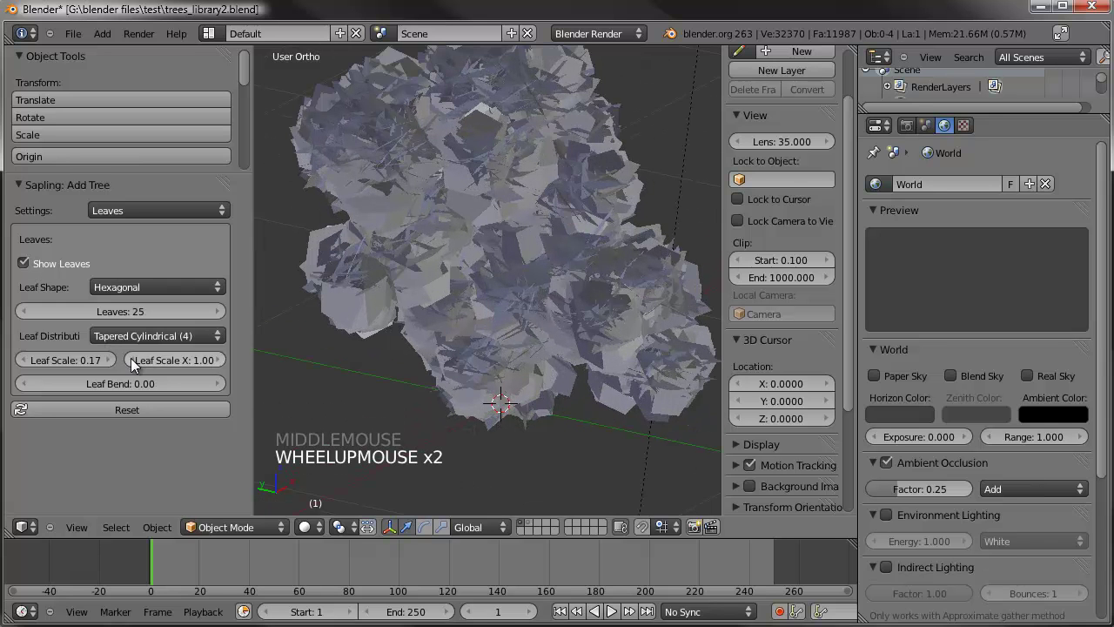
click(76, 368)
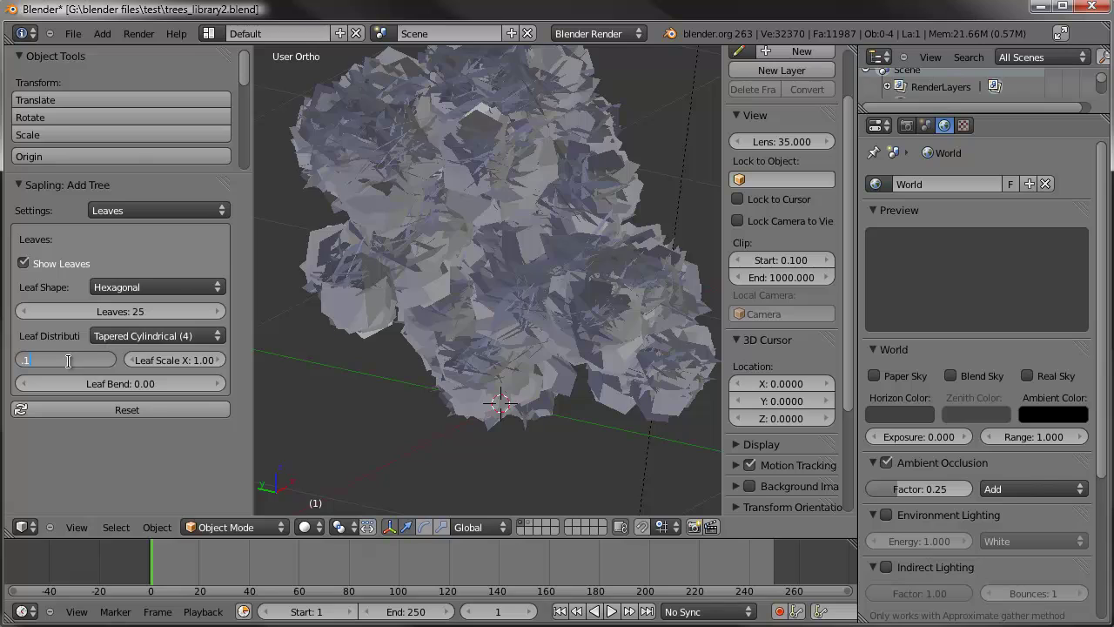
click(173, 366)
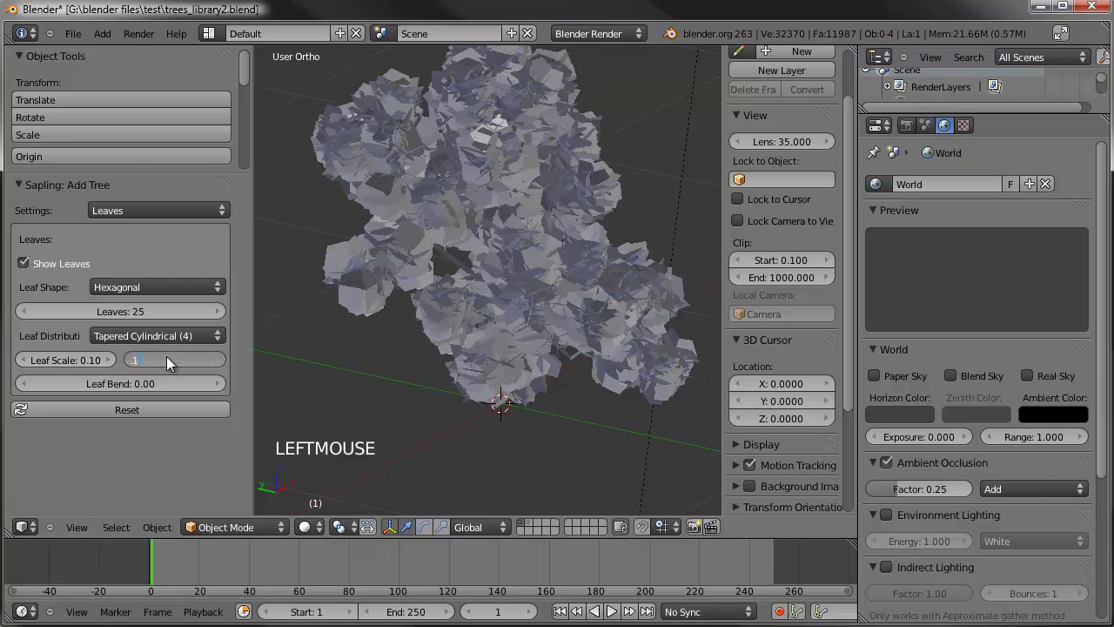
- Refine the leaves to leaf scale 0.075 and leaf scale X 0.25, inspecting around the tree
middle_click(553, 198)
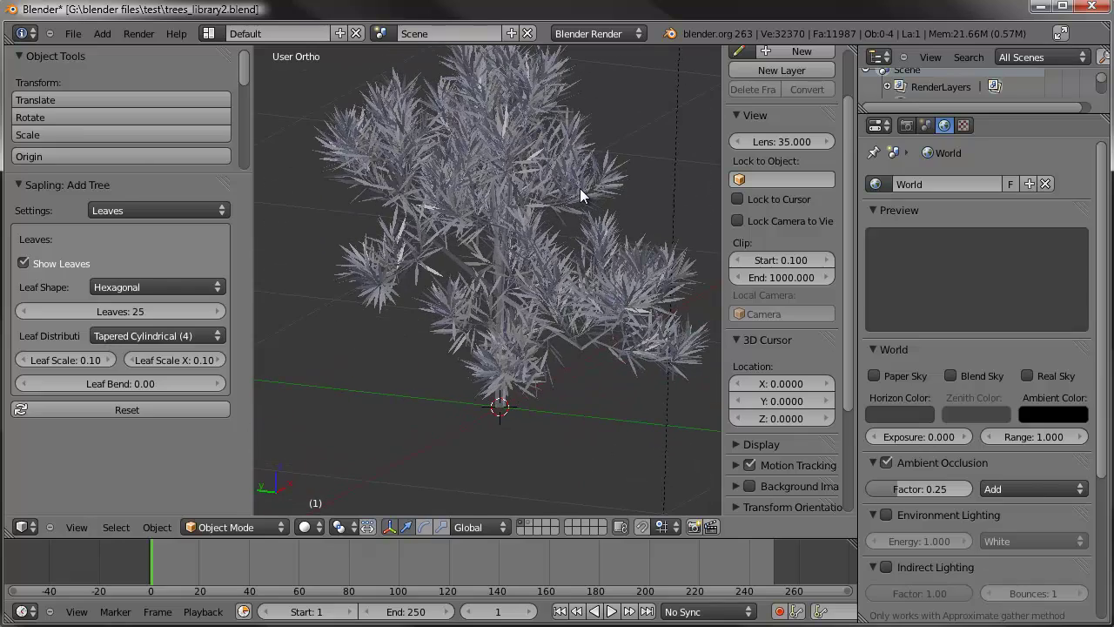
scroll(up, 3)
middle_click(493, 220)
middle_click(481, 244)
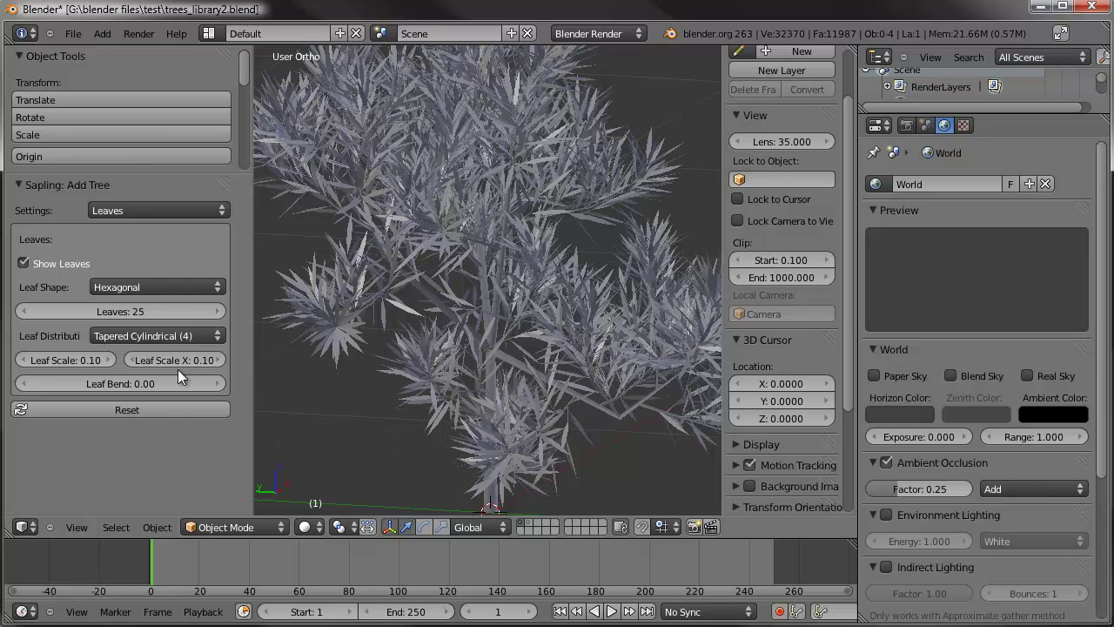
click(183, 372)
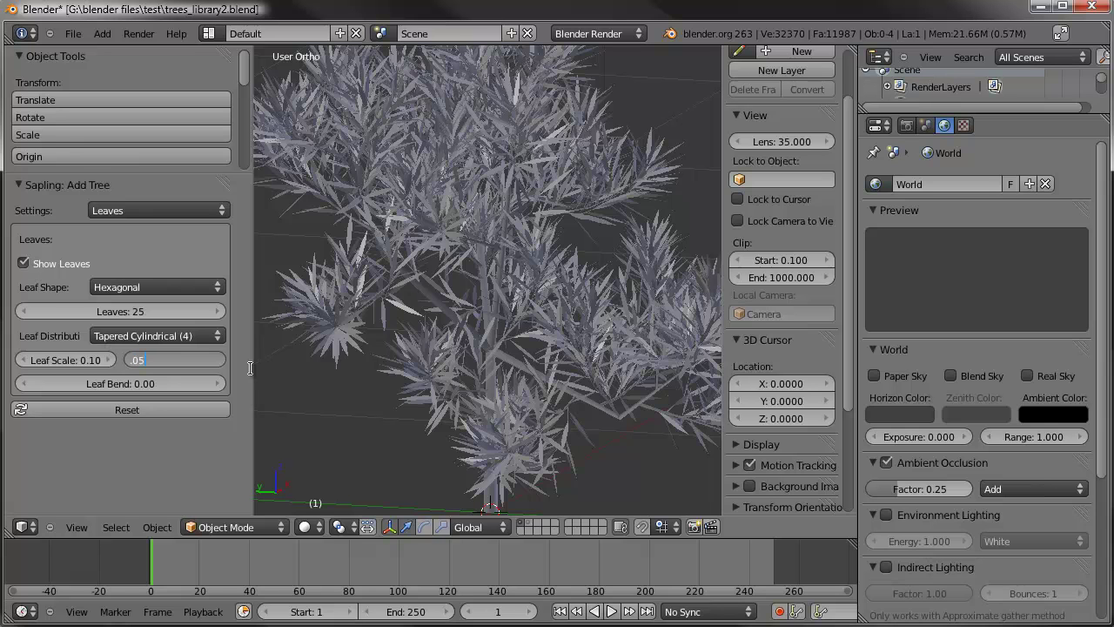
click(170, 361)
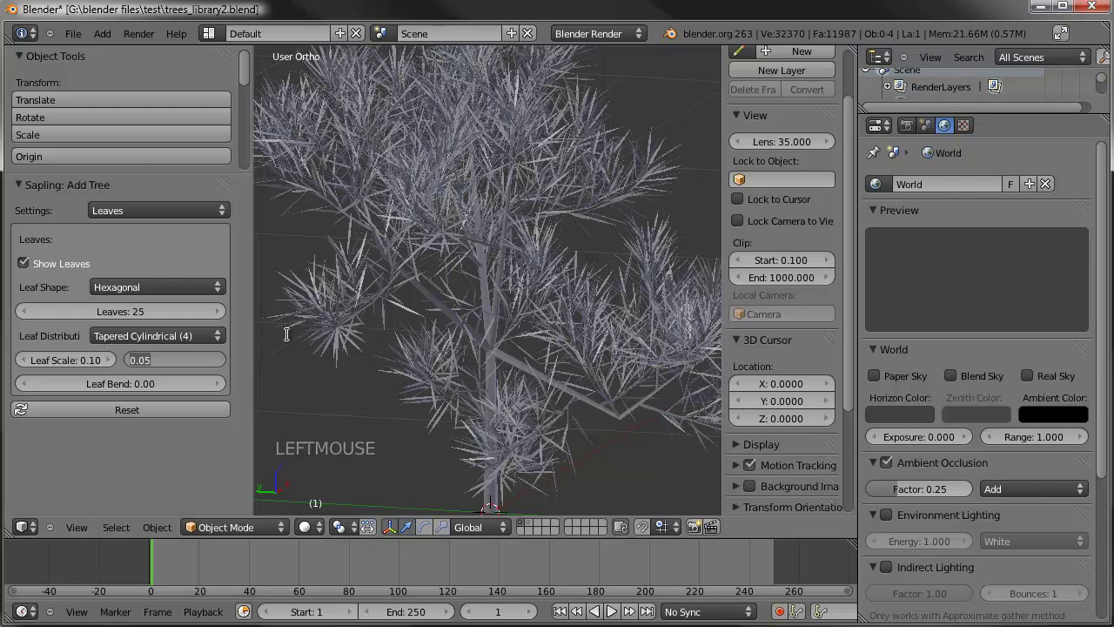
middle_click(481, 301)
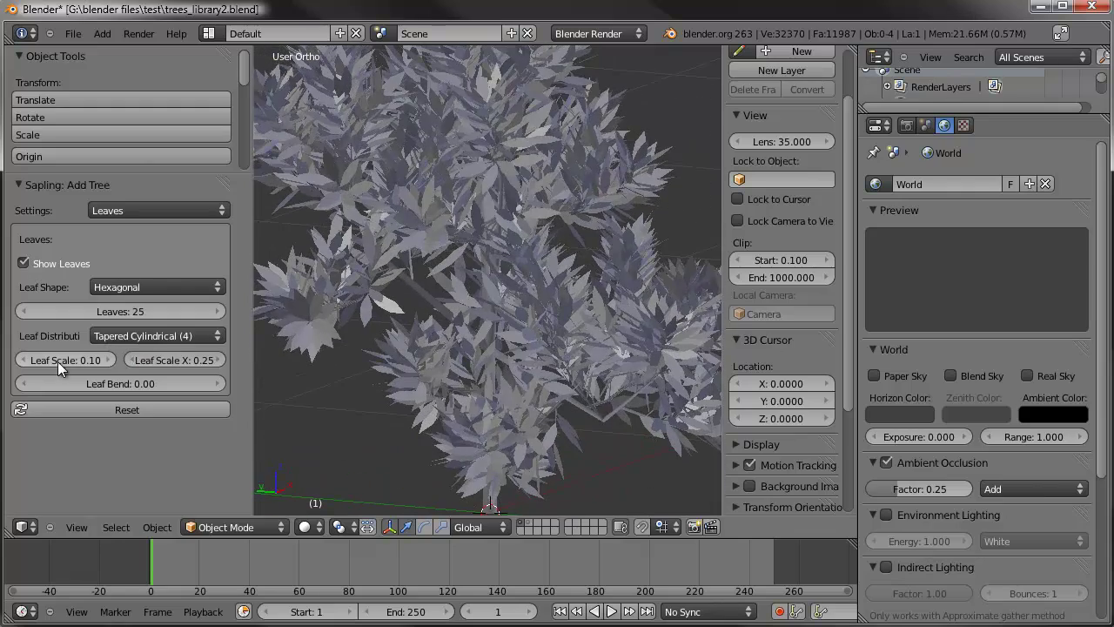
click(79, 369)
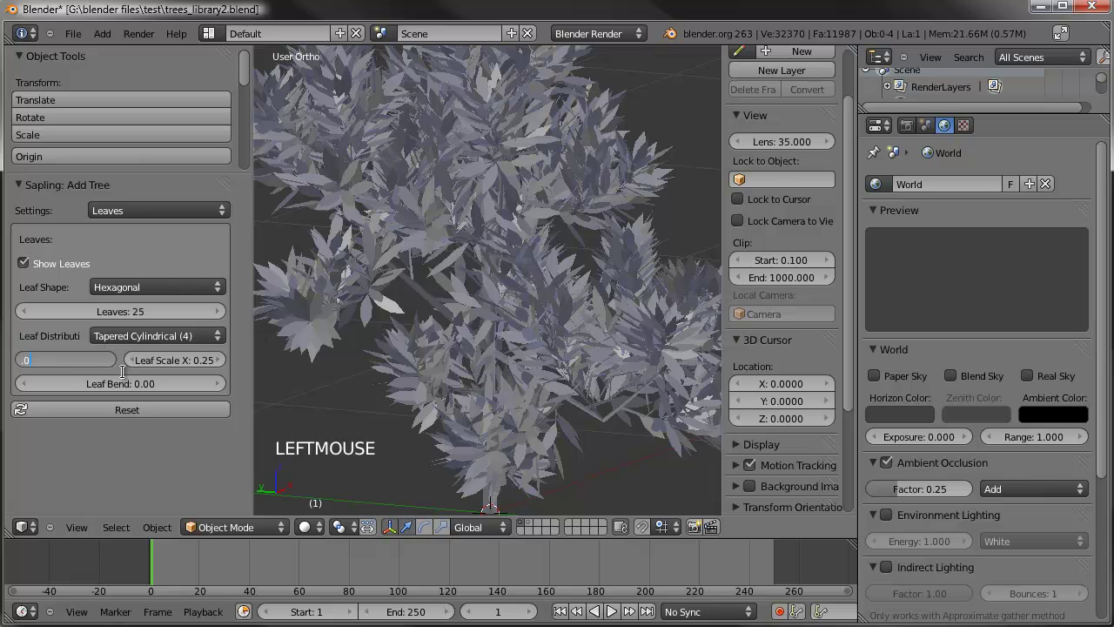
middle_click(487, 280)
scroll(down, 3)
middle_click(477, 263)
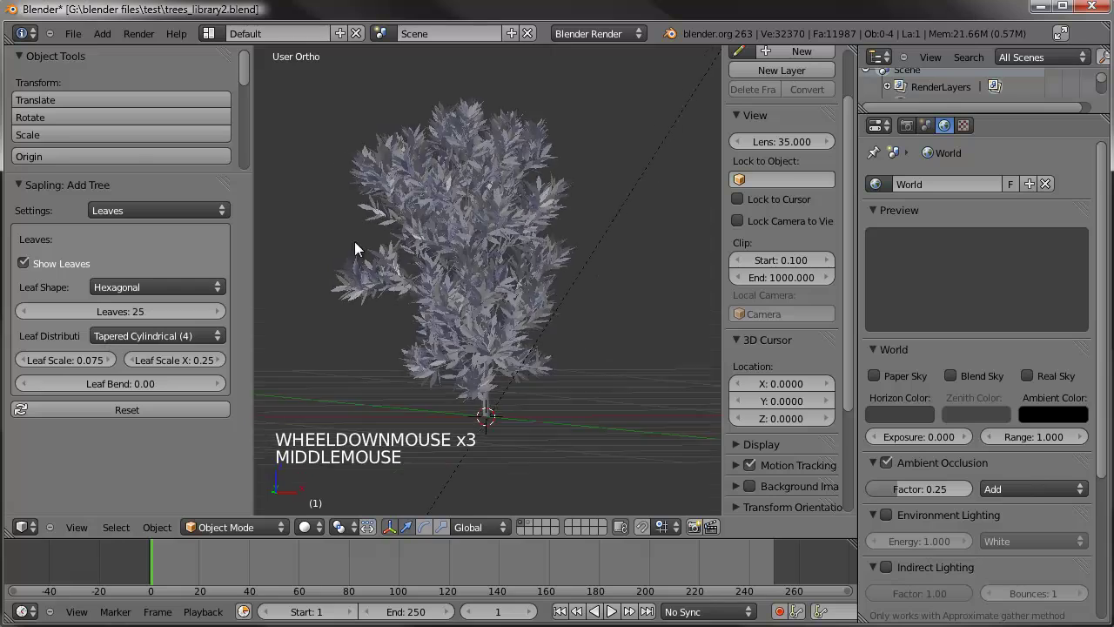
- Reduce the leaf count from 25 to 15 and orbit to check the sparser foliage
click(127, 317)
middle_click(581, 231)
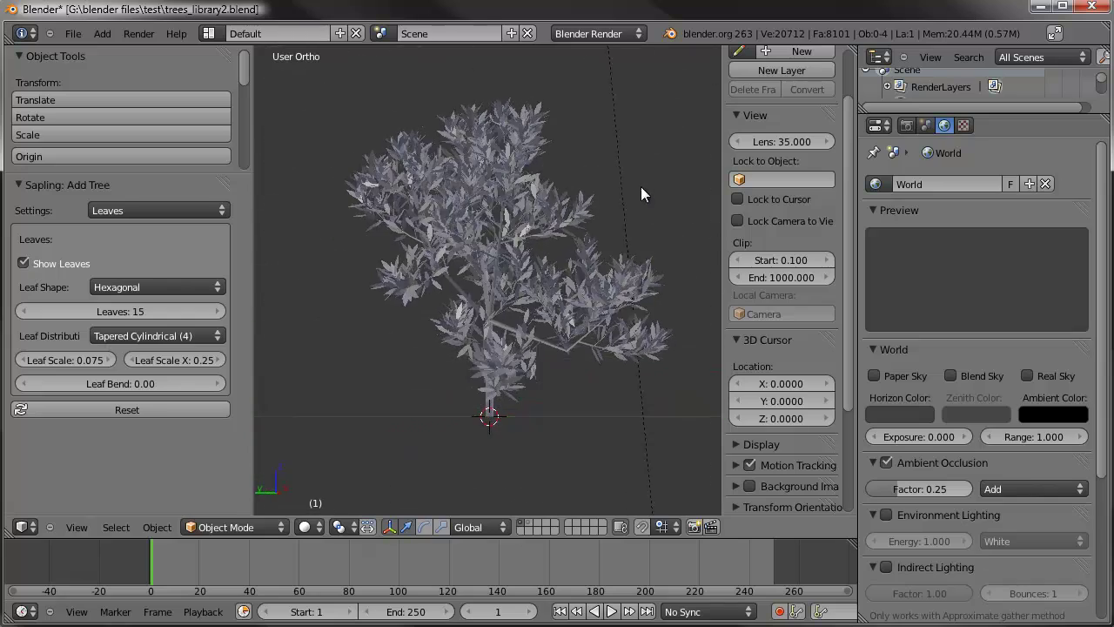
middle_click(451, 293)
middle_click(450, 332)
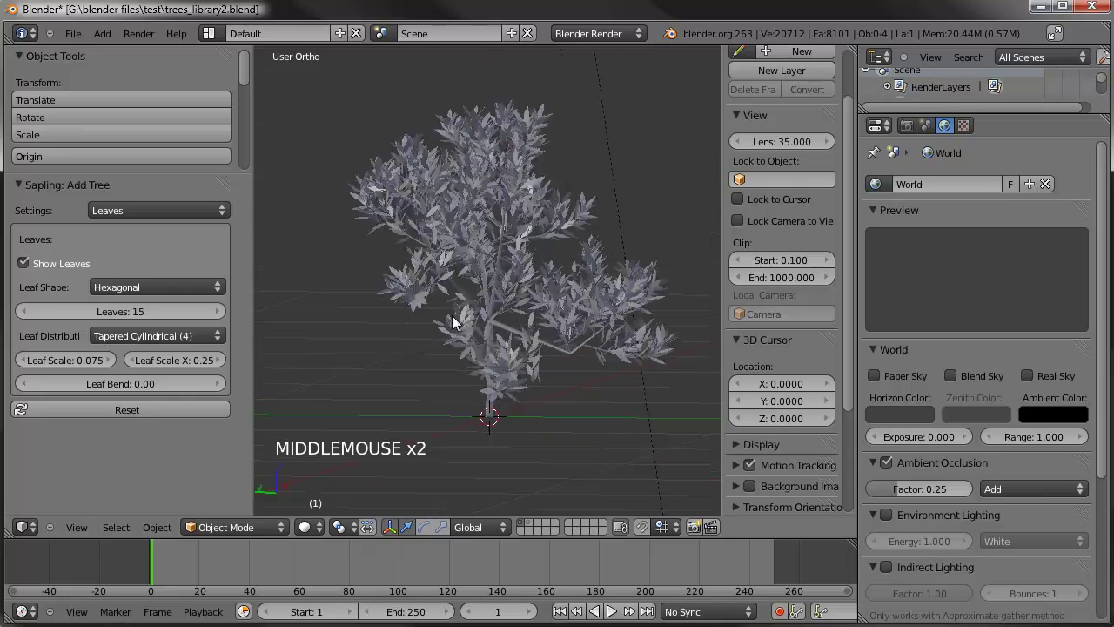
middle_click(522, 317)
middle_click(454, 307)
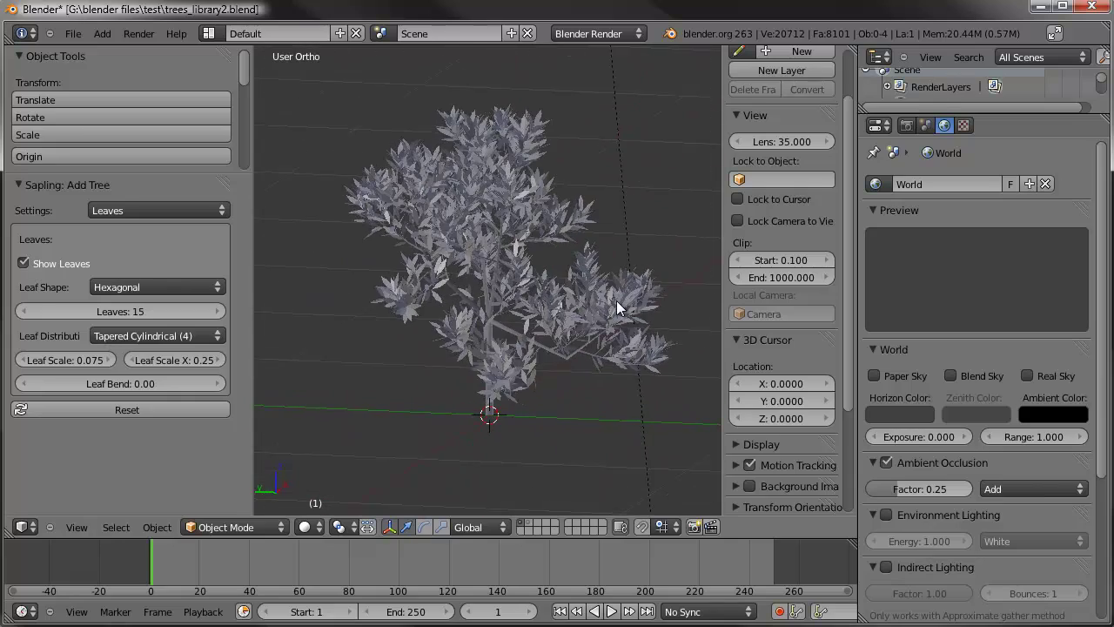
scroll(up, 3)
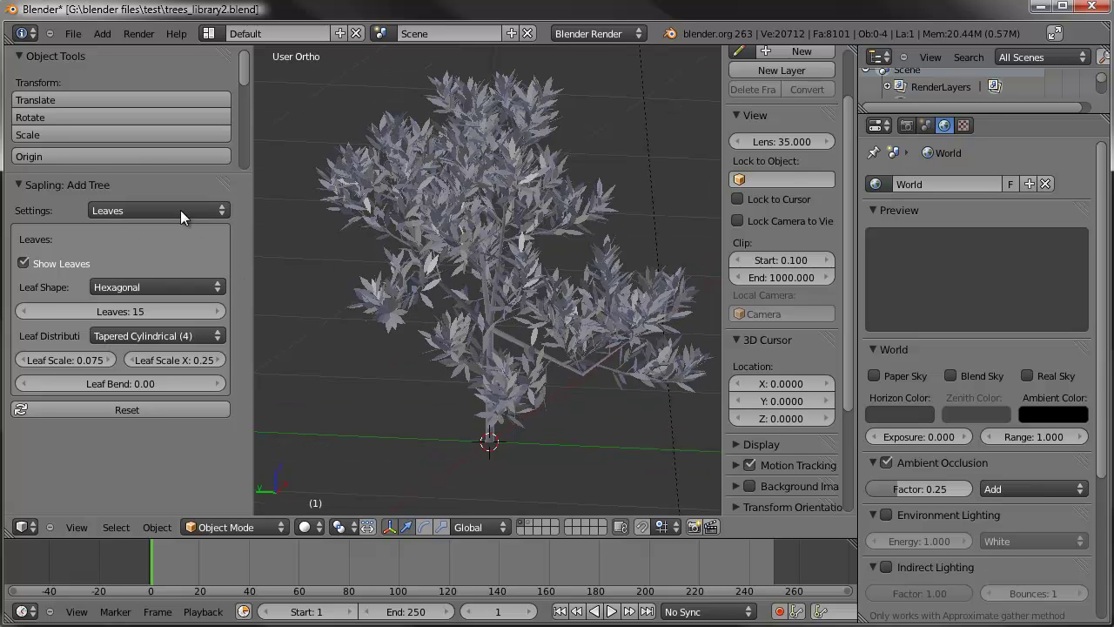
scroll(up, 3)
- Switch the Sapling settings to Geometry and set Handle Type to Auto for smoother branches
scroll(up, 3)
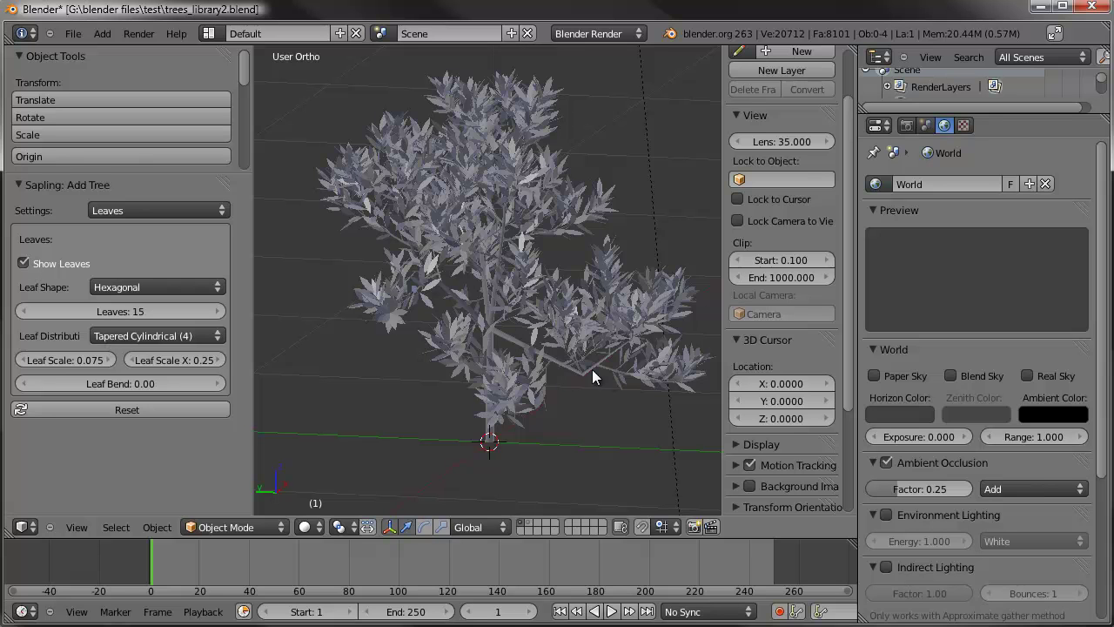
scroll(up, 3)
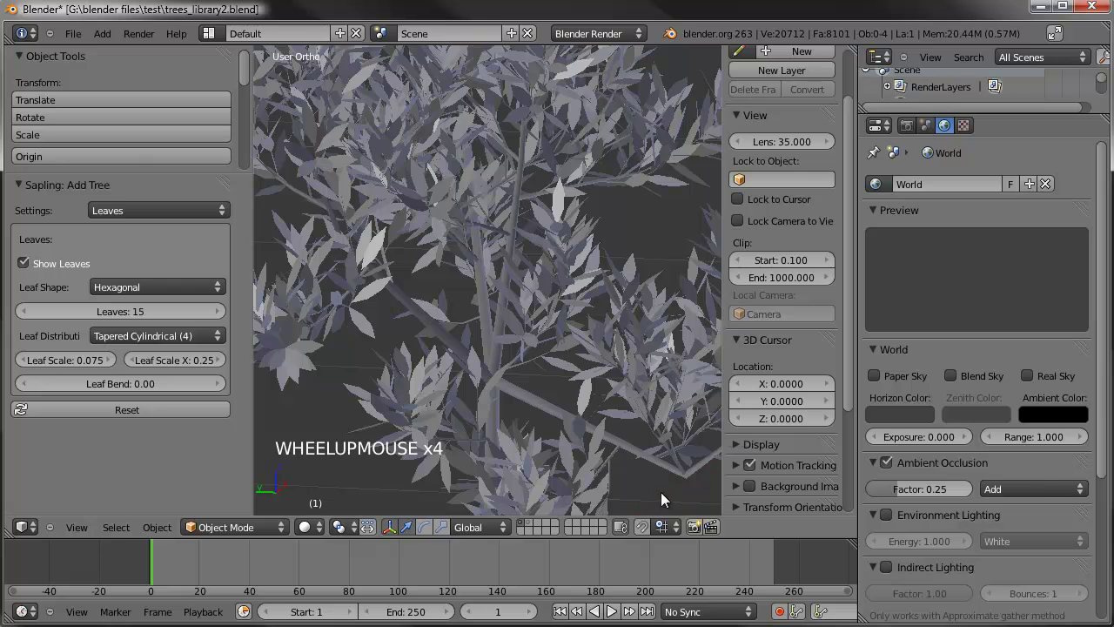
scroll(down, 3)
click(116, 217)
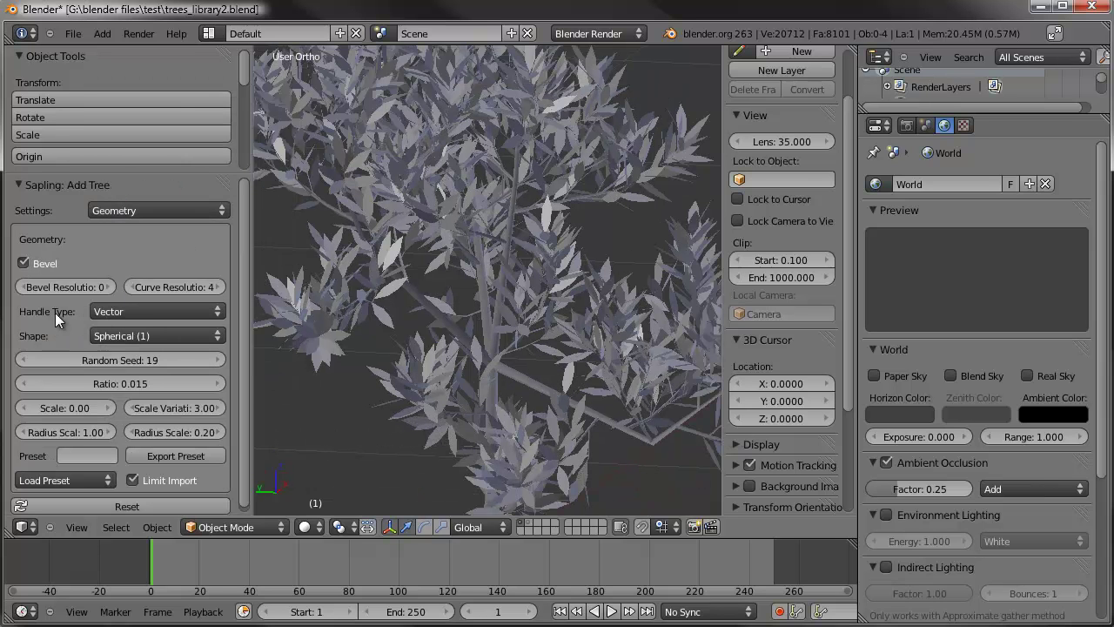
click(149, 314)
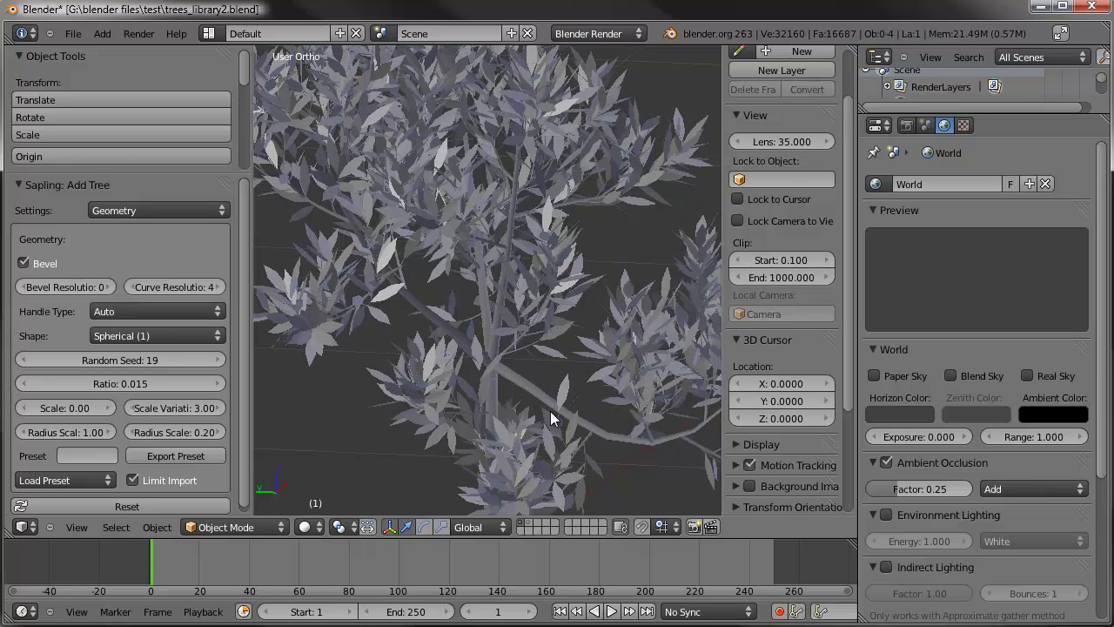
scroll(down, 3)
middle_click(546, 312)
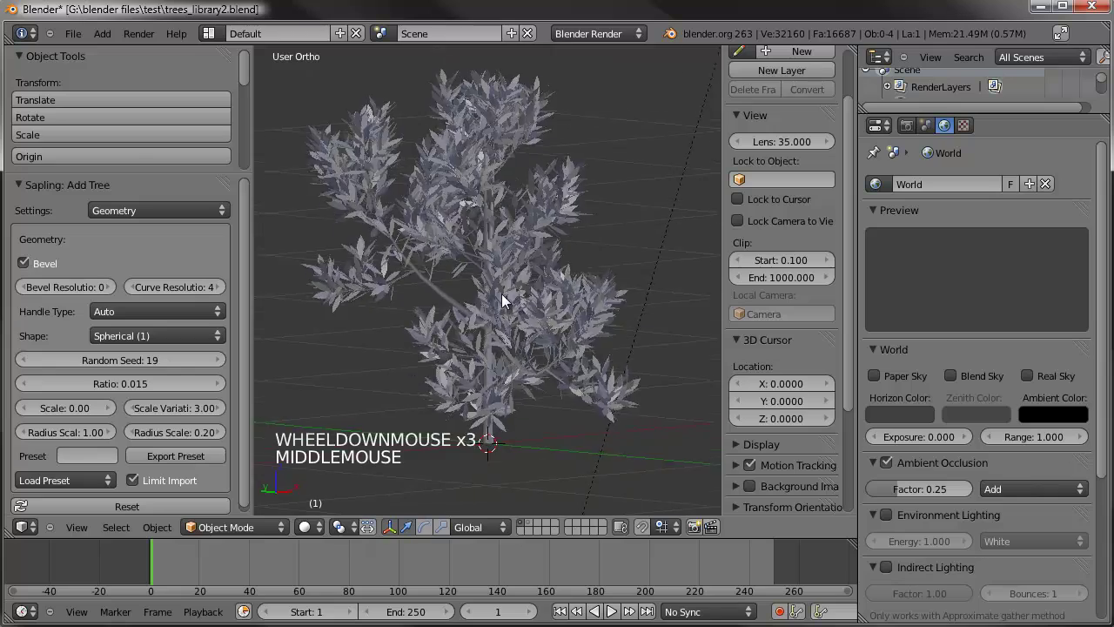
scroll(down, 3)
middle_click(464, 305)
middle_click(481, 294)
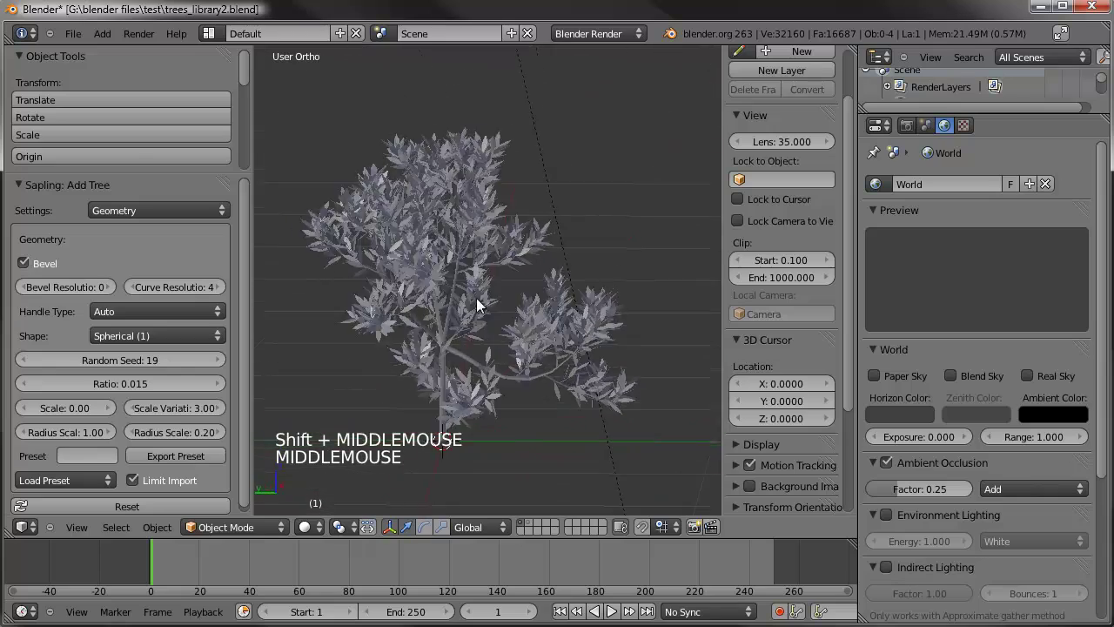
- Convert the tree's branch curves to a mesh and select the leaves object for the same conversion
right_click(443, 346)
right_click(446, 363)
middle_click(424, 341)
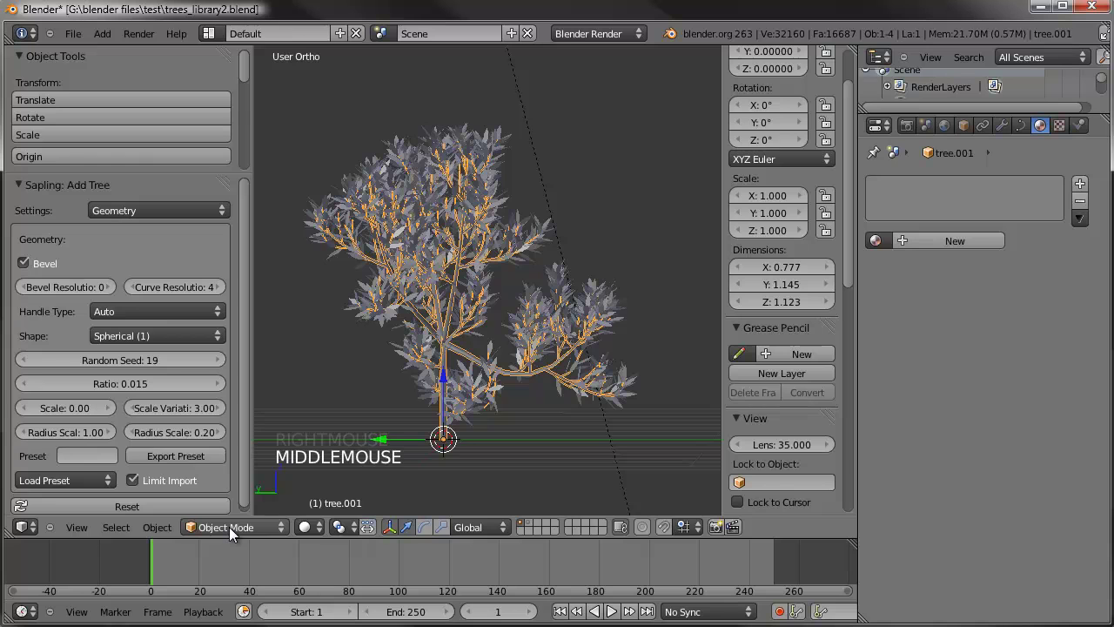
click(174, 532)
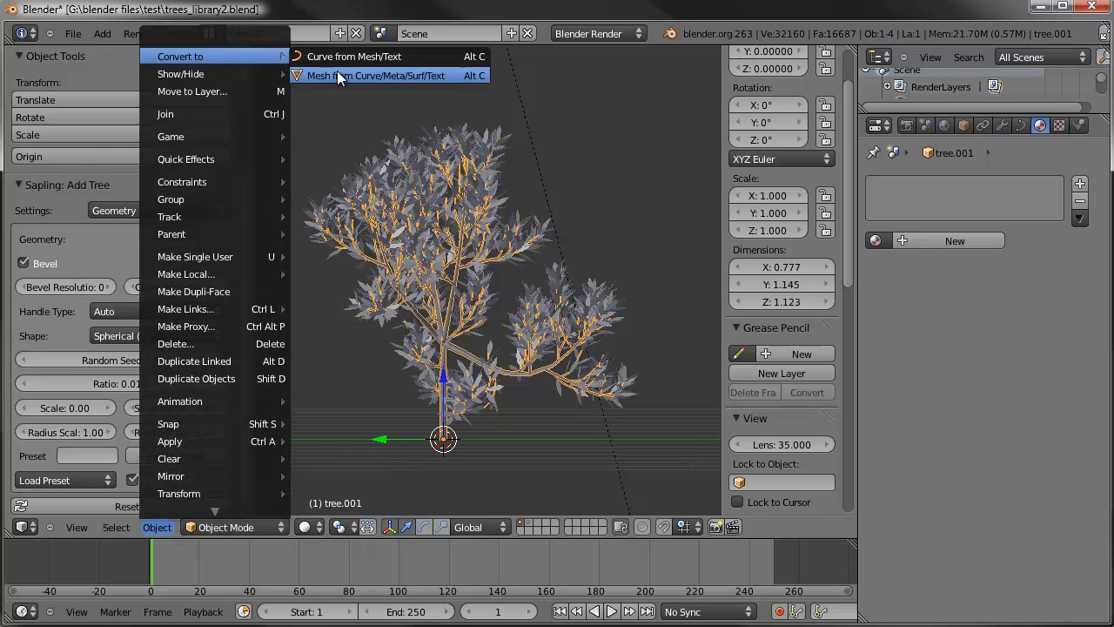
right_click(576, 275)
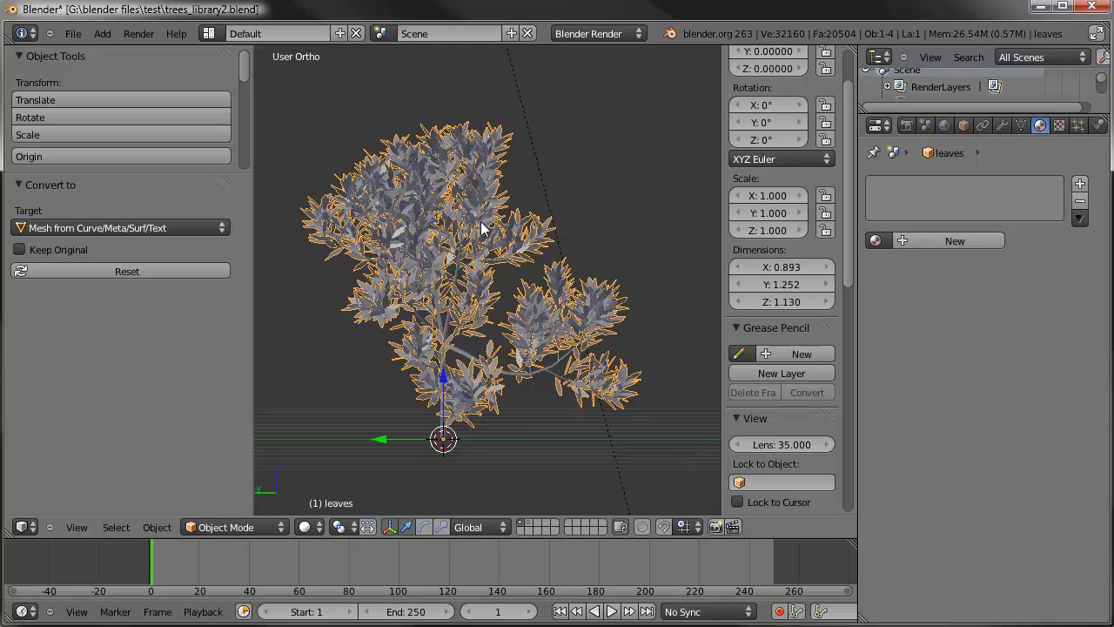
- Assign the Greenery material to the leaves and treewood to the tree.001 branches
click(878, 246)
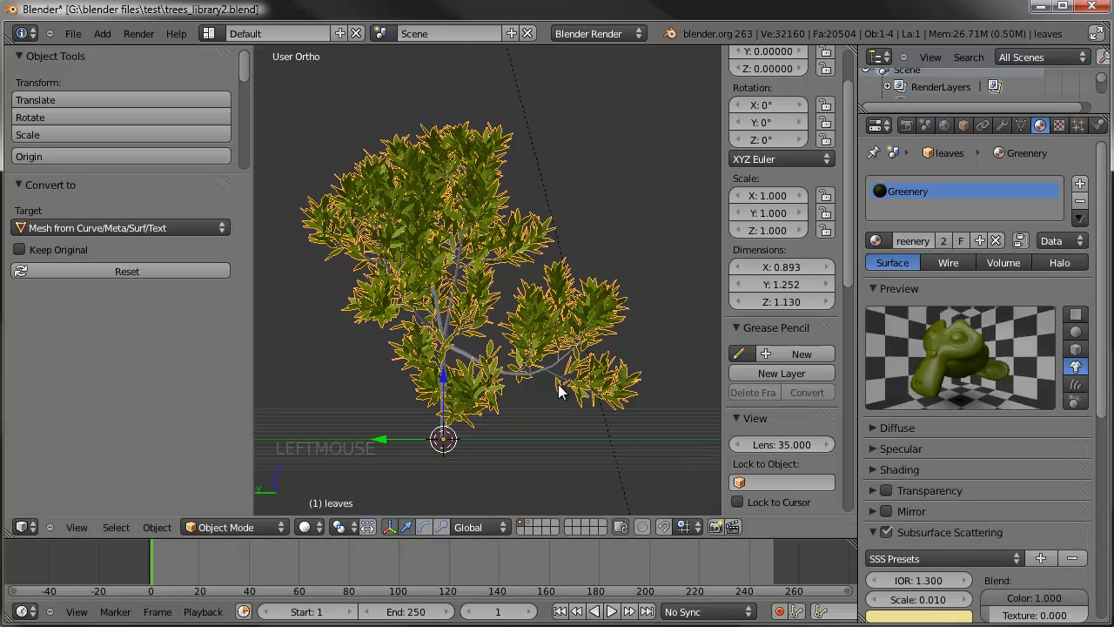
right_click(552, 379)
click(881, 245)
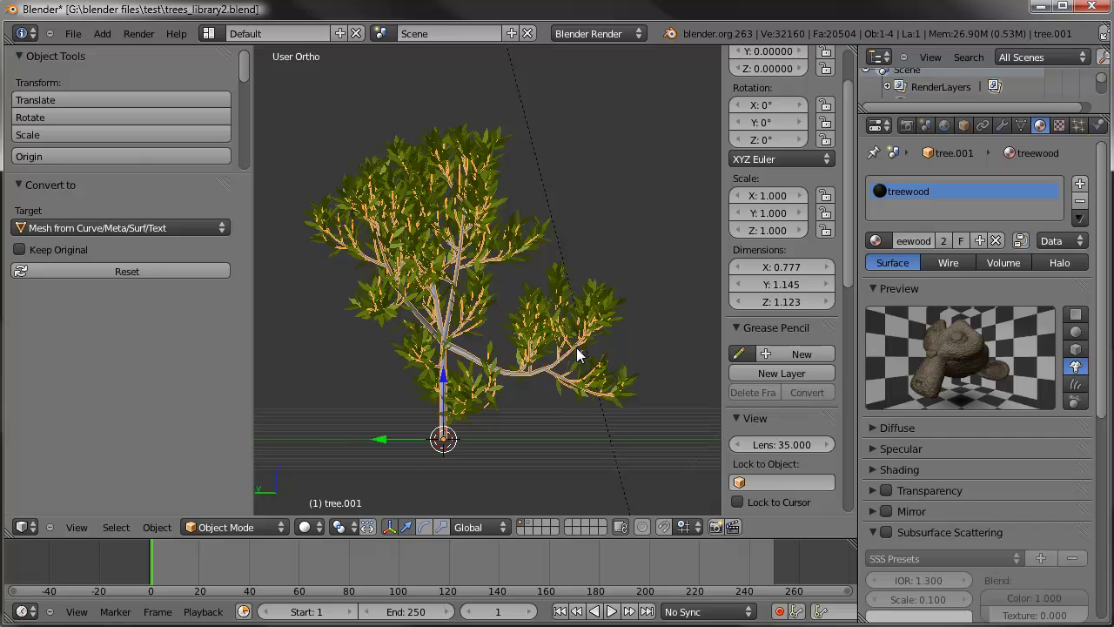
- Select branches and leaves together and join them into one tree.001 object with Ctrl+J
right_click(574, 292)
right_click(448, 318)
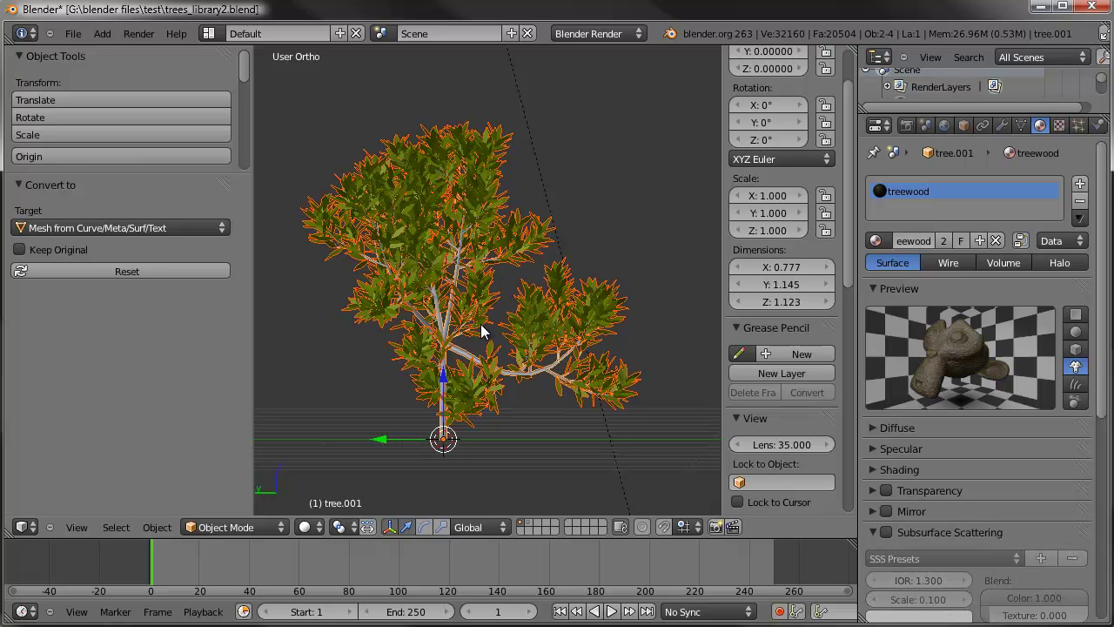
key(ctrl+j)
key(a)
scroll(down, 3)
right_click(465, 307)
middle_click(530, 278)
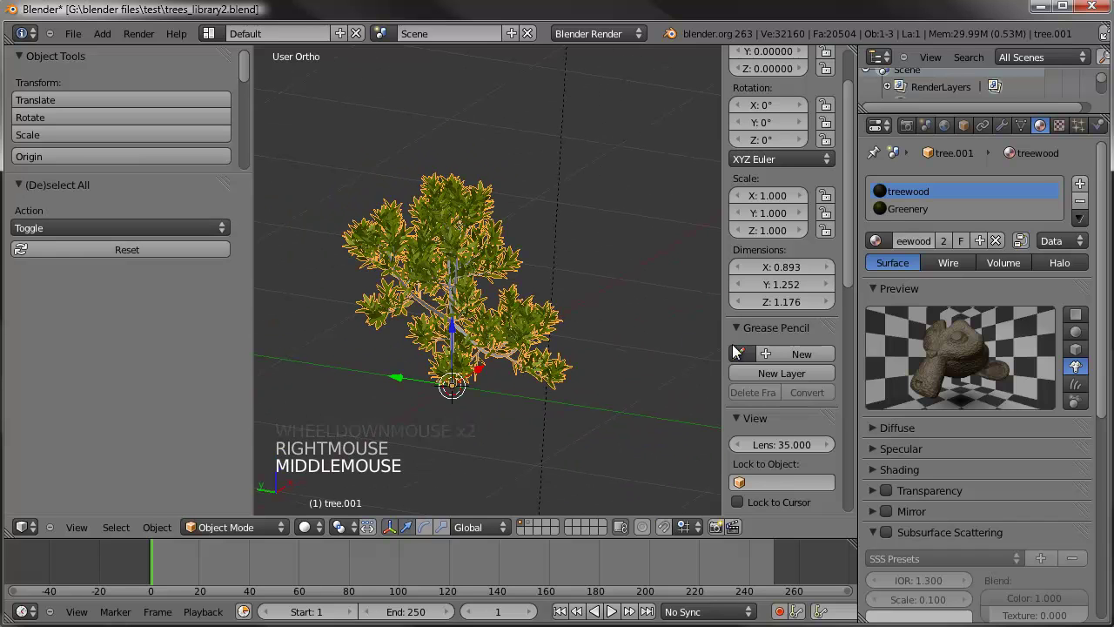
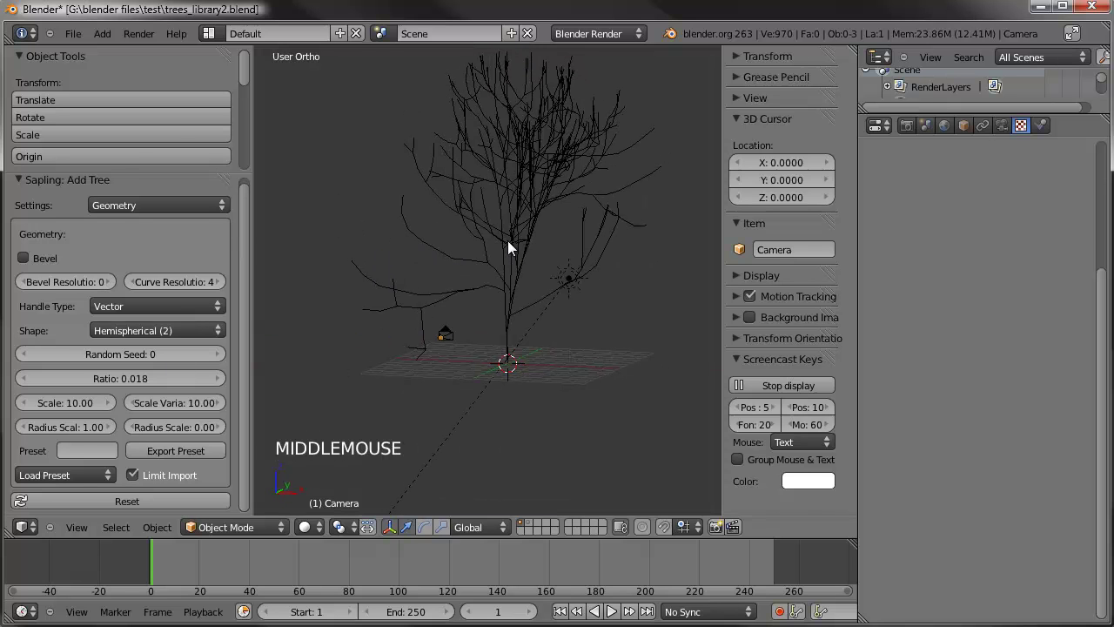
- Turn Bevel on, set the new tree's scale to 5.00 and show the Branch Splitting settings
click(49, 265)
click(66, 407)
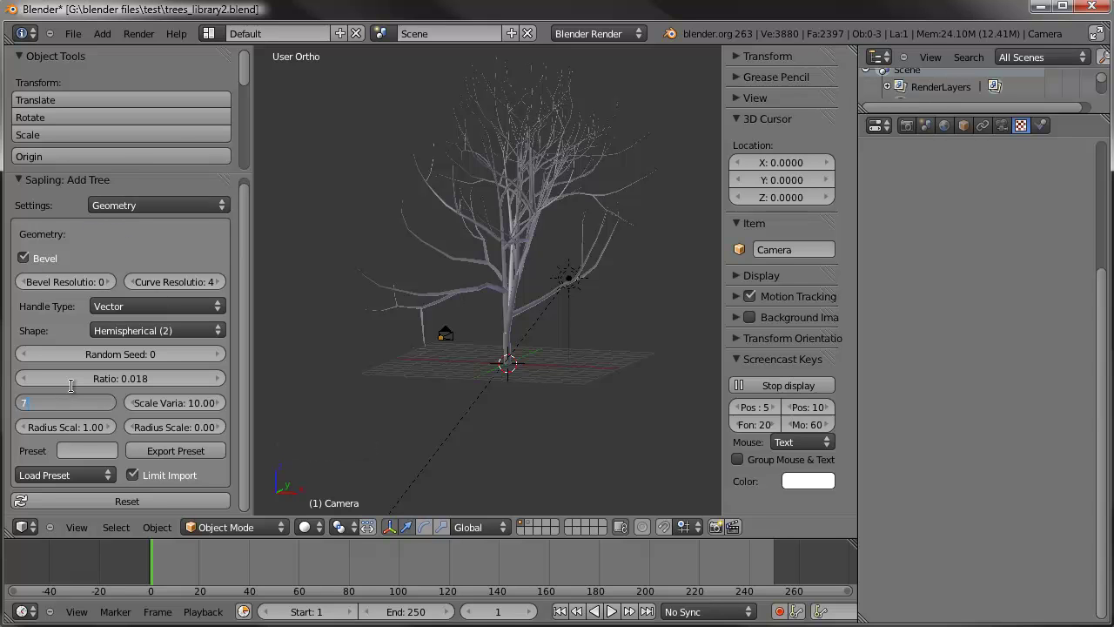
click(76, 408)
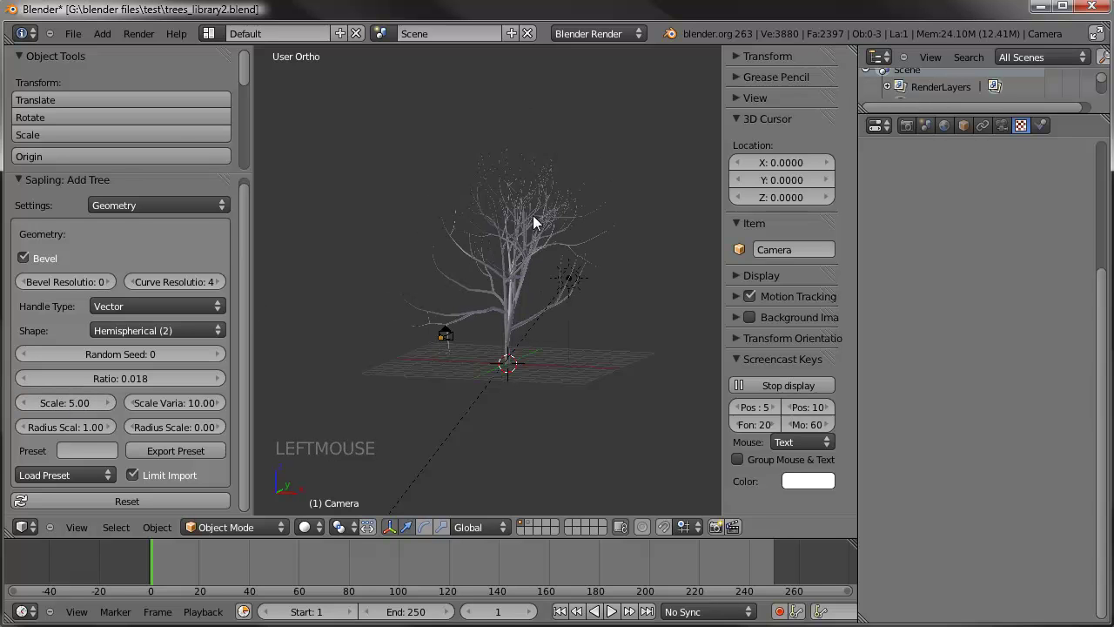
click(135, 212)
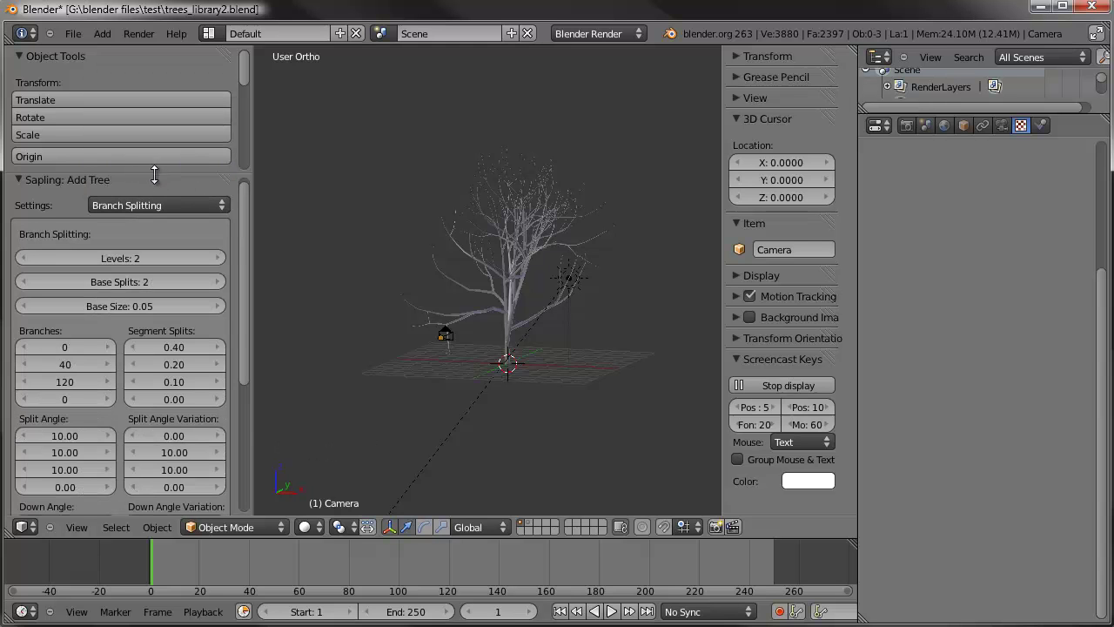
- Lower the third-level branch count to 60 and raise Levels to 3, inspecting the denser tree
scroll(up, 3)
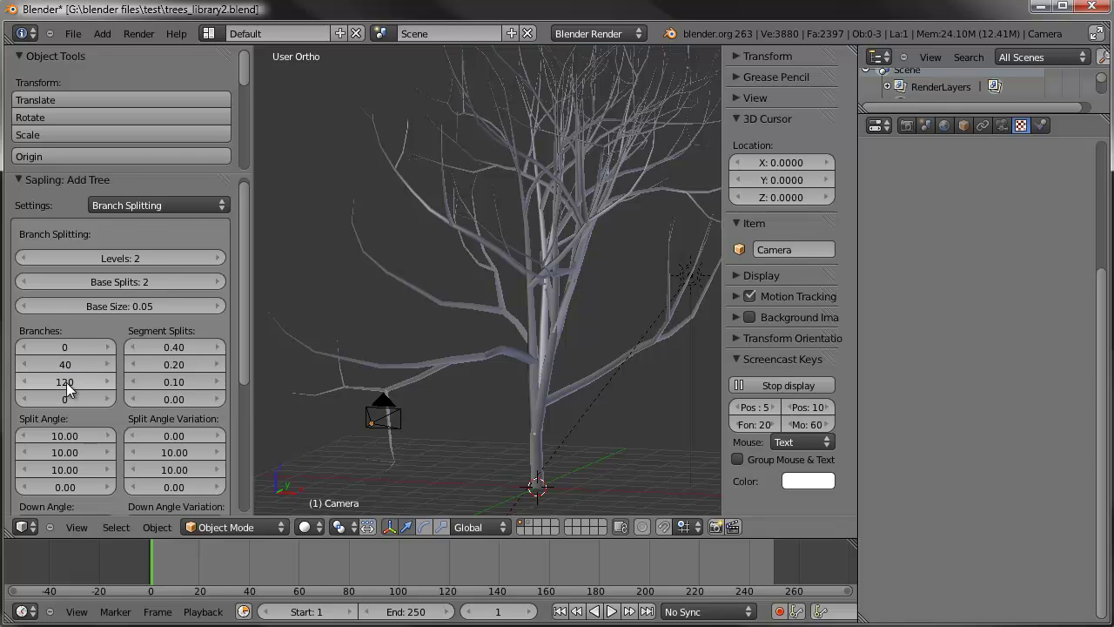
click(67, 388)
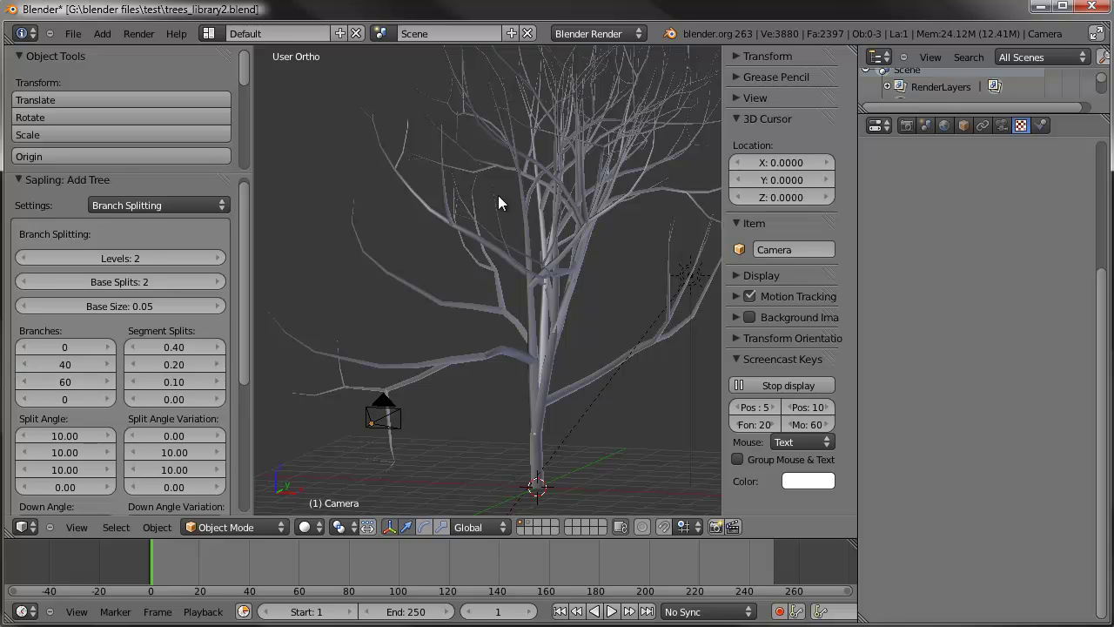
middle_click(515, 198)
middle_click(595, 193)
middle_click(529, 296)
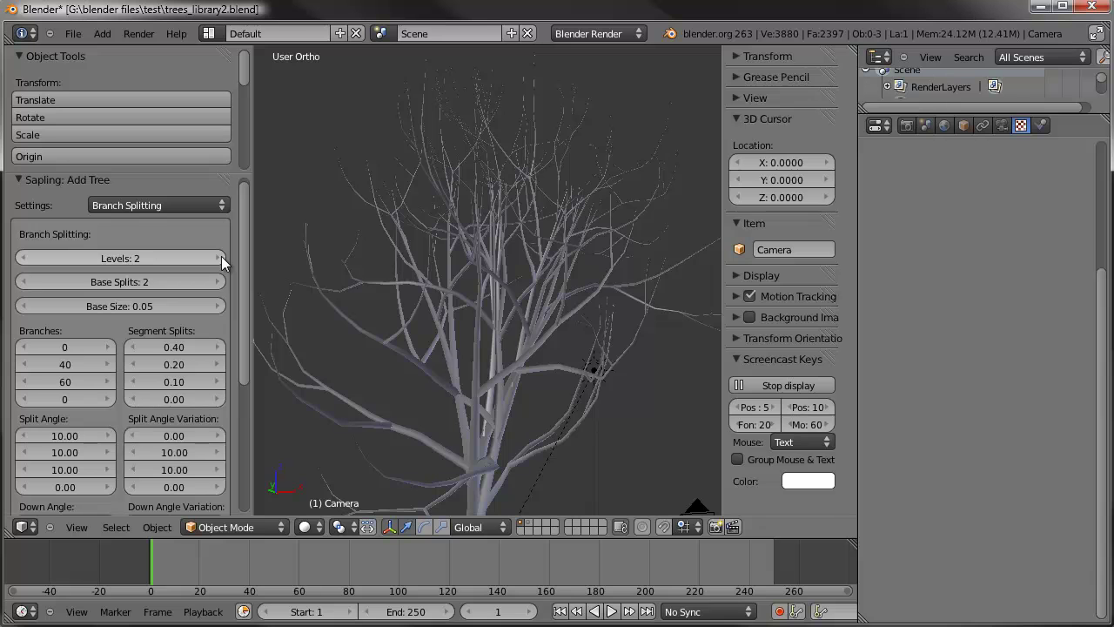
click(227, 263)
middle_click(500, 338)
scroll(up, 3)
middle_click(471, 334)
middle_click(543, 333)
scroll(up, 3)
scroll(down, 3)
middle_click(451, 287)
middle_click(429, 300)
scroll(up, 3)
middle_click(477, 324)
middle_click(494, 296)
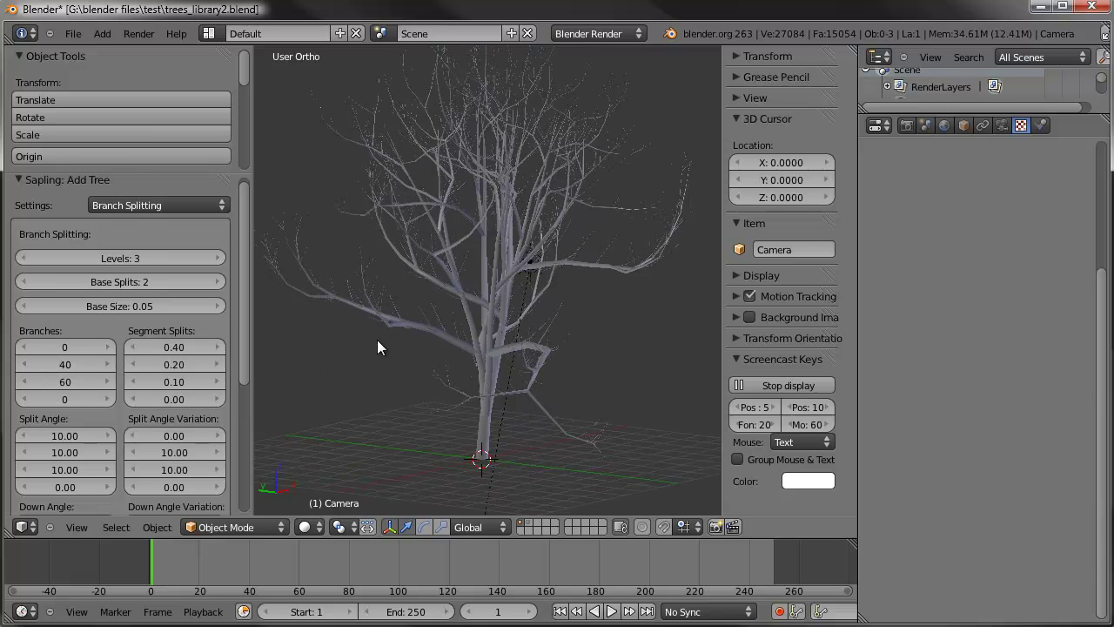
- Set second-level branches to 30, base size 0.026 and split angle variations 47.04 and 32.48
click(82, 371)
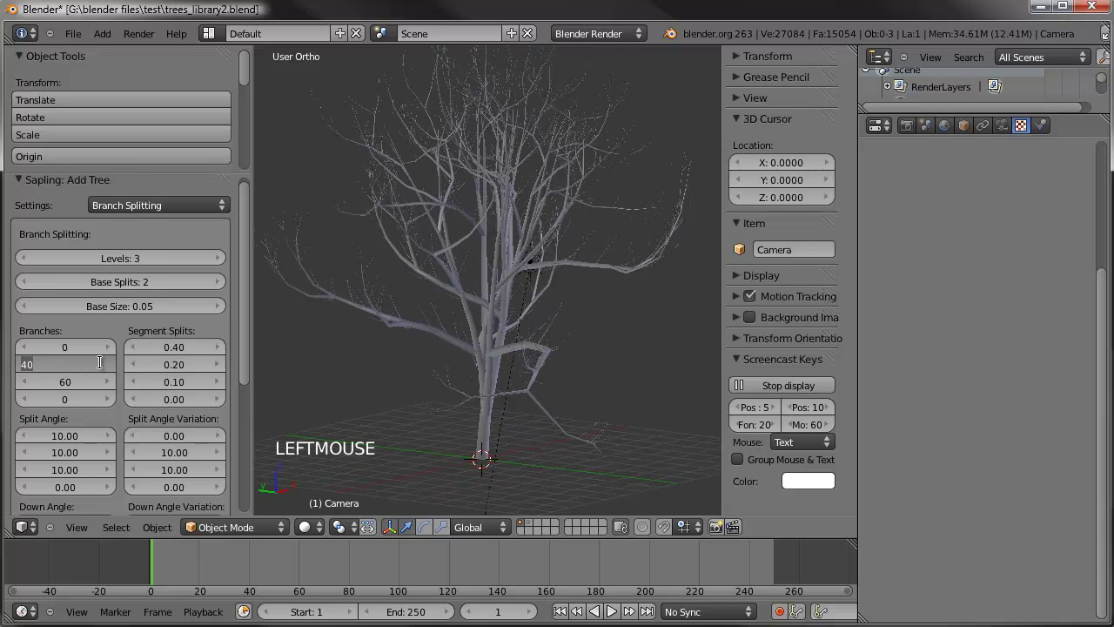
middle_click(510, 245)
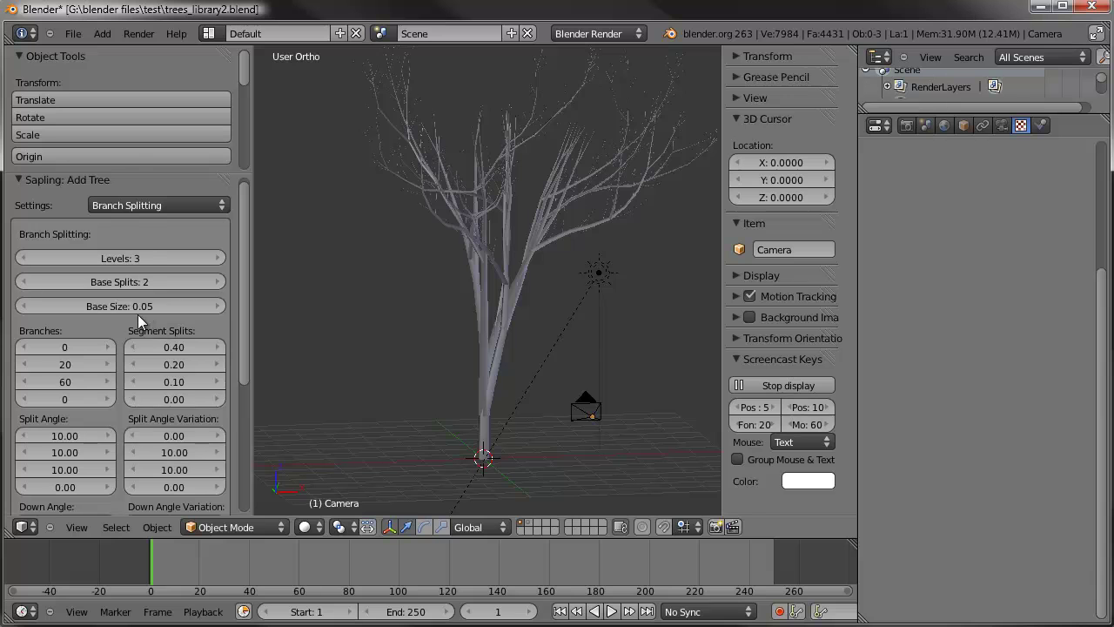
click(145, 314)
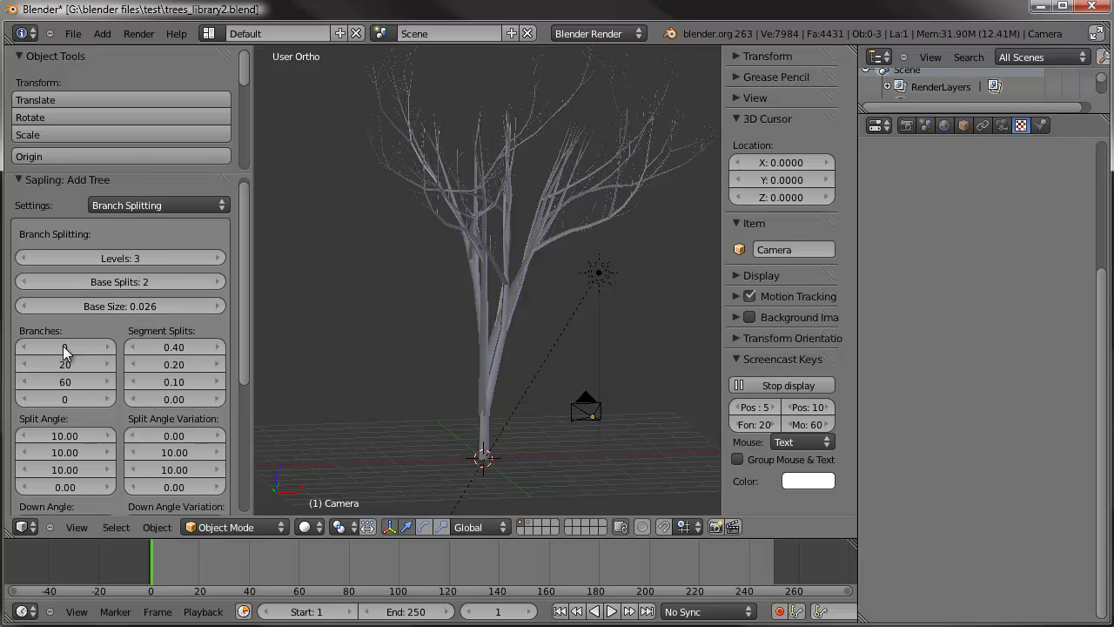
click(68, 368)
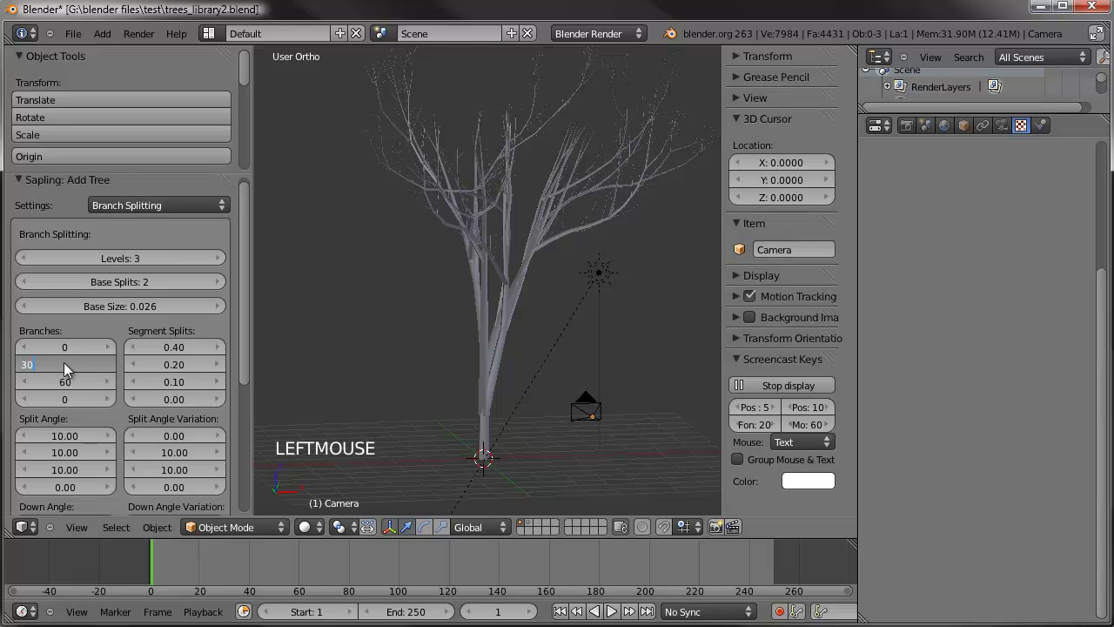
middle_click(411, 265)
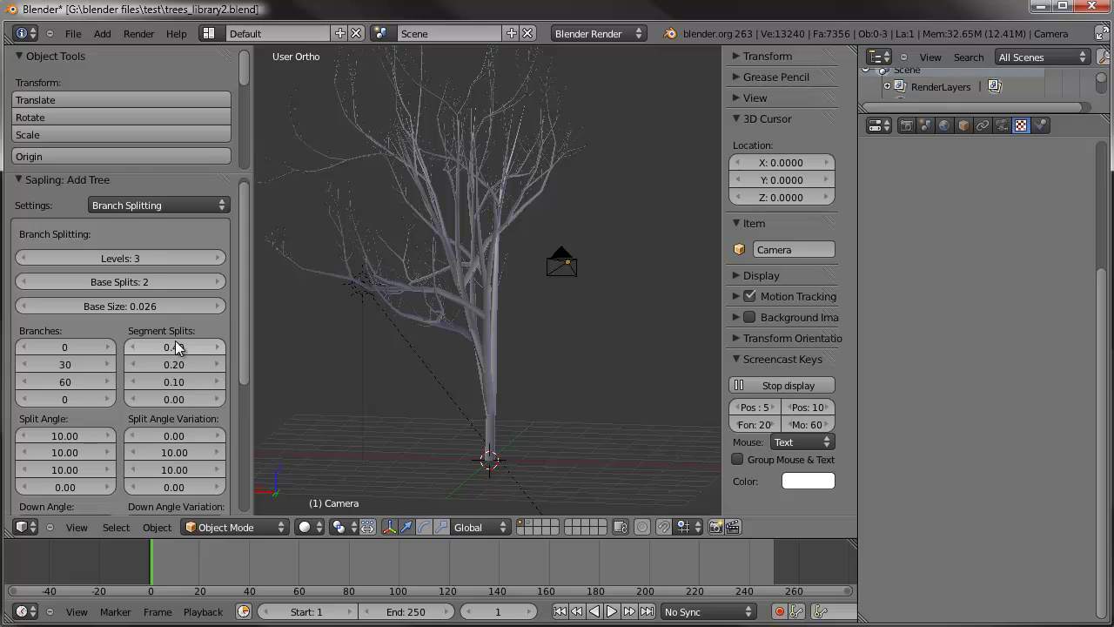
click(183, 460)
click(189, 444)
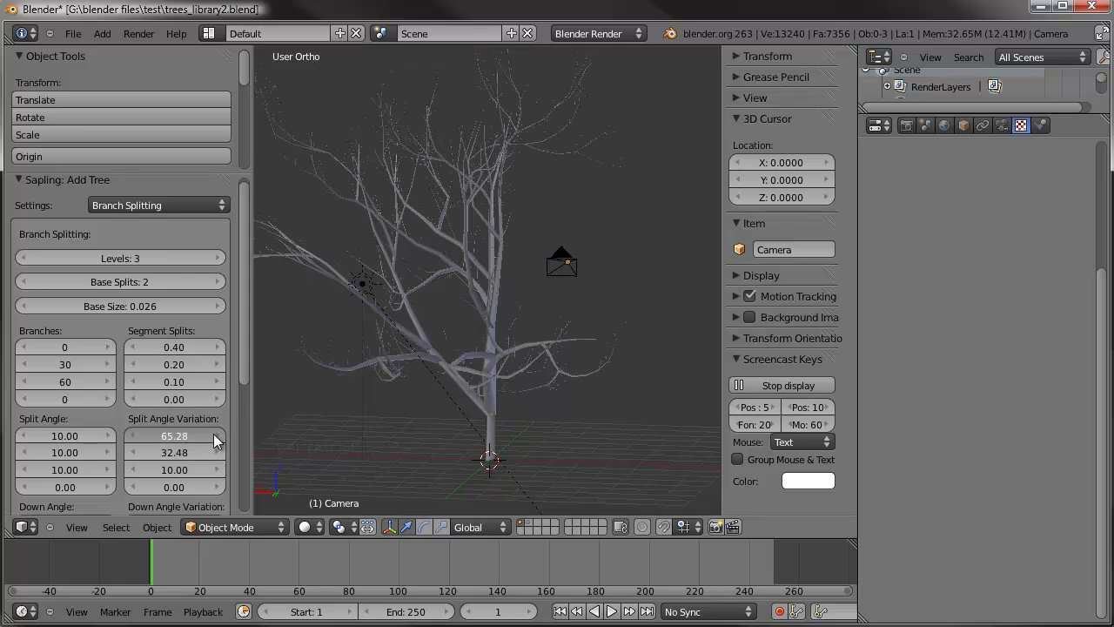
middle_click(463, 311)
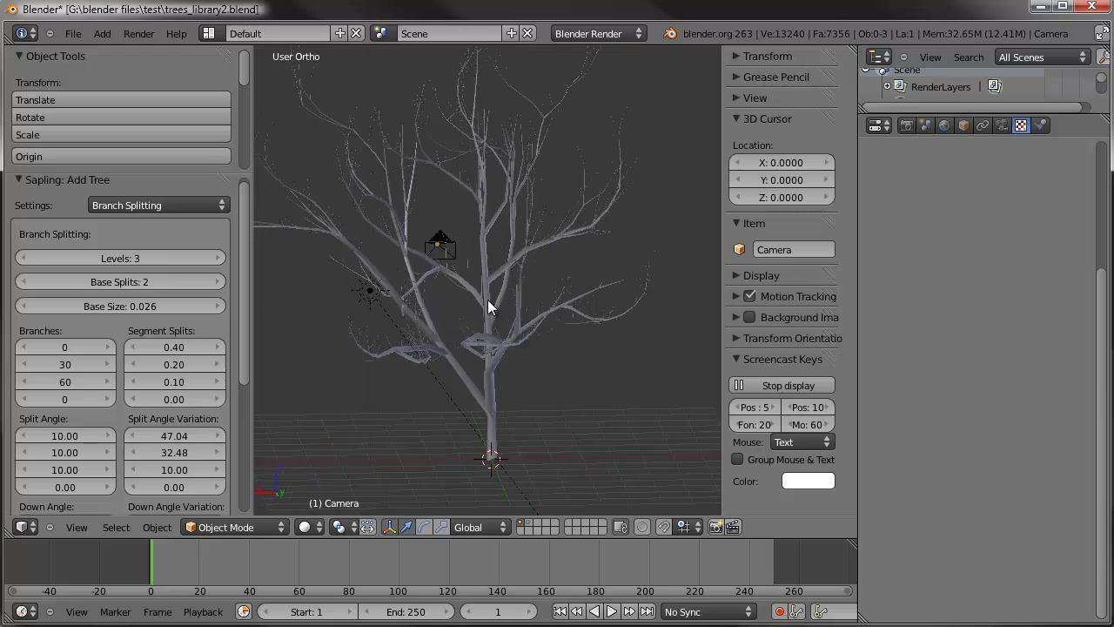
middle_click(477, 338)
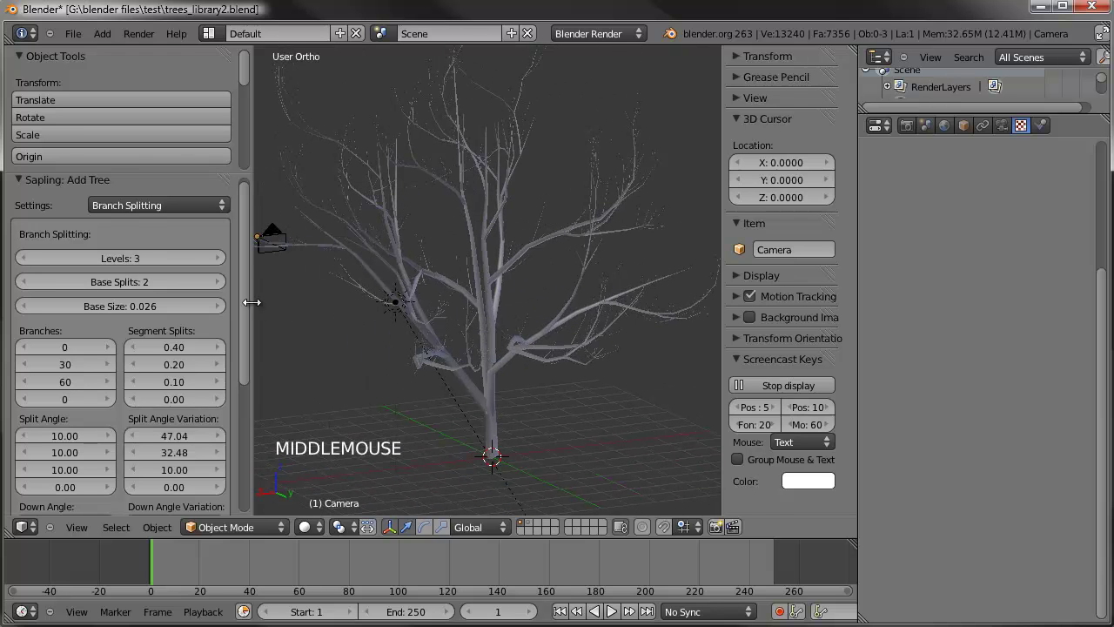
- In the Geometry settings set Handle Type to Auto and look over the tree
click(168, 203)
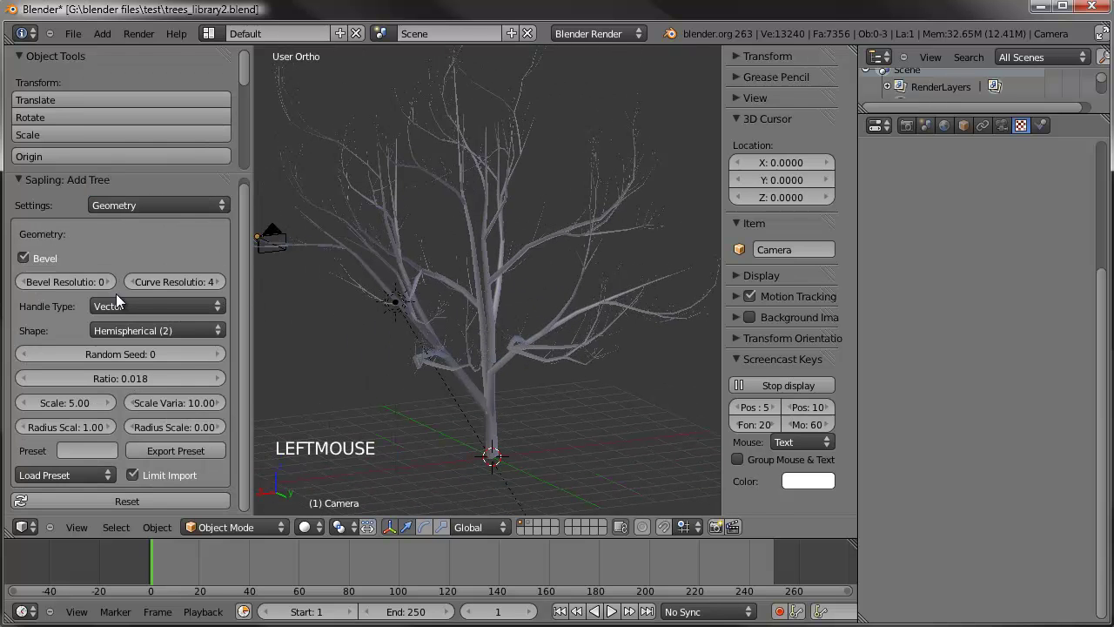
click(145, 273)
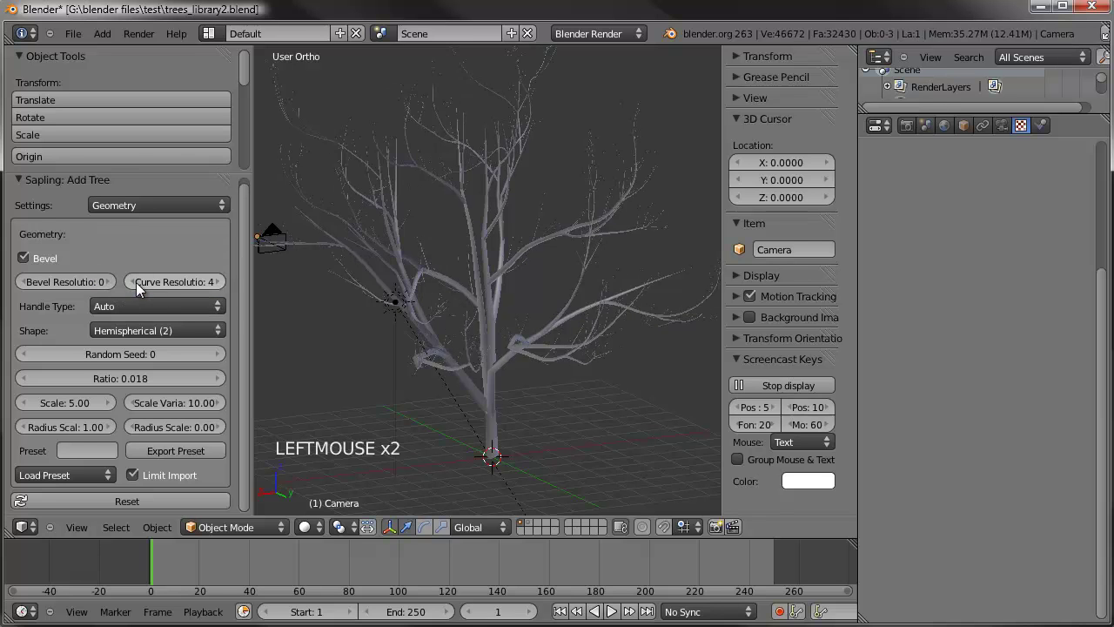
middle_click(395, 314)
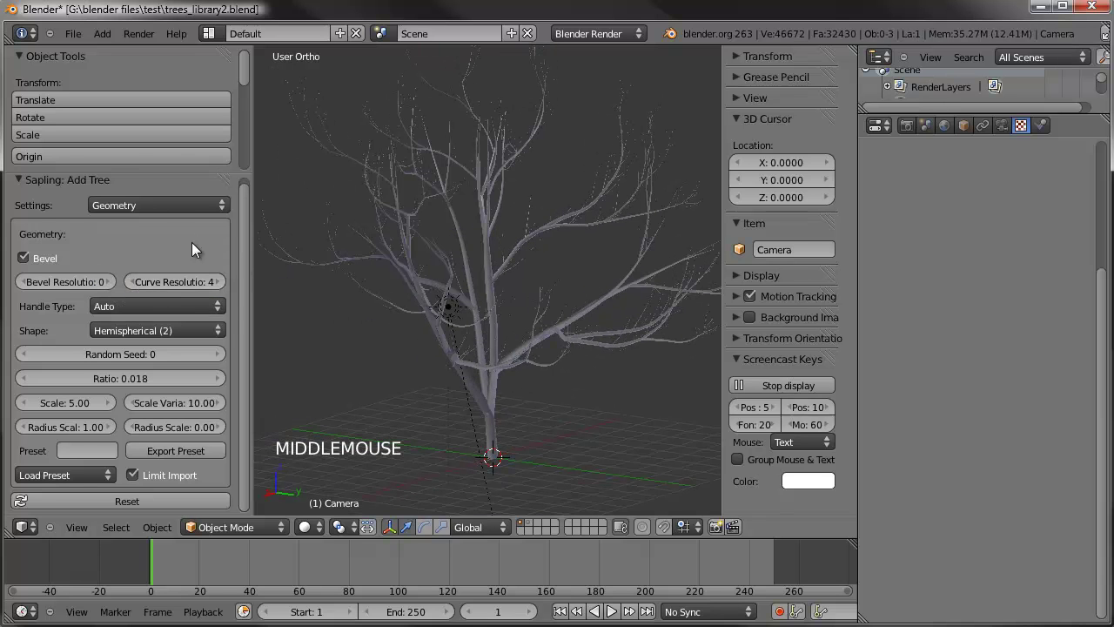
click(163, 211)
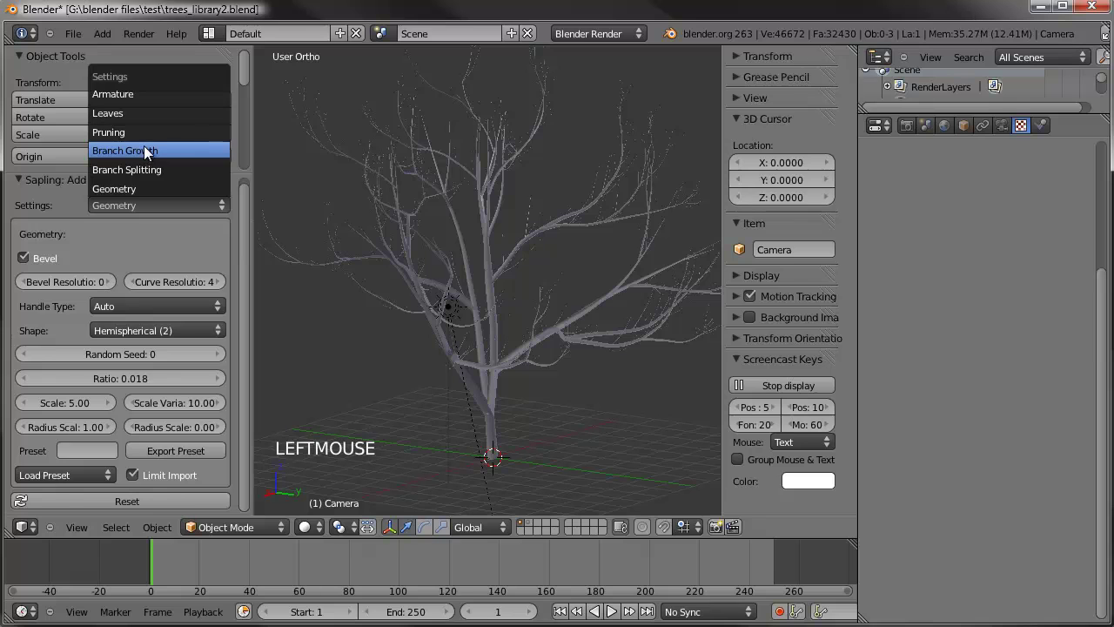
middle_click(523, 258)
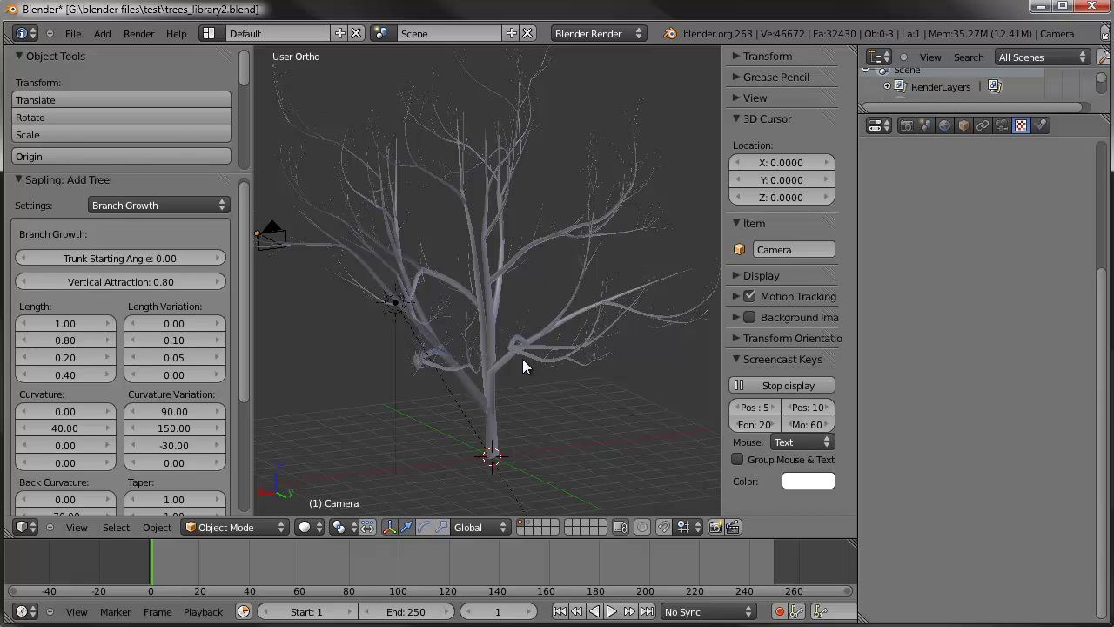
scroll(down, 3)
scroll(up, 3)
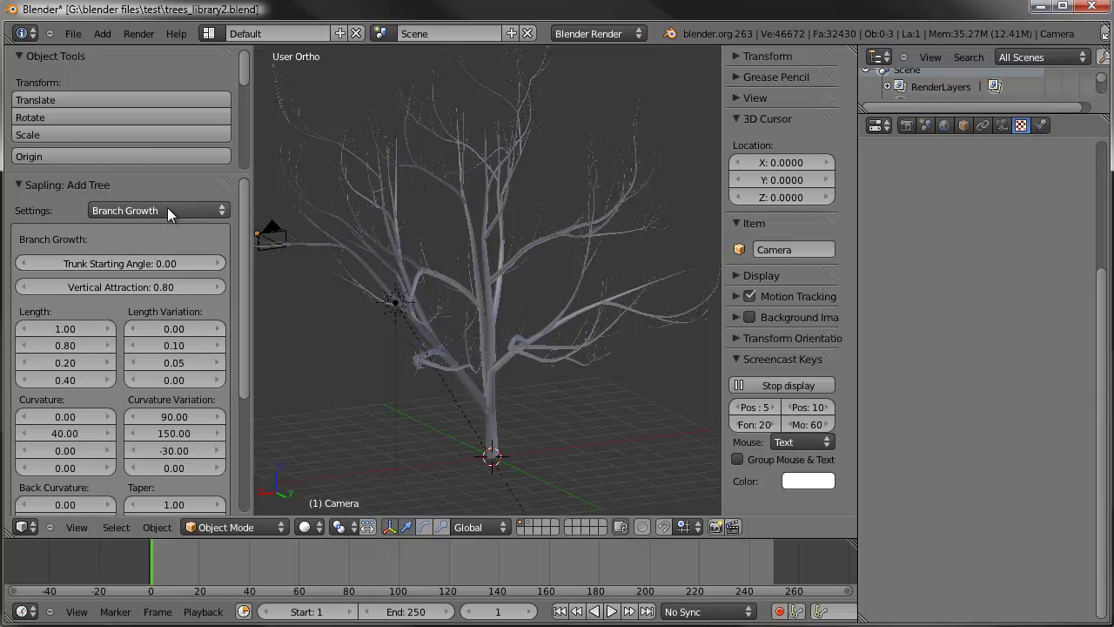
- Switch to the Leaves settings and turn Show Leaves on, covering the branches in hexagonal leaves
click(192, 212)
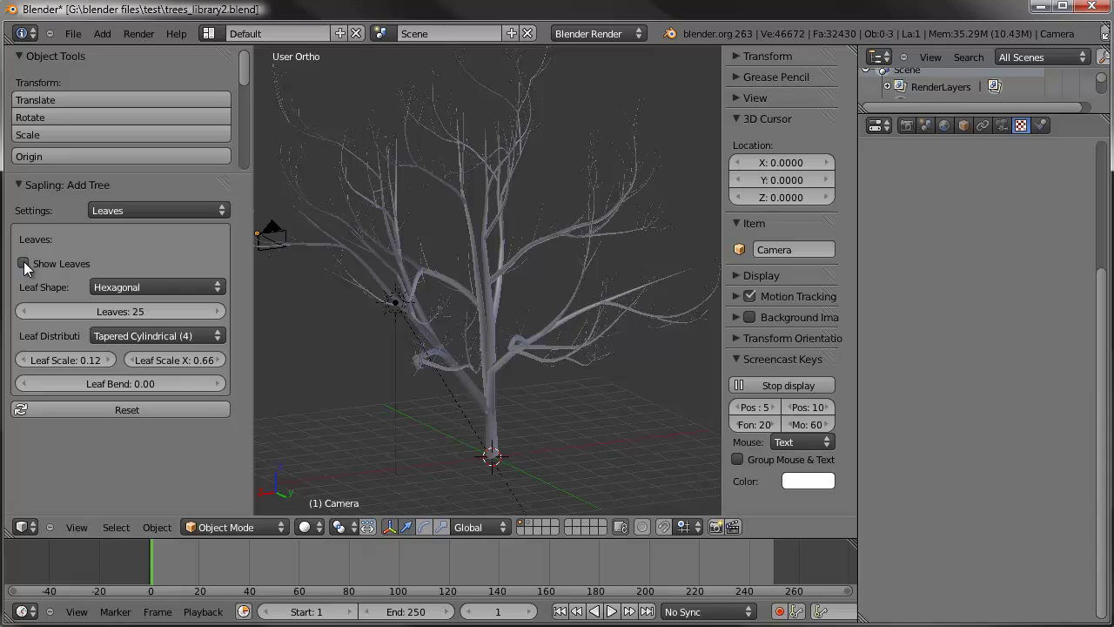
click(29, 268)
middle_click(496, 252)
scroll(up, 3)
- Enlarge the leaves to leaf scale 0.50, orbiting to check the chunkier foliage
middle_click(552, 287)
scroll(down, 3)
middle_click(479, 292)
scroll(up, 3)
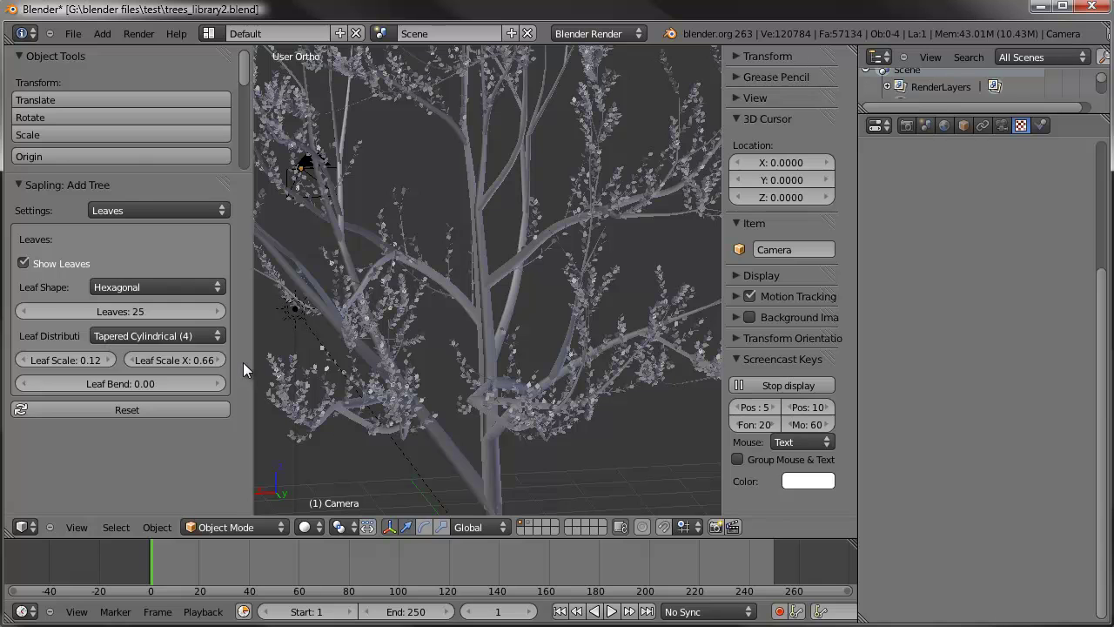
click(116, 363)
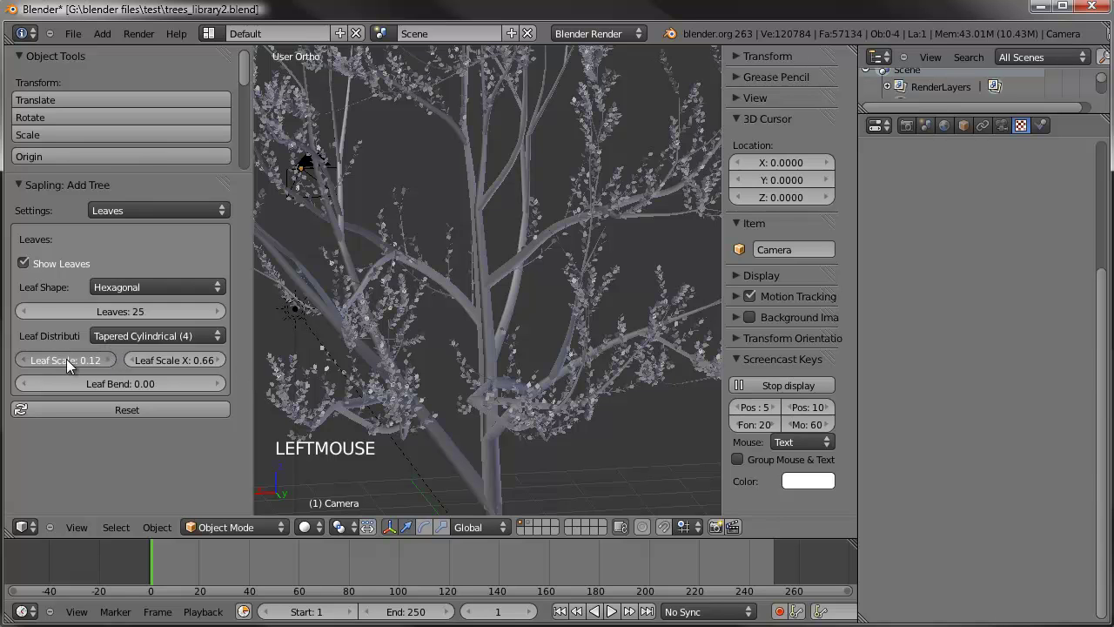
click(79, 369)
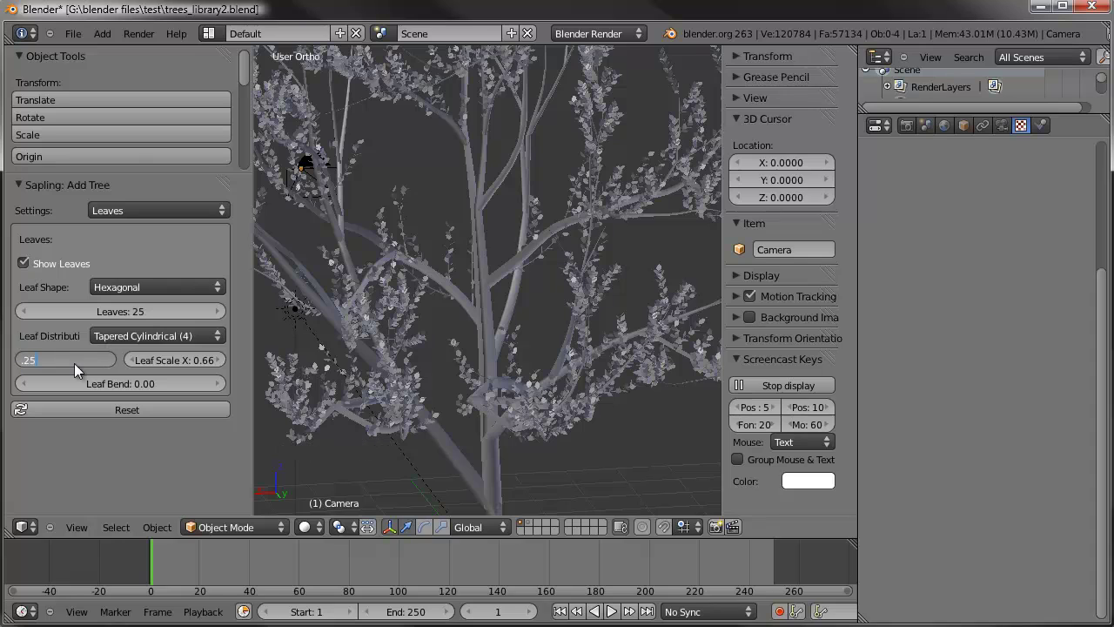
middle_click(446, 303)
scroll(down, 3)
middle_click(489, 282)
scroll(up, 3)
click(83, 366)
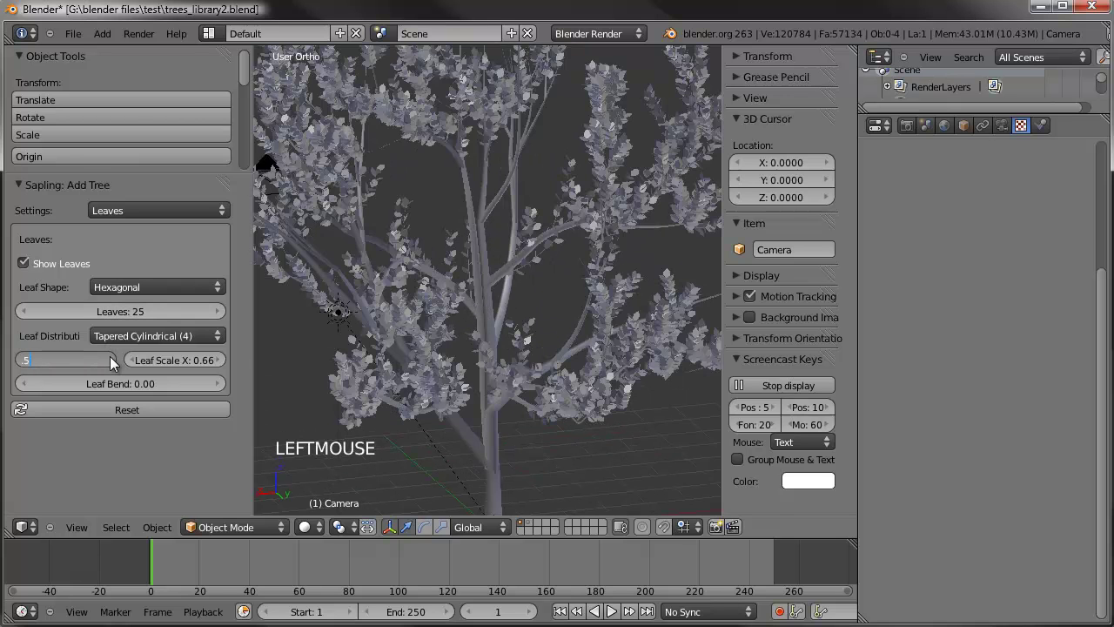
scroll(down, 3)
middle_click(538, 261)
scroll(up, 3)
middle_click(544, 306)
click(227, 365)
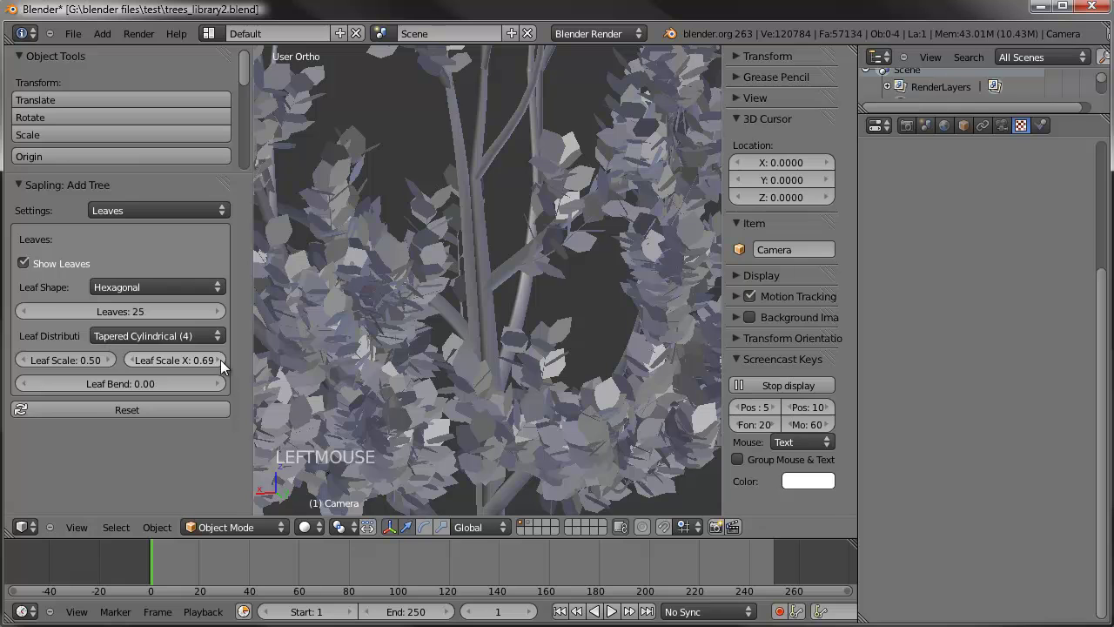
- Adjust leaf scale X and cut the leaf count to 10 for sparser foliage
click(189, 370)
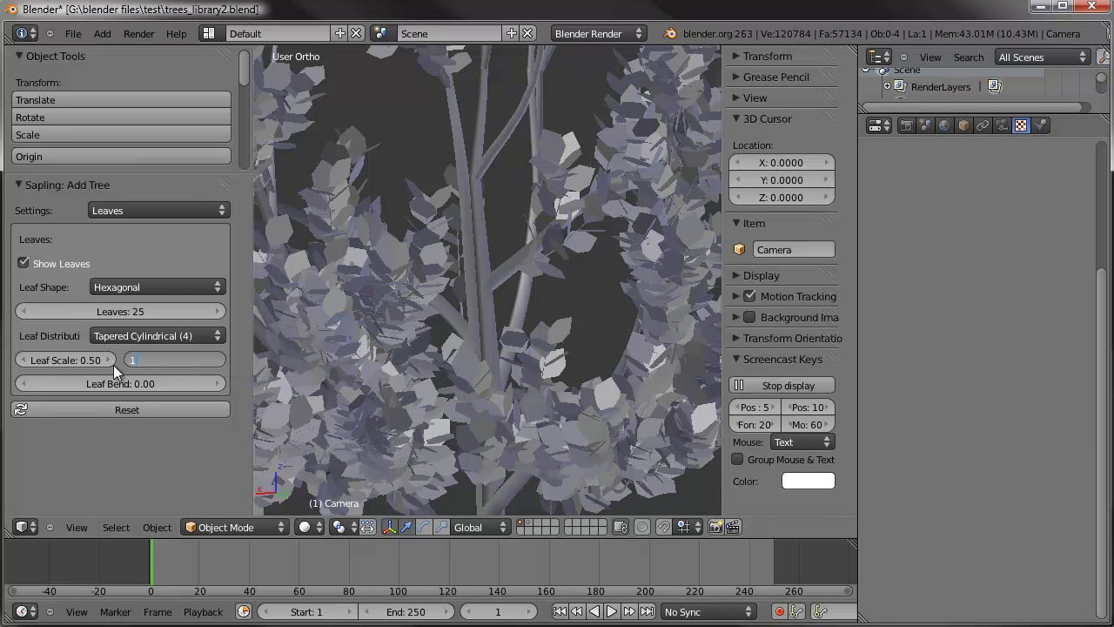
scroll(down, 3)
middle_click(522, 292)
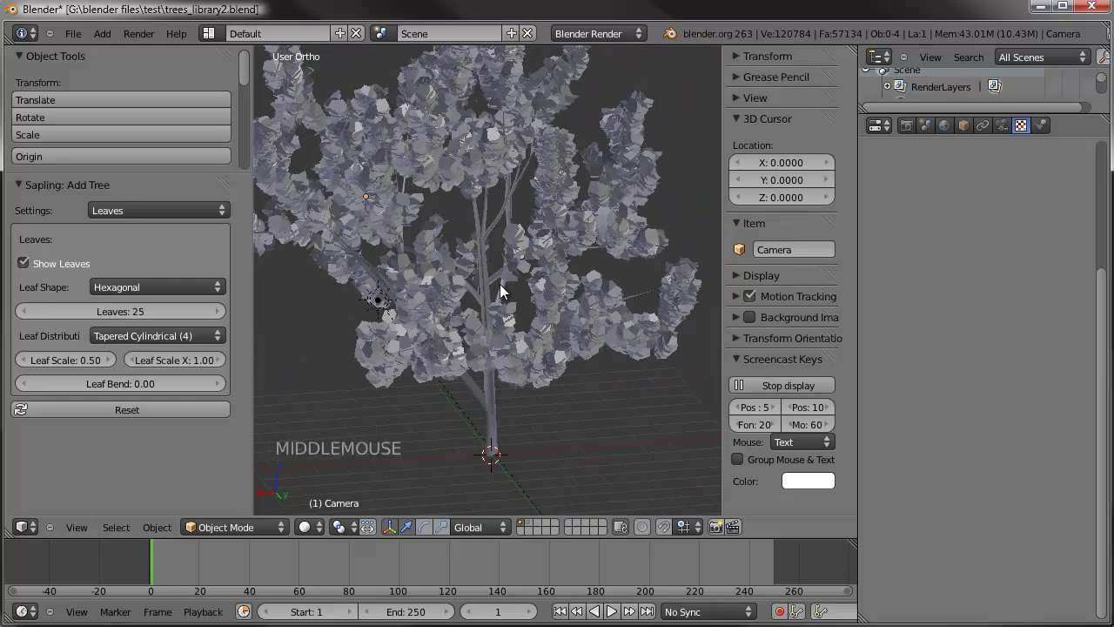
scroll(up, 3)
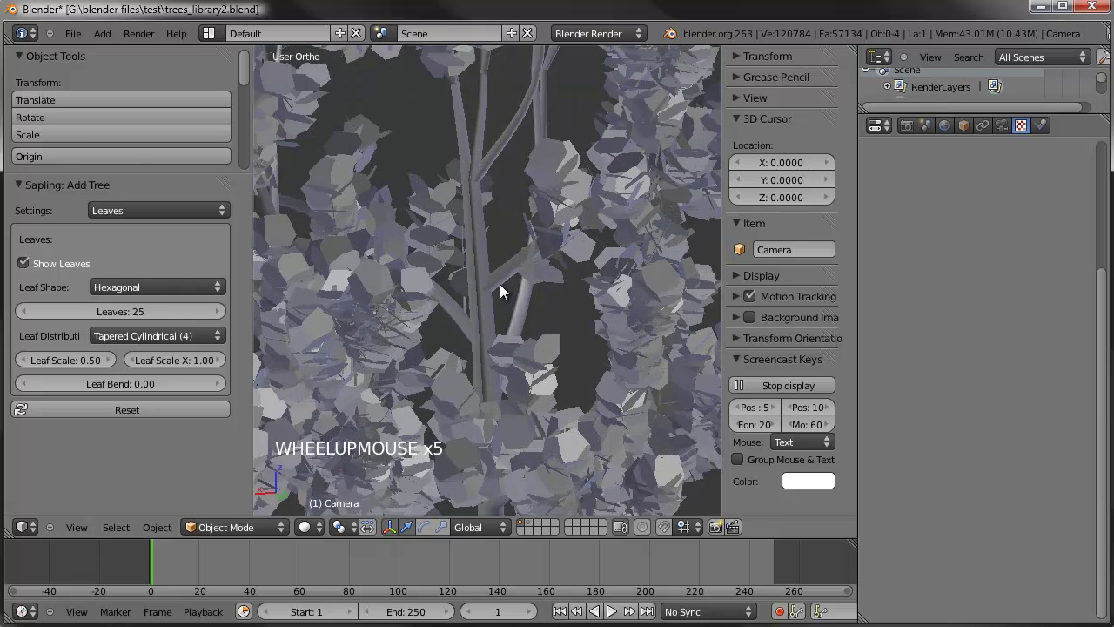
click(132, 315)
scroll(down, 3)
middle_click(545, 250)
middle_click(503, 290)
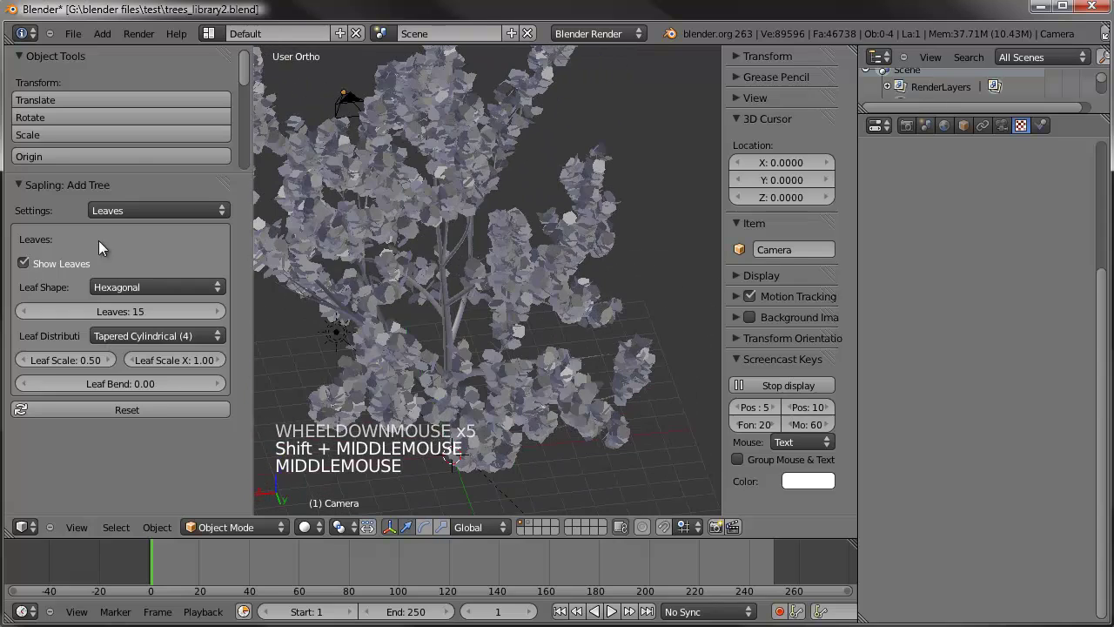
click(140, 319)
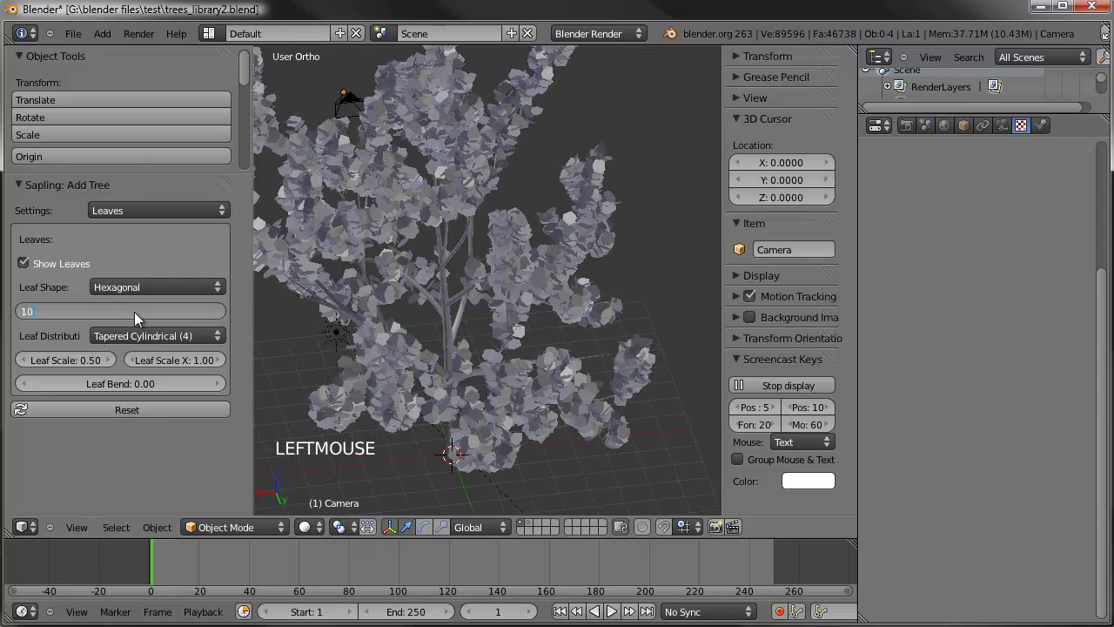
scroll(up, 3)
middle_click(444, 253)
middle_click(590, 282)
middle_click(533, 327)
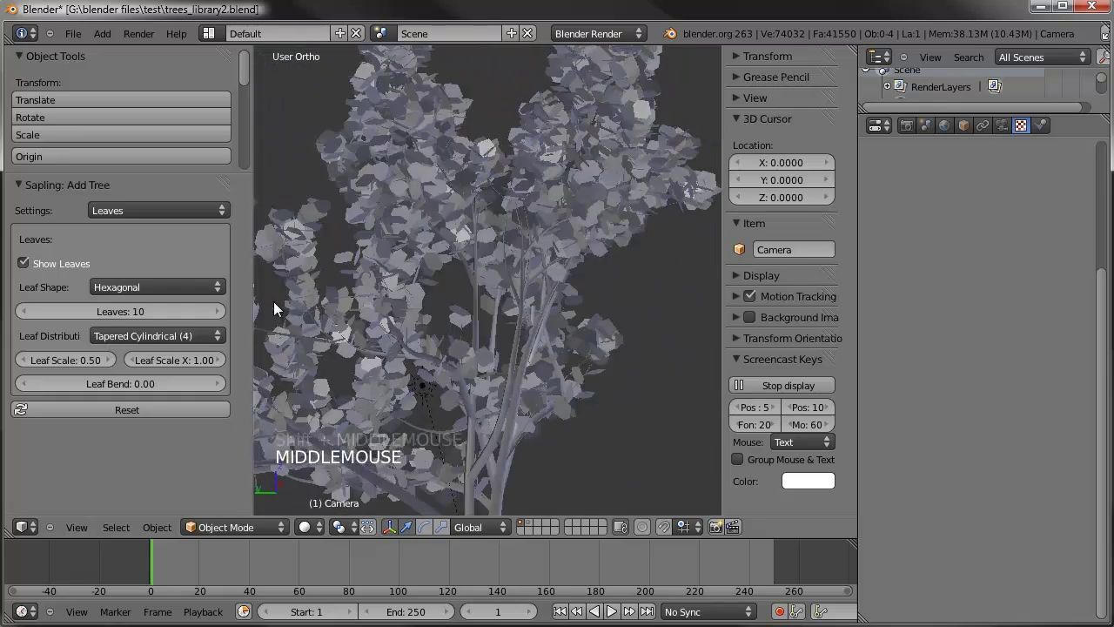
scroll(down, 3)
middle_click(500, 320)
middle_click(512, 297)
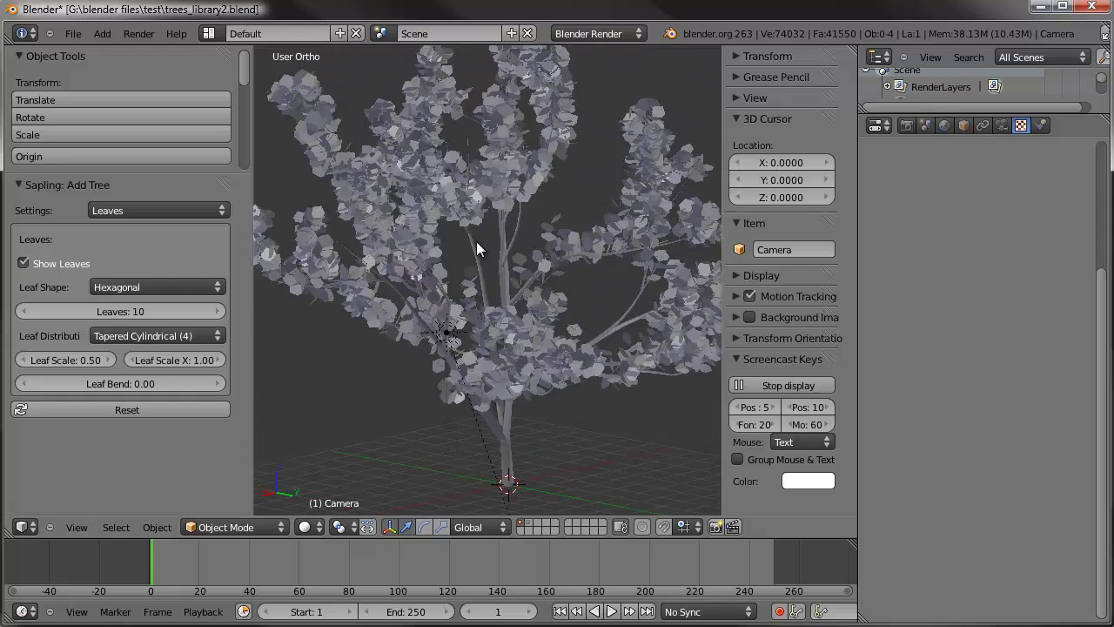
- Show the Branch Splitting settings and raise Base Splits to 3
click(194, 214)
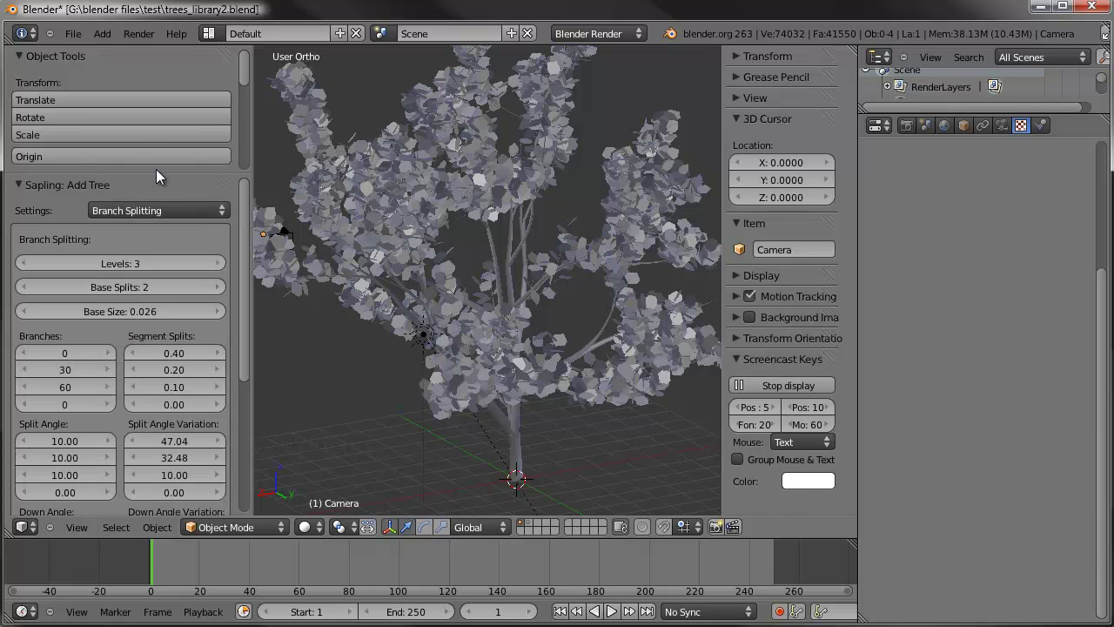
middle_click(526, 251)
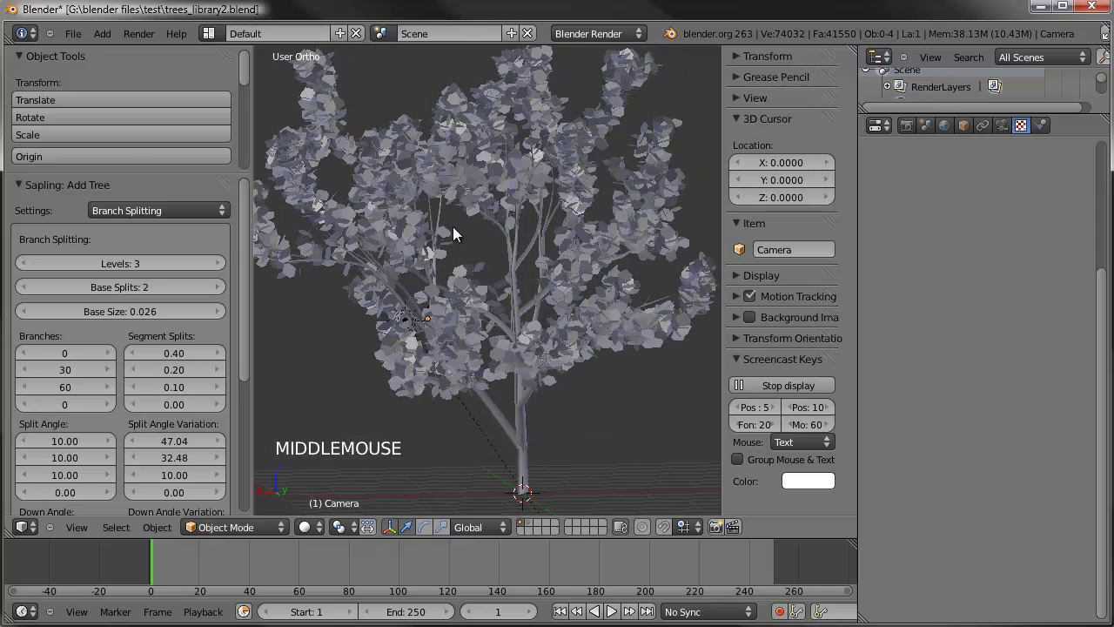
middle_click(539, 262)
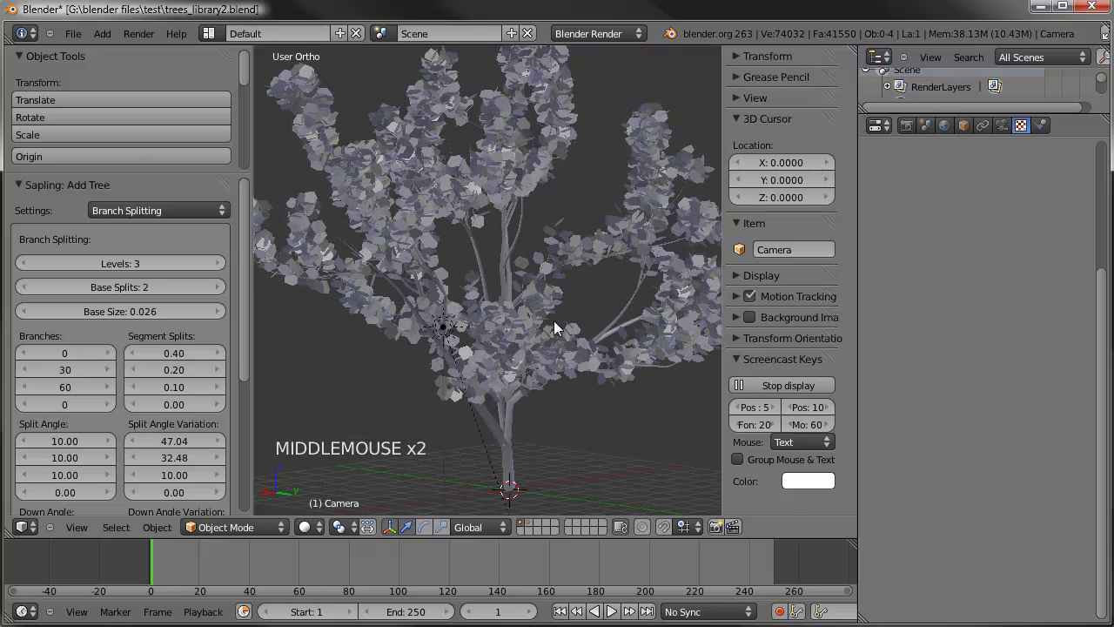
middle_click(567, 232)
middle_click(547, 209)
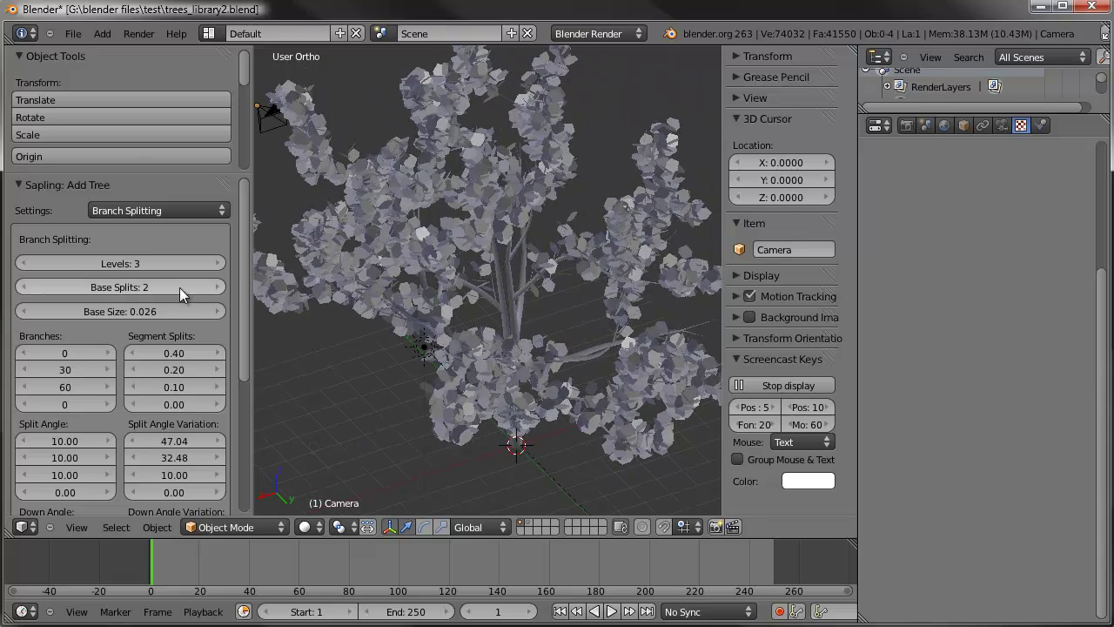
click(223, 296)
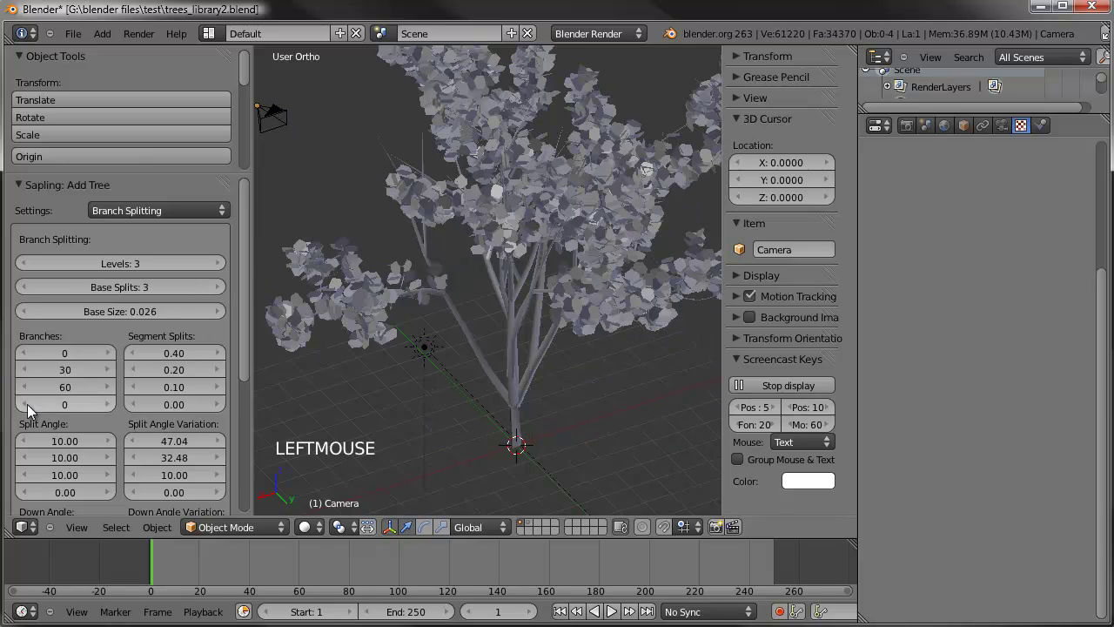
middle_click(584, 246)
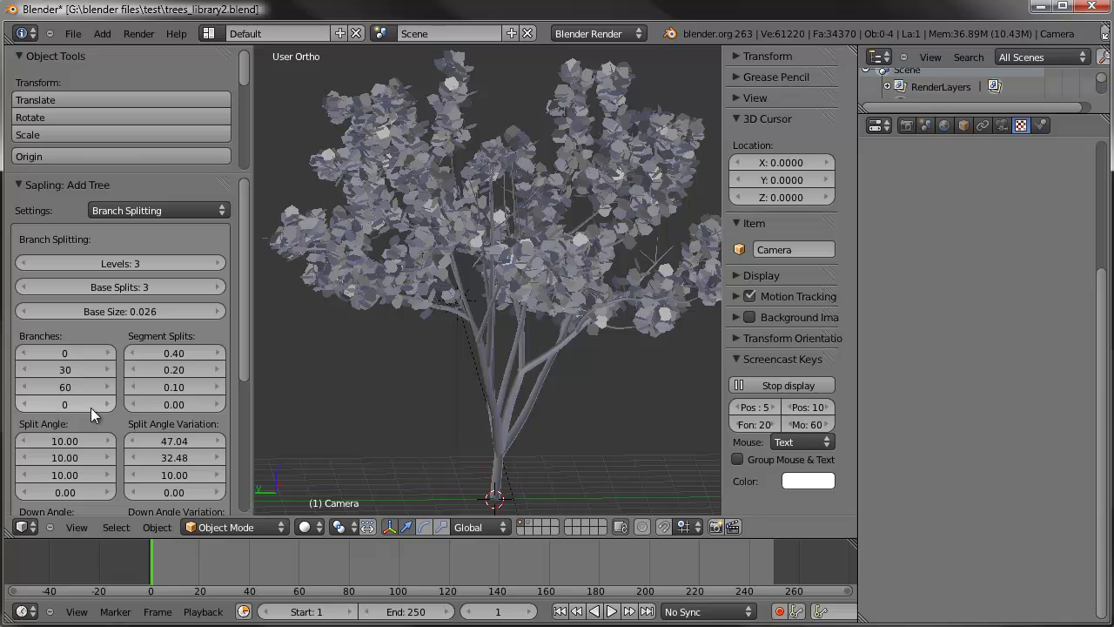
- Set the fourth-level branch count to 10 and the fourth split angle to 10
click(59, 412)
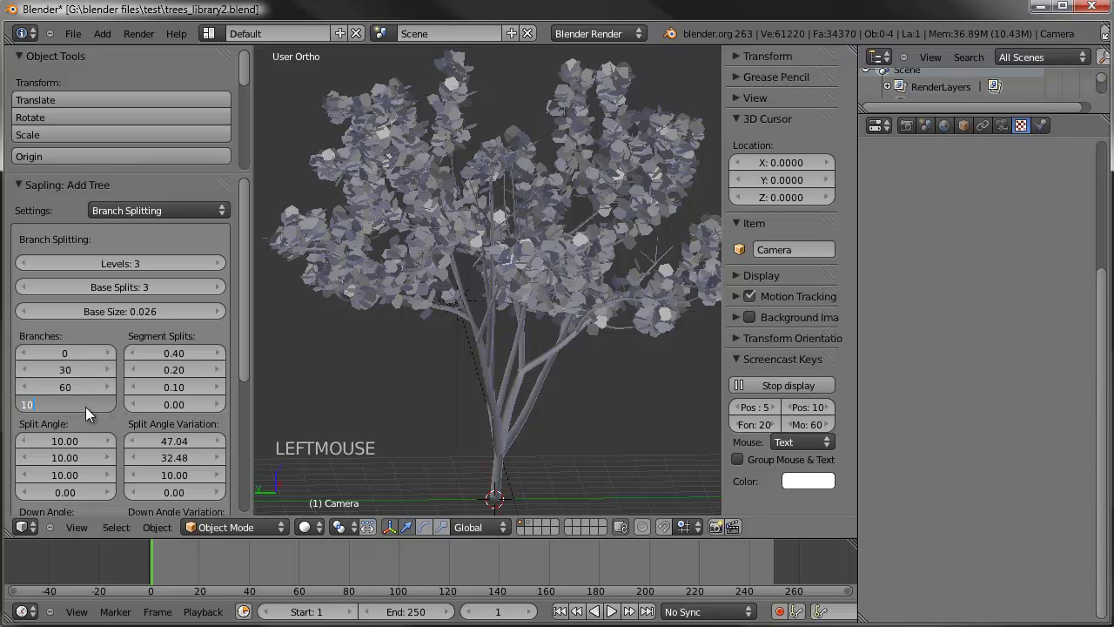
middle_click(436, 283)
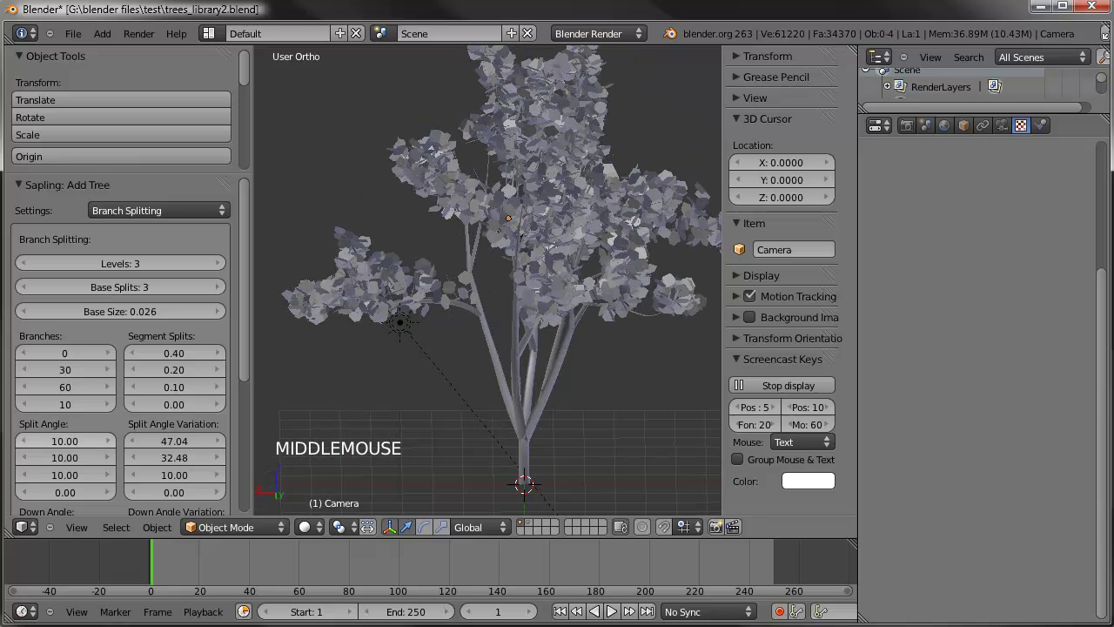
click(61, 499)
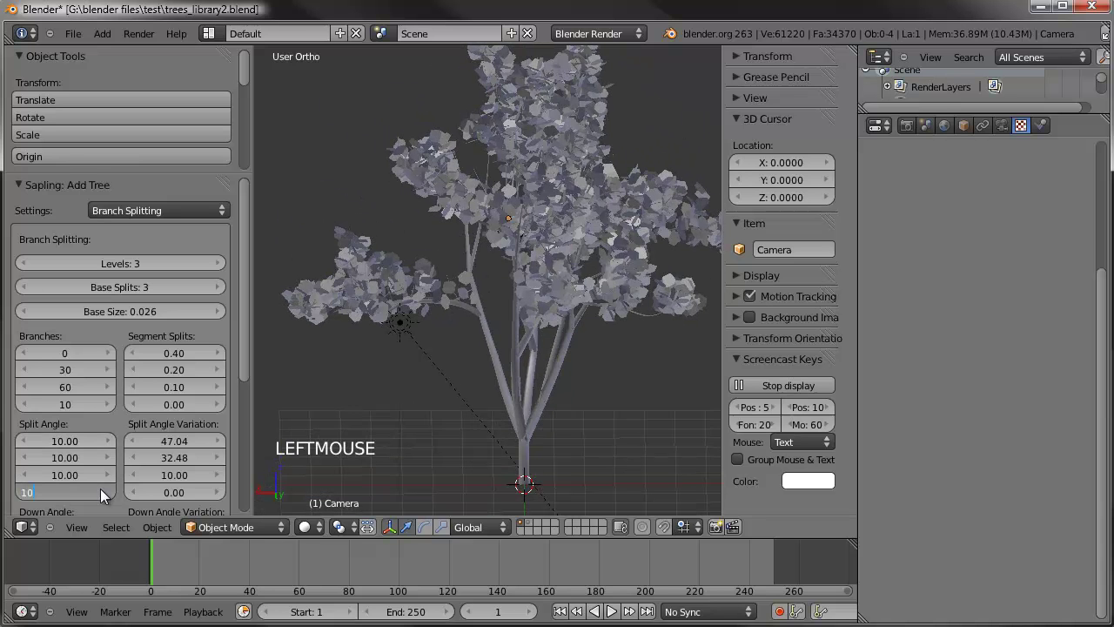
- In Branch Growth settings, set the third and fourth branch Length values to 1.00
click(160, 221)
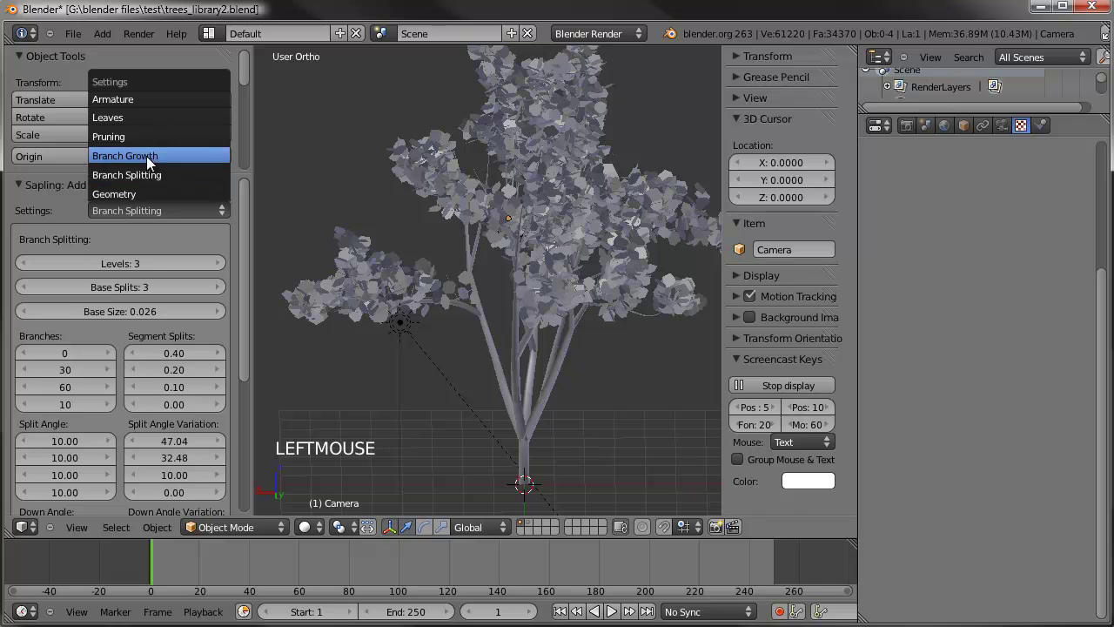
scroll(up, 3)
click(109, 388)
click(109, 388)
click(110, 387)
click(74, 387)
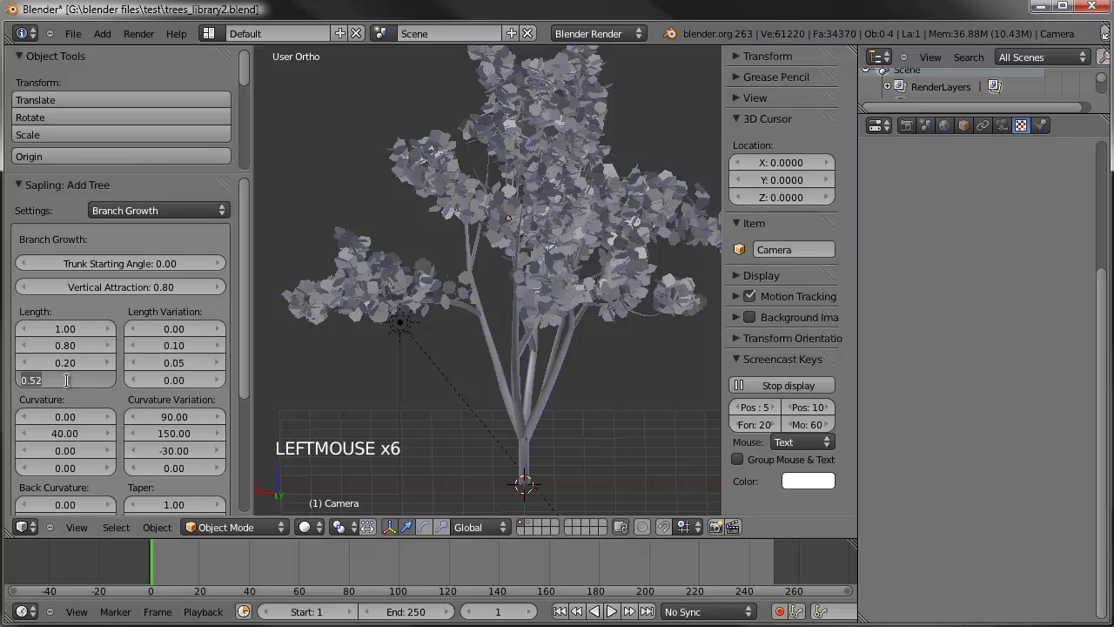
click(54, 359)
- Orbit around the tree to inspect the fuller, denser canopy
middle_click(384, 318)
scroll(down, 3)
middle_click(505, 287)
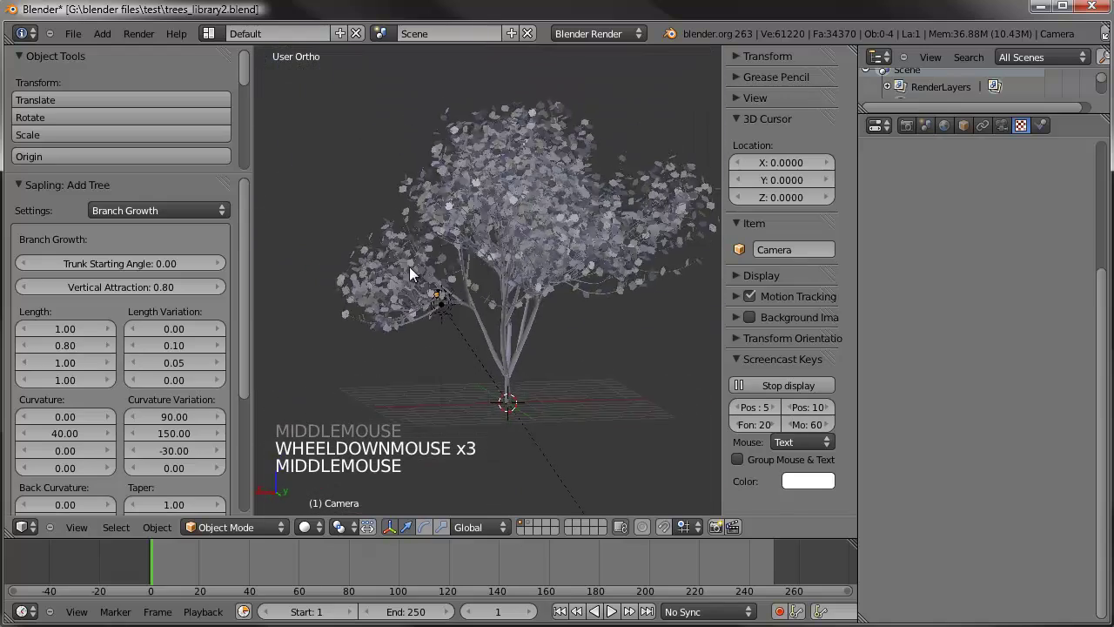
middle_click(533, 279)
scroll(up, 3)
middle_click(530, 280)
middle_click(554, 282)
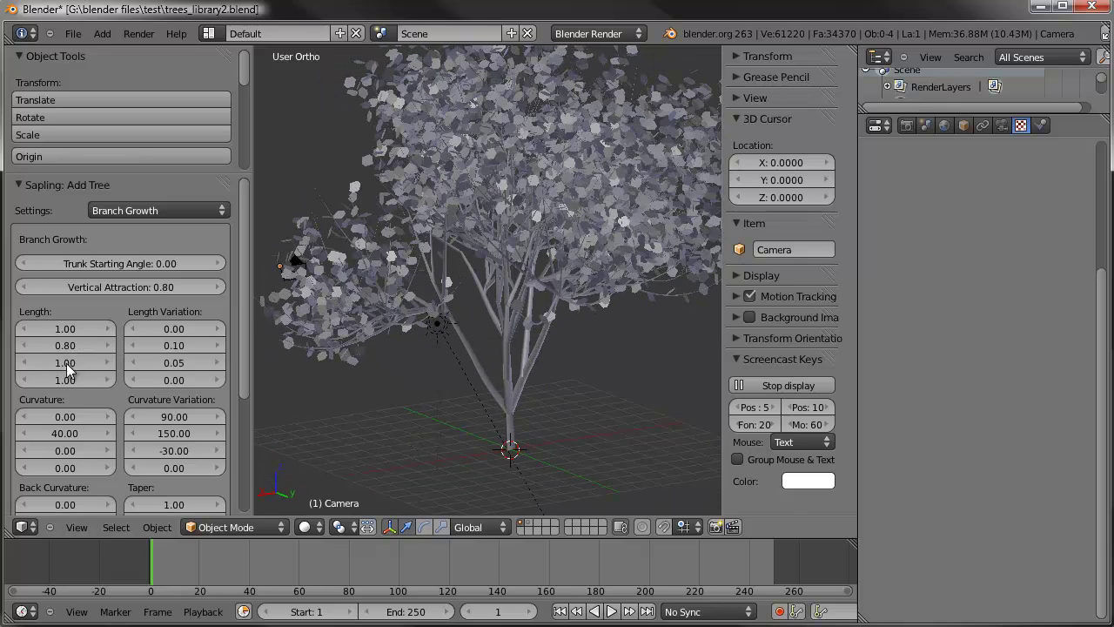
middle_click(495, 389)
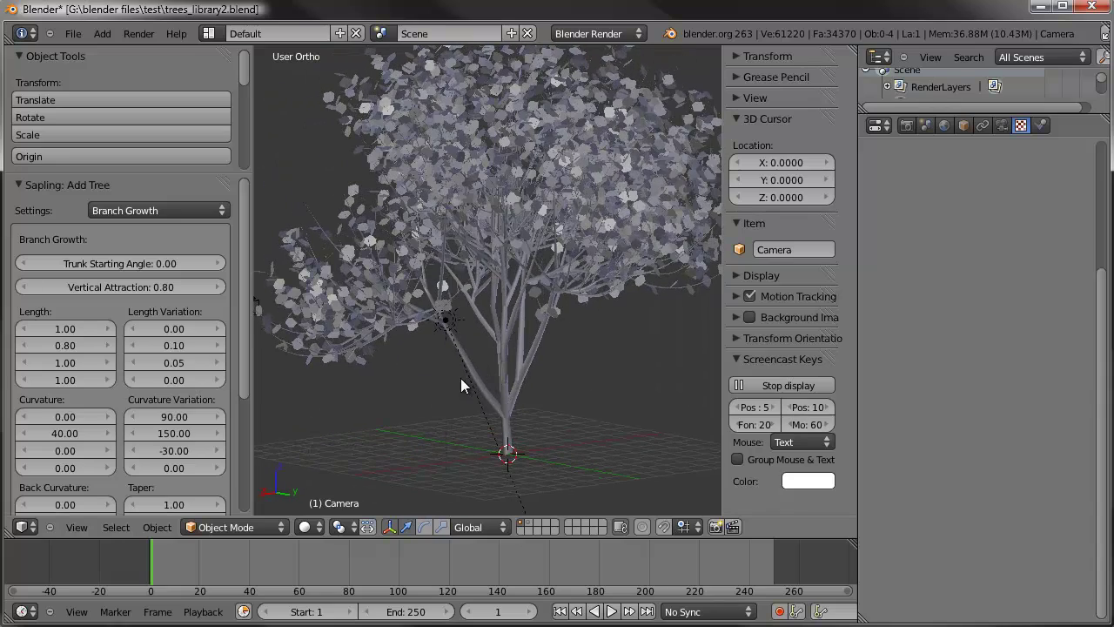
middle_click(515, 349)
scroll(down, 3)
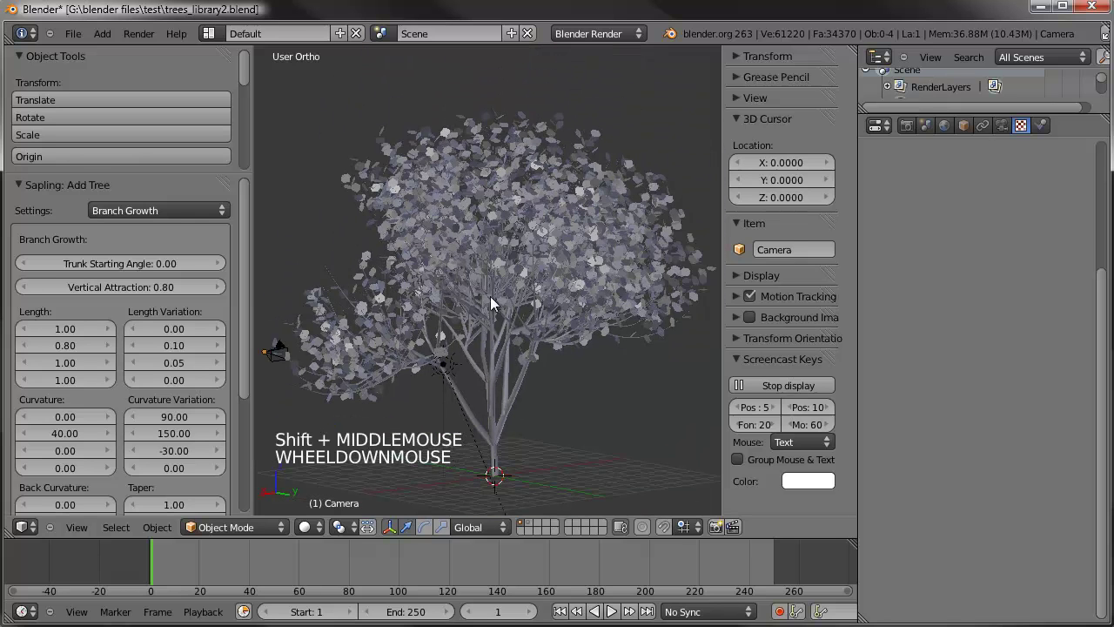
- Convert the branches to a mesh (Alt+C) and give them the treewood material
right_click(501, 367)
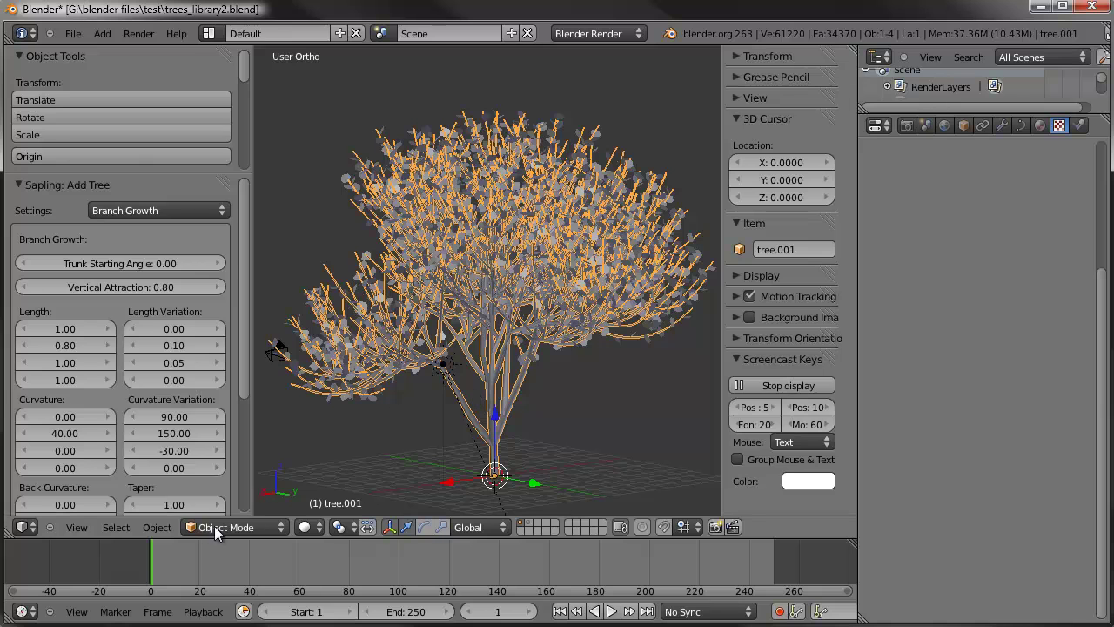
click(165, 528)
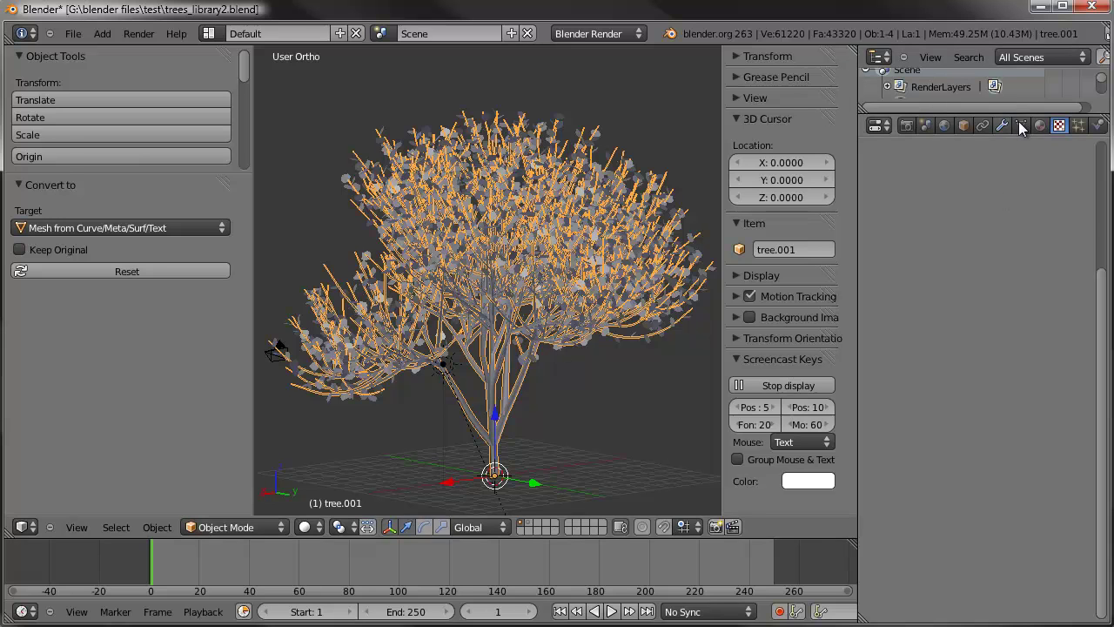
click(1042, 129)
click(880, 243)
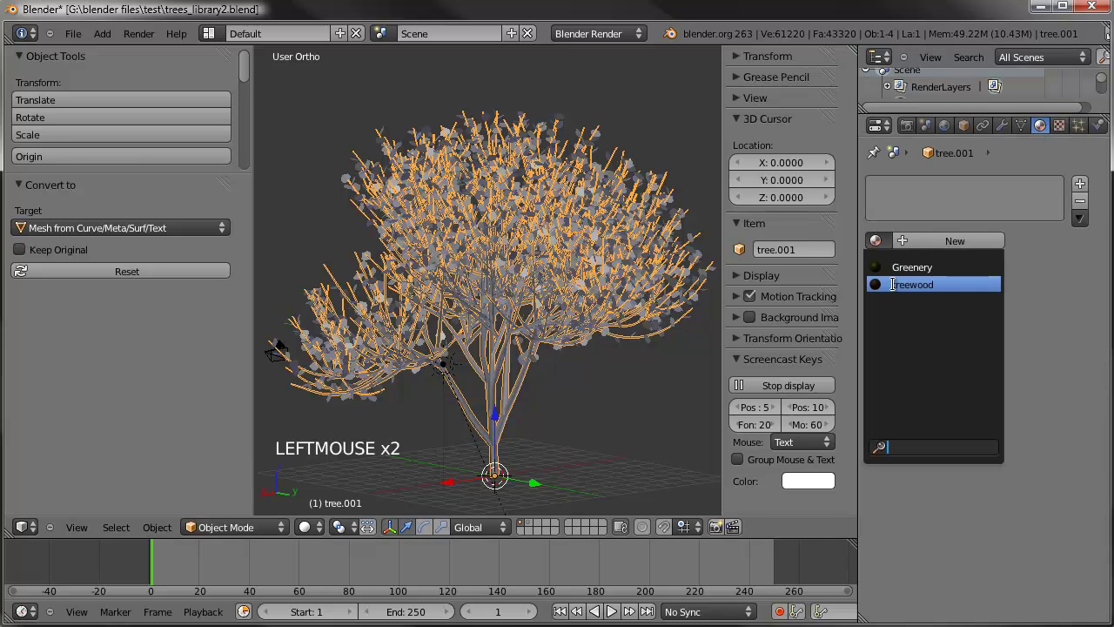
- Assign Greenery to the leaves, then join leaves and branches into one object with Ctrl+J
right_click(635, 296)
click(881, 245)
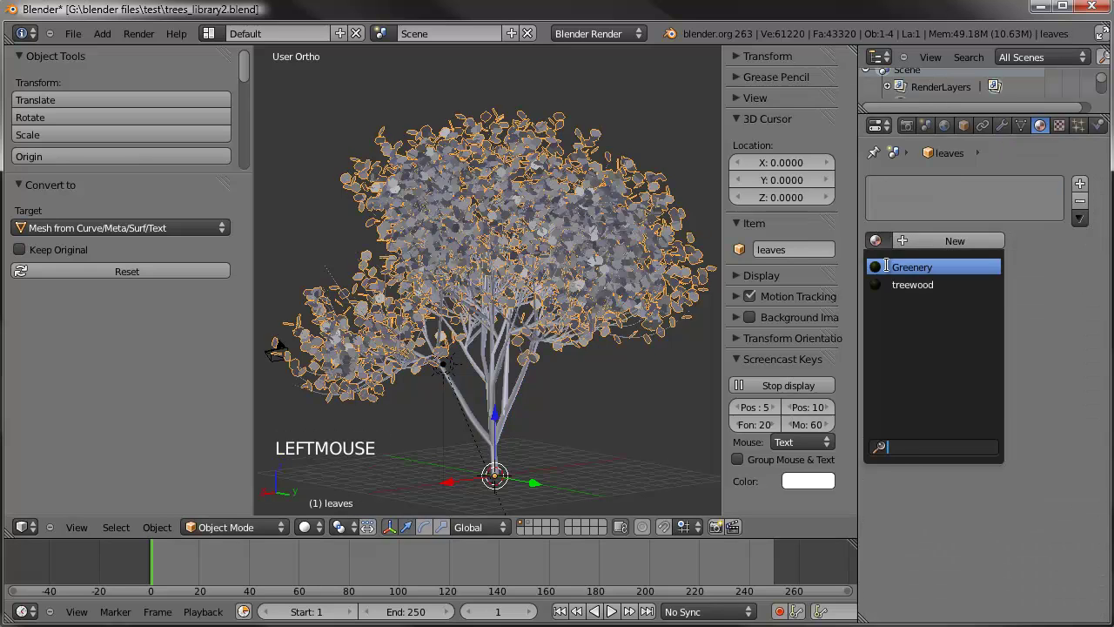
middle_click(555, 258)
right_click(512, 382)
key(ctrl+j)
scroll(down, 3)
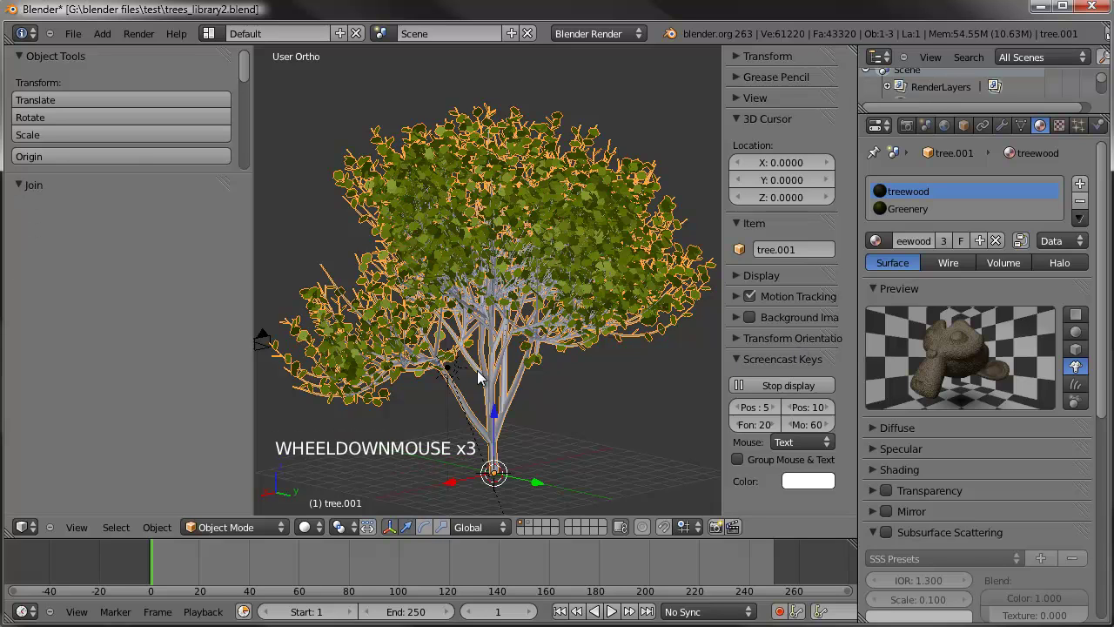
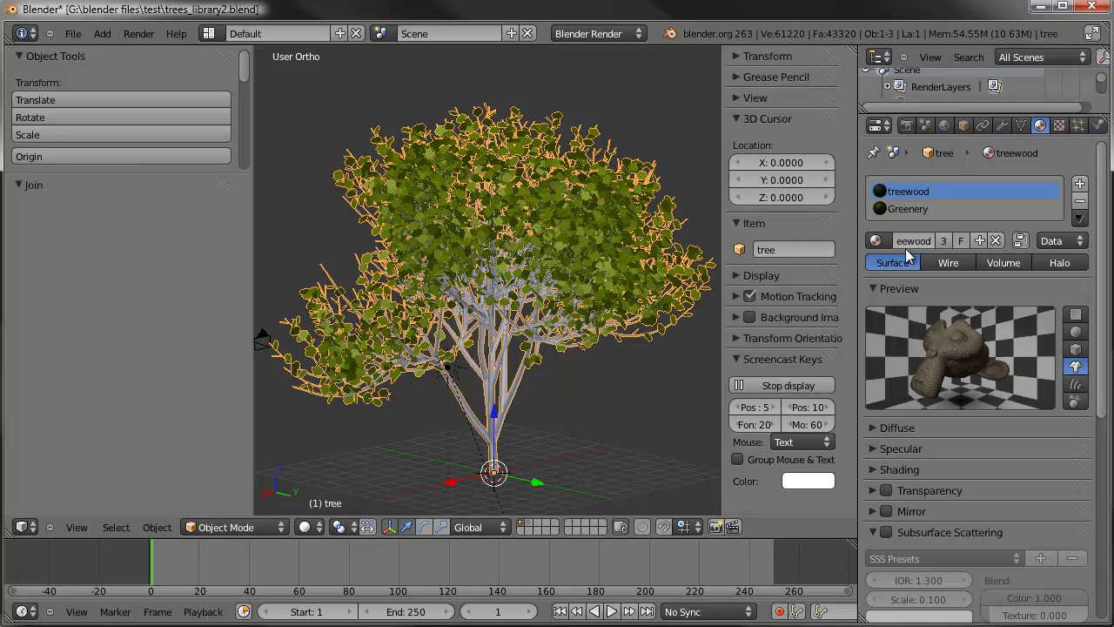
- Rename the joined object to tree and frame both trees in view
click(532, 529)
right_click(501, 378)
click(800, 257)
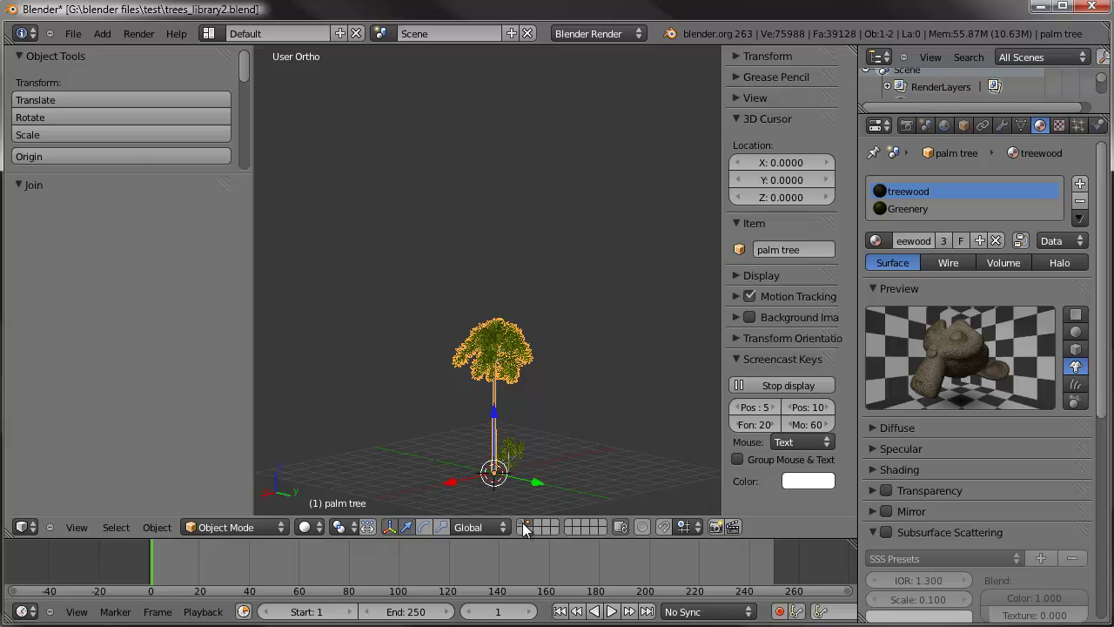
click(525, 532)
click(524, 532)
middle_click(456, 357)
- Select the new leafy tree and scale it down to about 0.45
key(a)
right_click(437, 294)
right_click(419, 269)
middle_click(480, 267)
scroll(up, 3)
key(s)
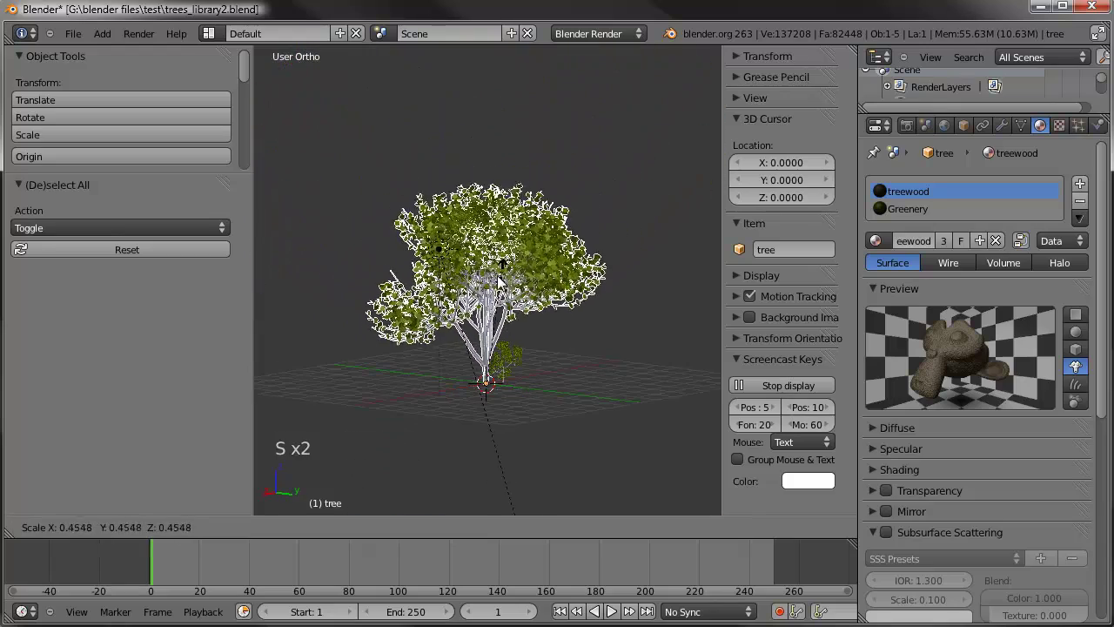
click(493, 302)
- In front view, move and rotate the leafy tree to stand beside the palm tree
key(KP_1)
scroll(up, 3)
middle_click(594, 272)
key(g)
click(537, 257)
key(r)
click(489, 273)
key(r)
click(562, 270)
key(g)
click(624, 285)
- View the scene through the camera (Numpad 0), with the leafy tree left of the palm tree
key(a)
middle_click(629, 289)
key(KP_0)
scroll(down, 3)
middle_click(577, 262)
scroll(up, 3)
middle_click(578, 301)
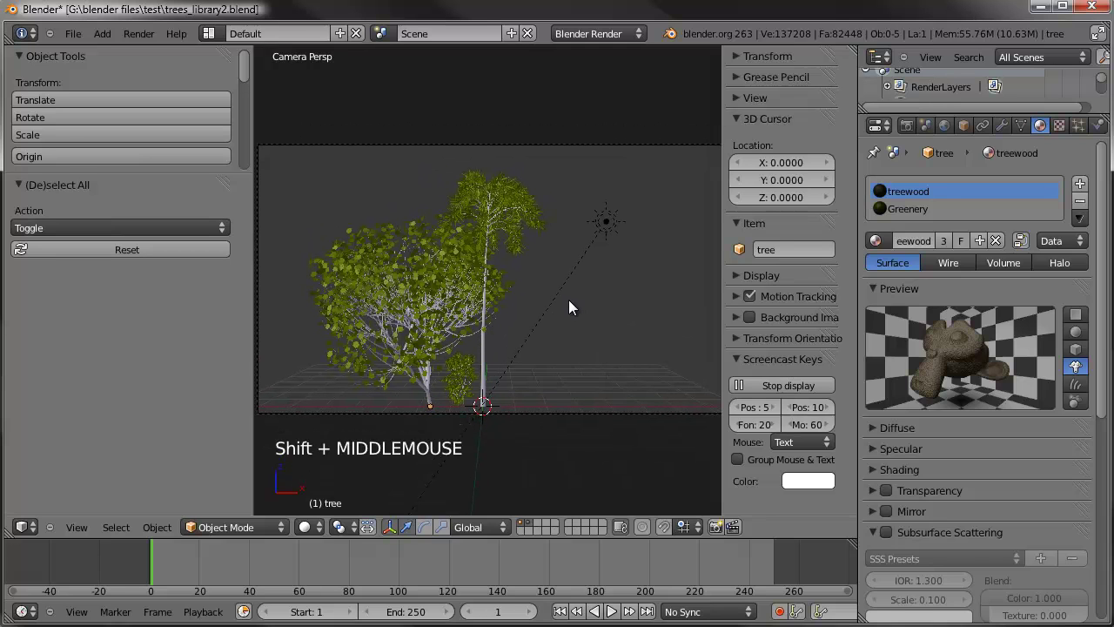